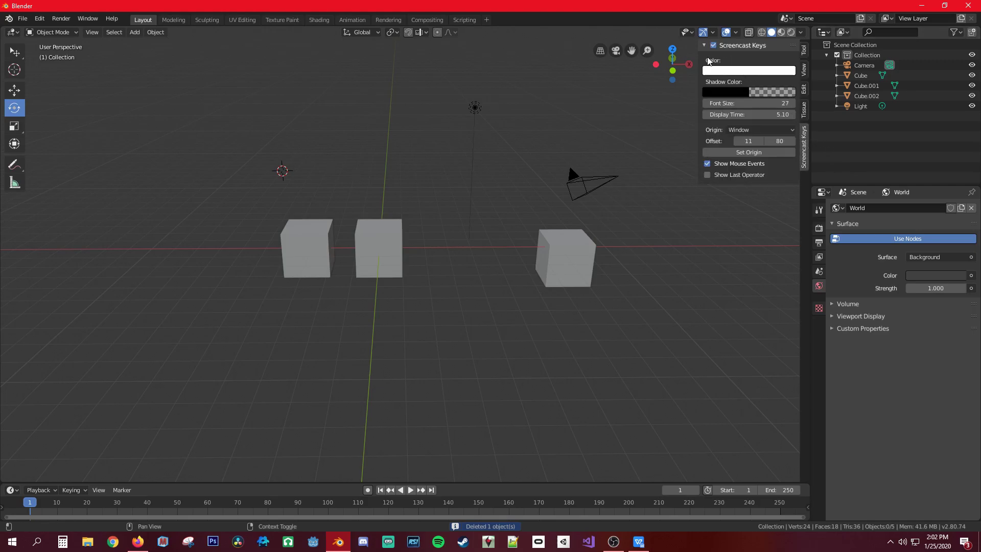
Step: Select the middle cube and switch to the Scale tool, orbiting in close to it
left_click(390, 248)
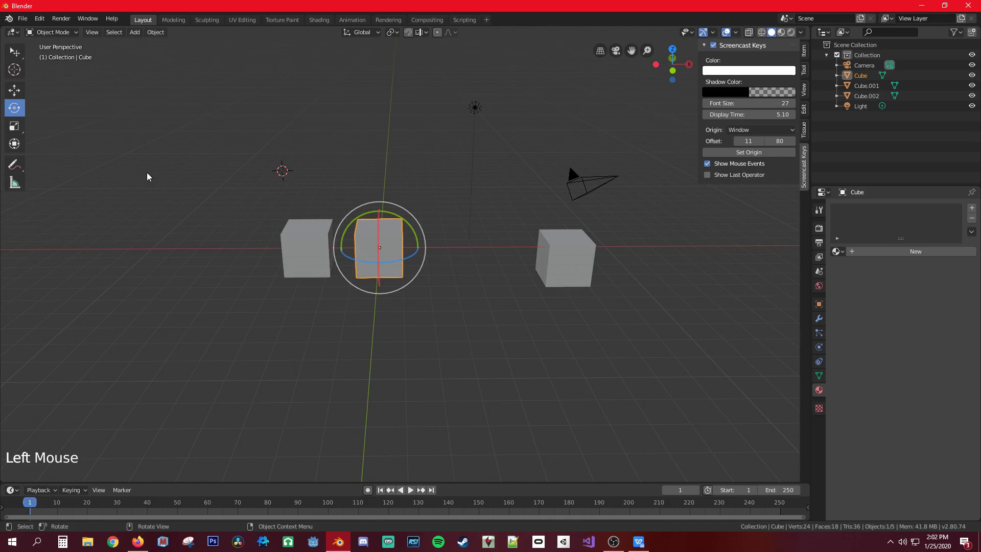
left_click(6, 127)
left_click(19, 134)
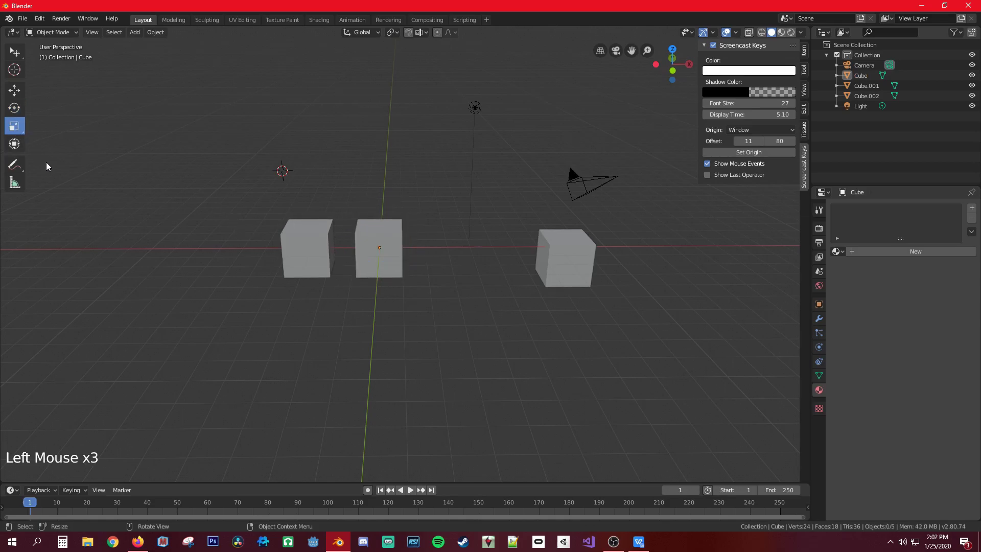
left_click(391, 257)
middle_click(459, 233)
scroll("up", 3)
middle_click(457, 236)
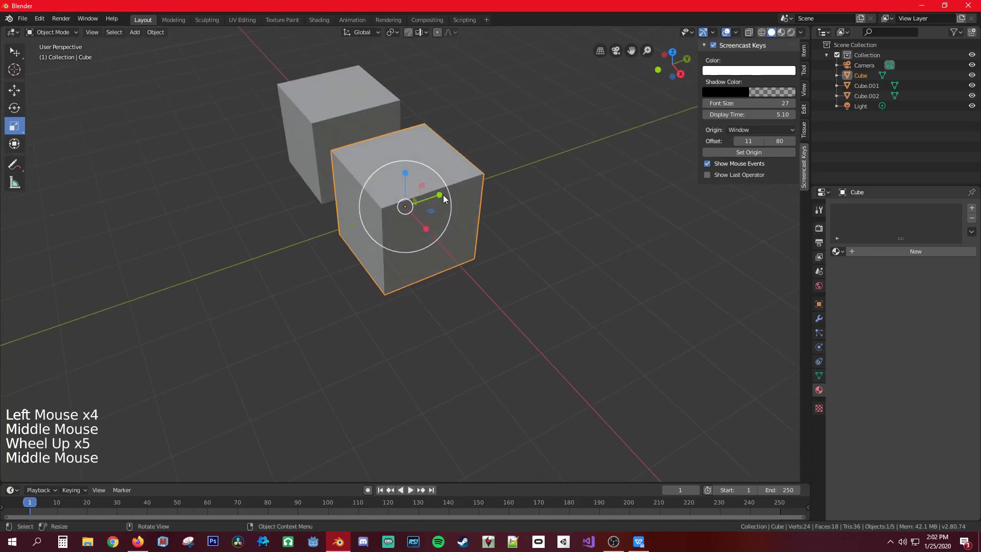
Step: Stretch the middle cube wider and then enlarge it again with the Scale gizmo
left_click(442, 197)
left_click(409, 174)
left_click(428, 232)
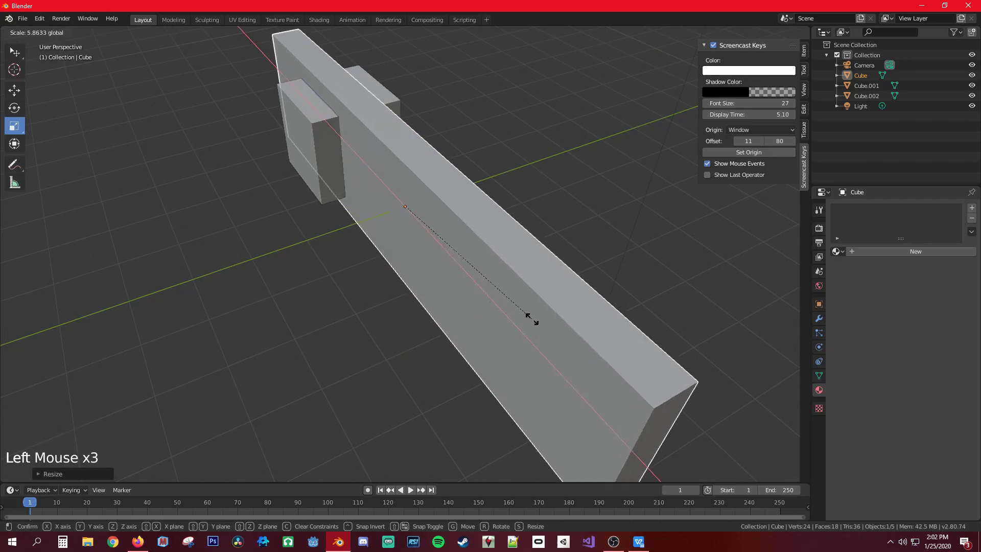
left_click(411, 178)
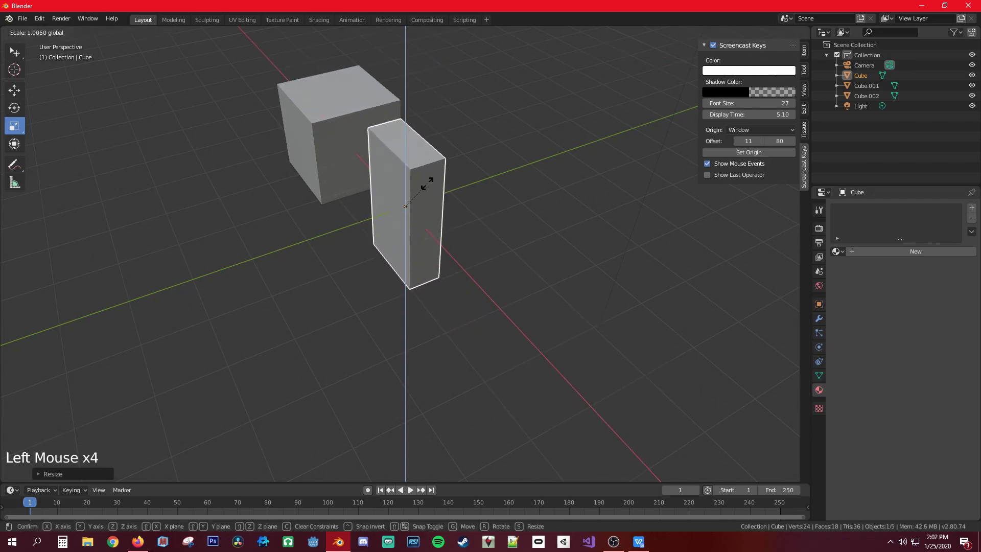
left_click(423, 183)
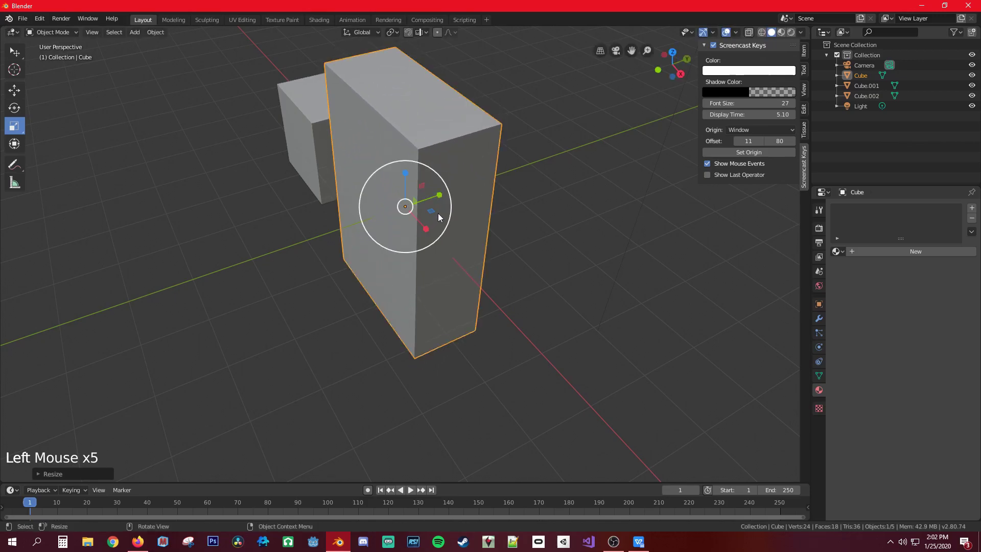
scroll("up", 3)
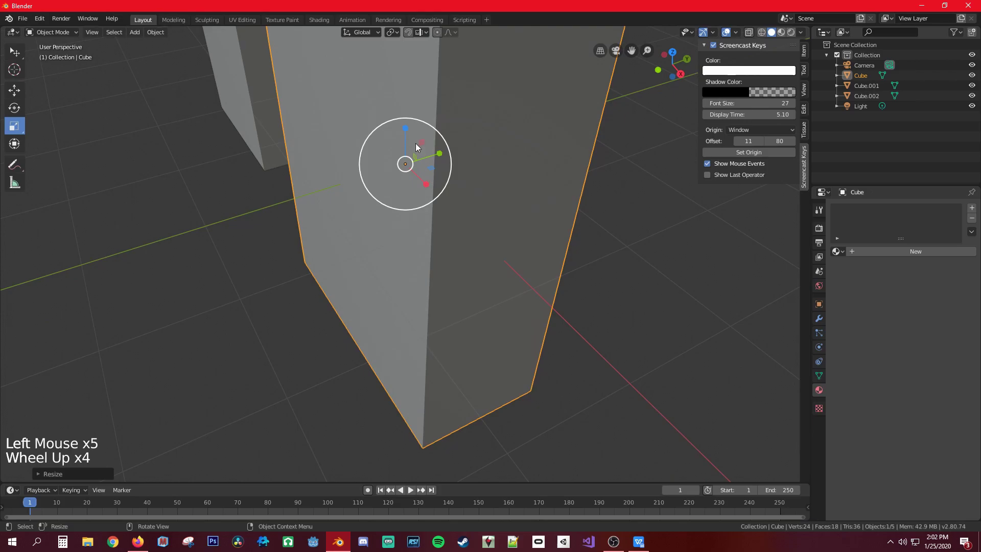
left_click(417, 162)
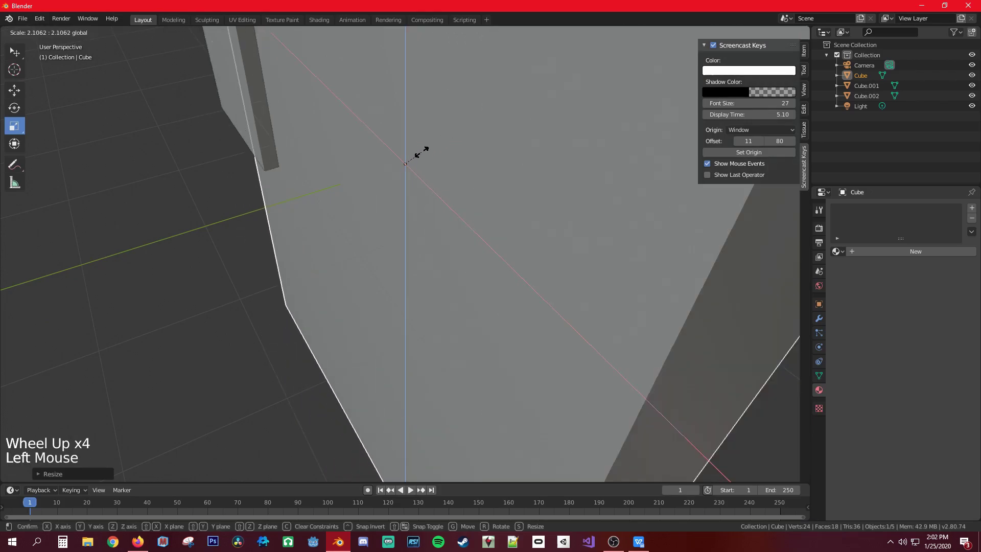
scroll("down", 3)
middle_click(416, 163)
Step: Delete the stretched cube and select Cube.002 on the right
key("Delete")
middle_click(295, 195)
left_click(650, 243)
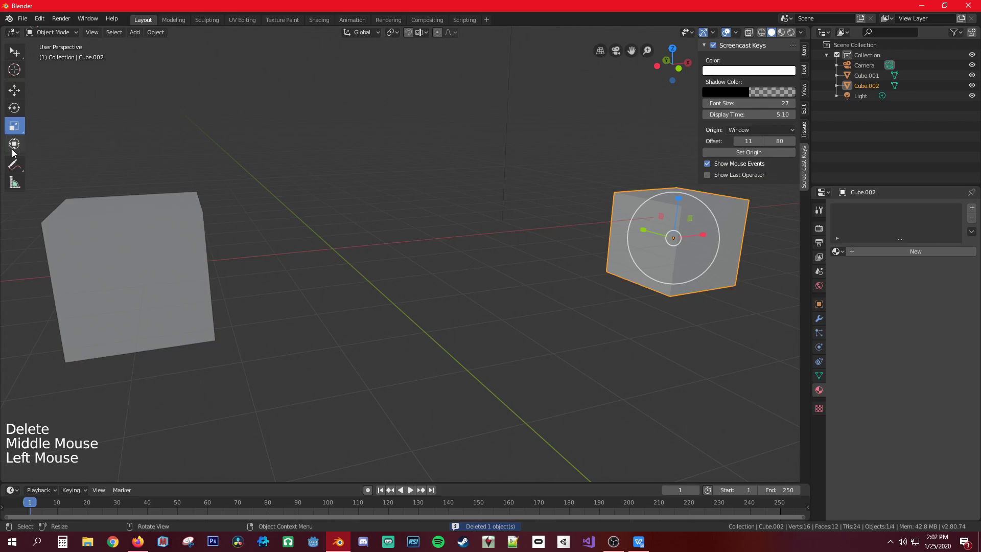
Step: Cycle through the toolbar tools and settle on the combined Transform tool for Cube.002
left_click(18, 151)
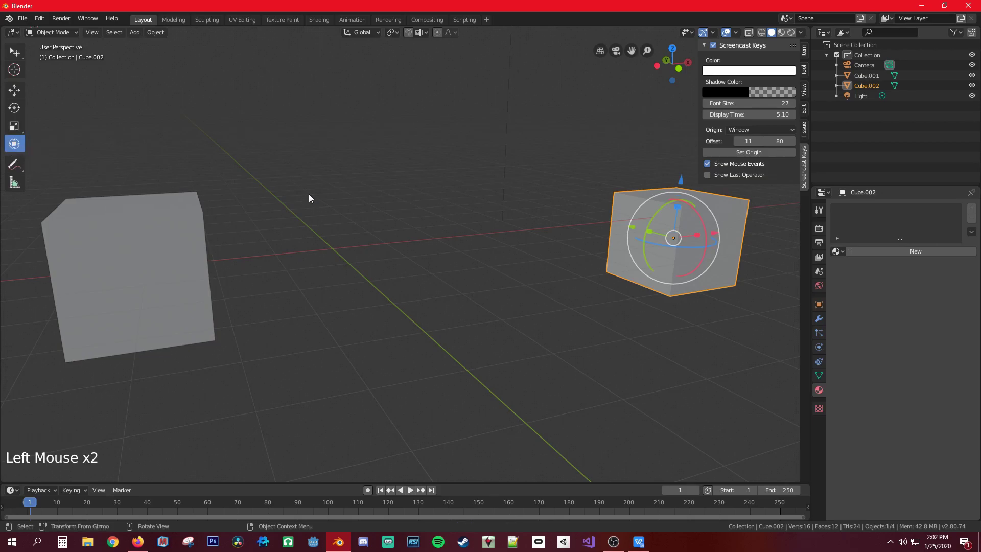
left_click(22, 124)
left_click(22, 112)
left_click(21, 89)
left_click(24, 144)
left_click(22, 133)
left_click(22, 149)
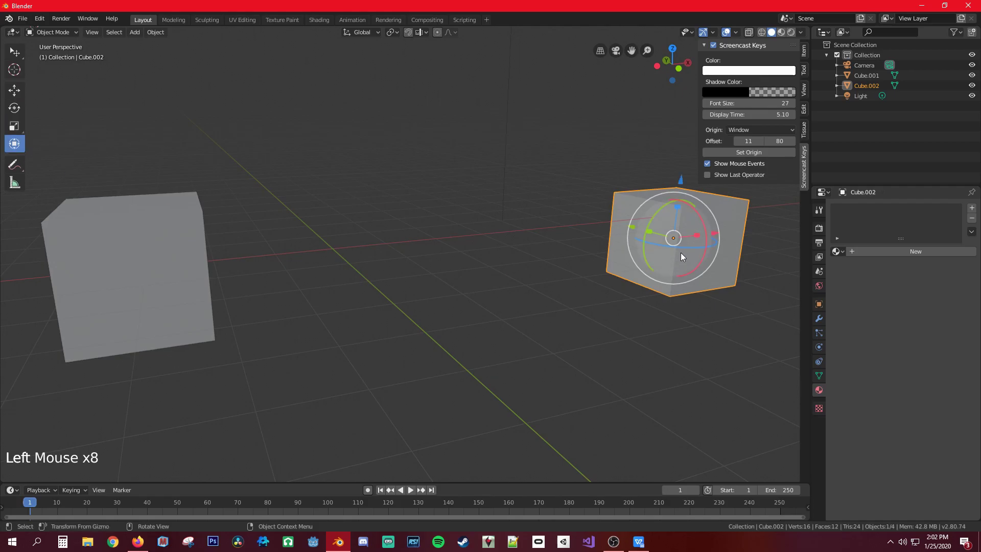
middle_click(691, 268)
scroll("down", 3)
middle_click(536, 273)
middle_click(545, 271)
Step: Rotate Cube.002 freely, shrink it, then stretch it into a long box
left_click(462, 258)
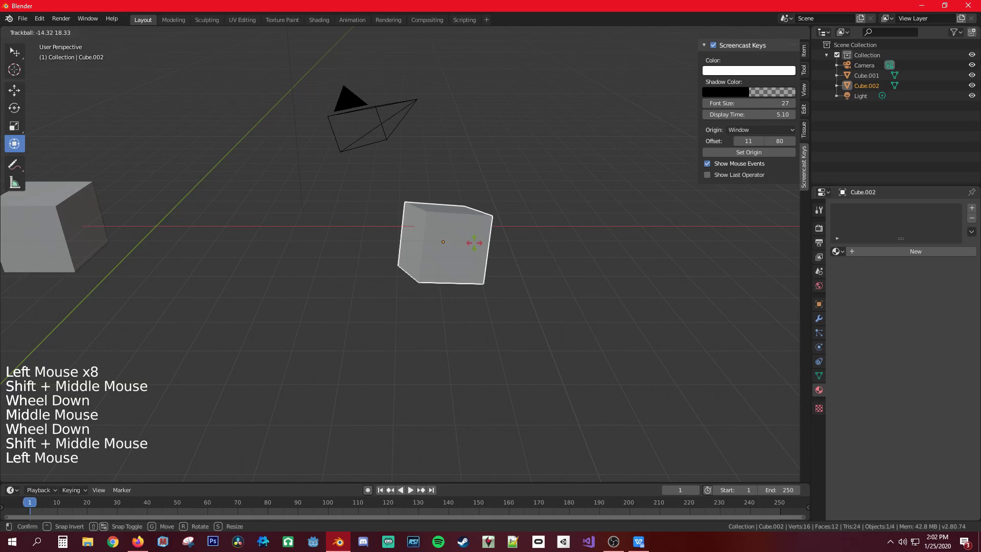
middle_click(450, 203)
scroll("down", 3)
left_click(366, 219)
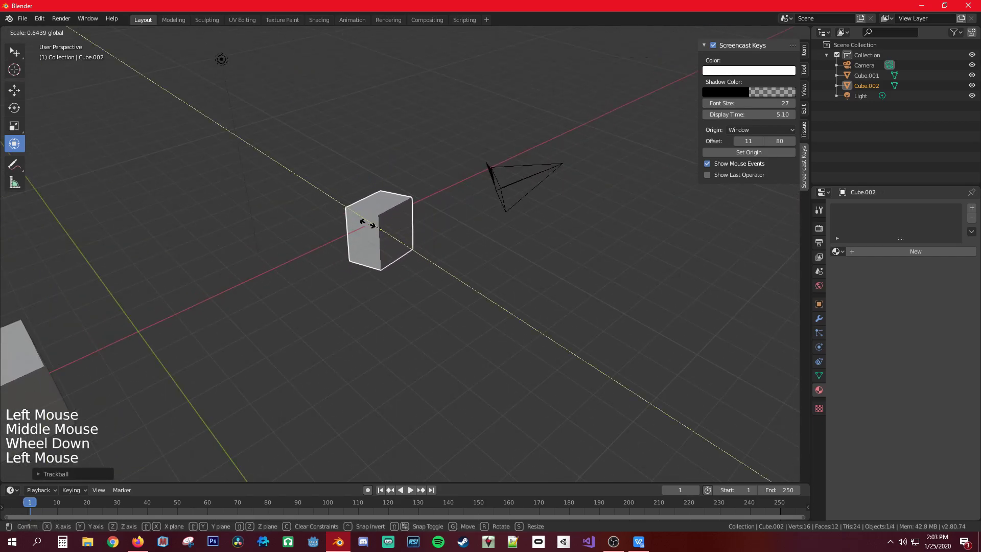
double_click(382, 175)
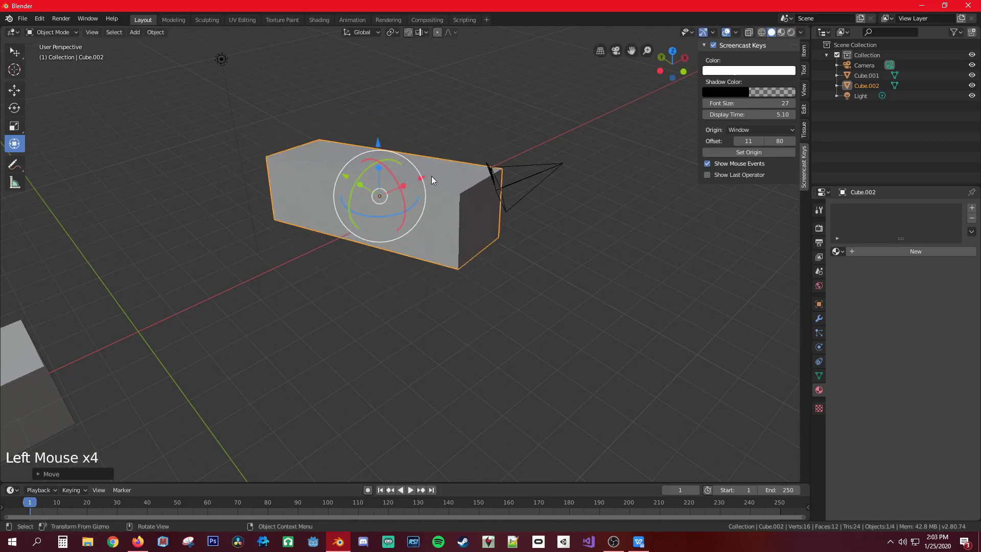
left_click(432, 175)
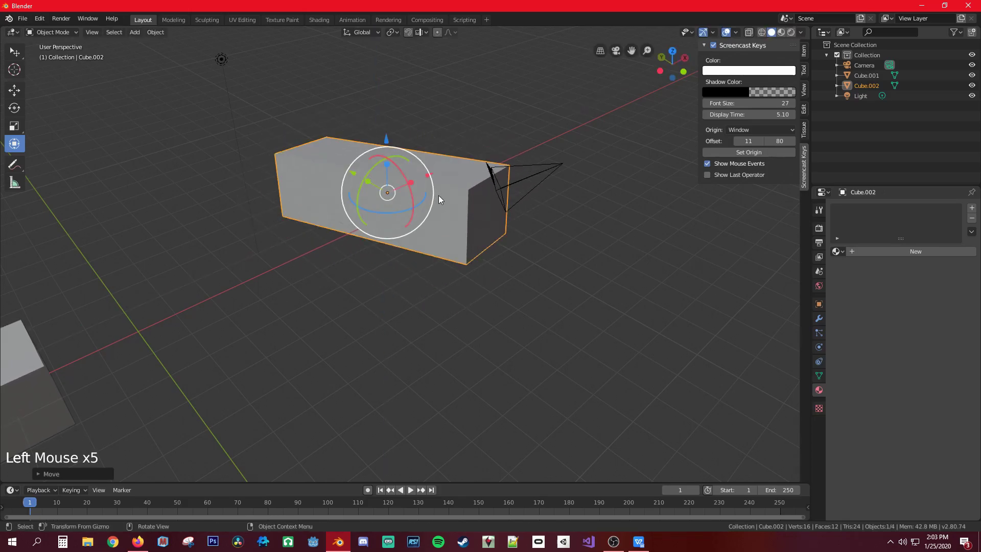
Step: Delete the stretched box so only Cube.001 remains, orbiting toward it
key("Delete")
middle_click(398, 215)
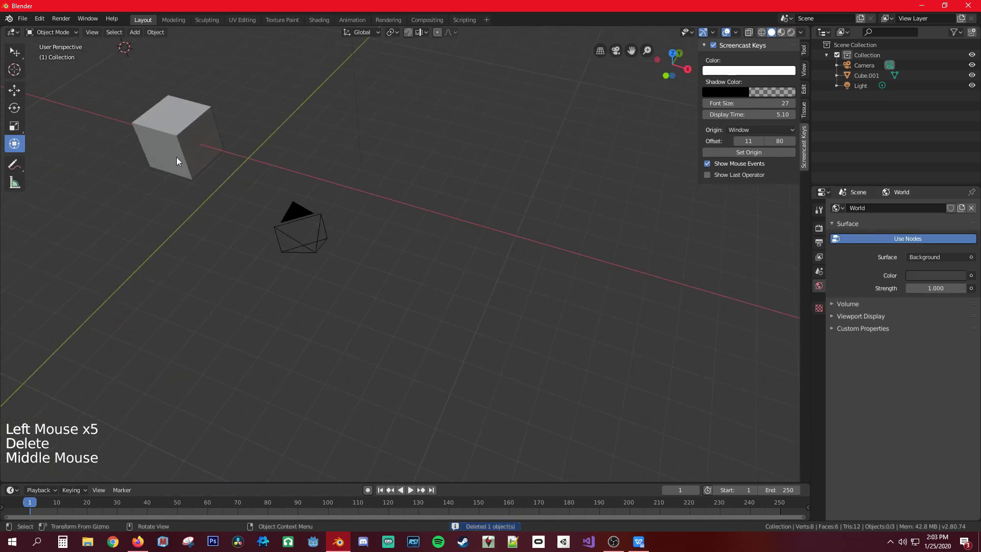
scroll("up", 3)
middle_click(174, 166)
scroll("down", 3)
middle_click(229, 189)
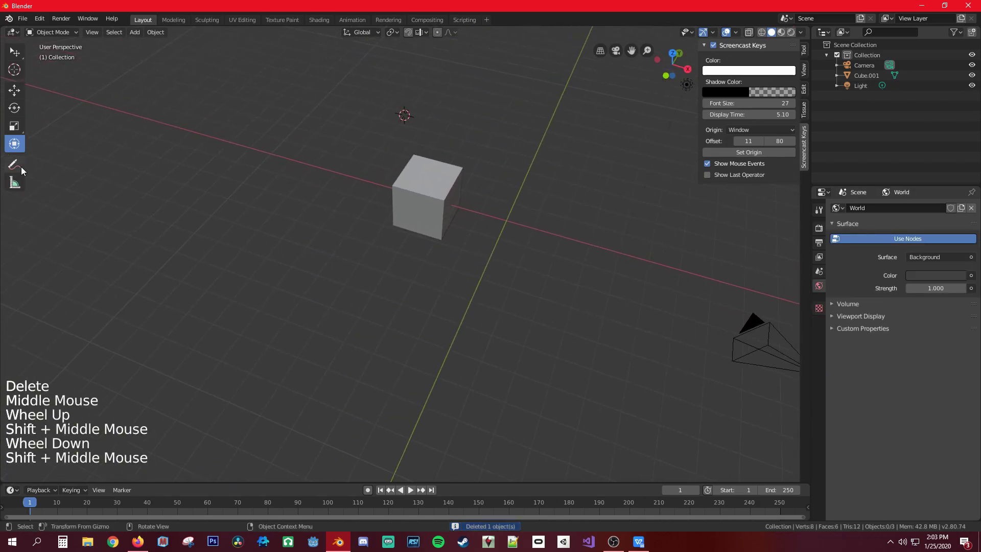
Step: Switch to the Annotate tool and set annotation placement to stick to object surfaces
left_click(19, 170)
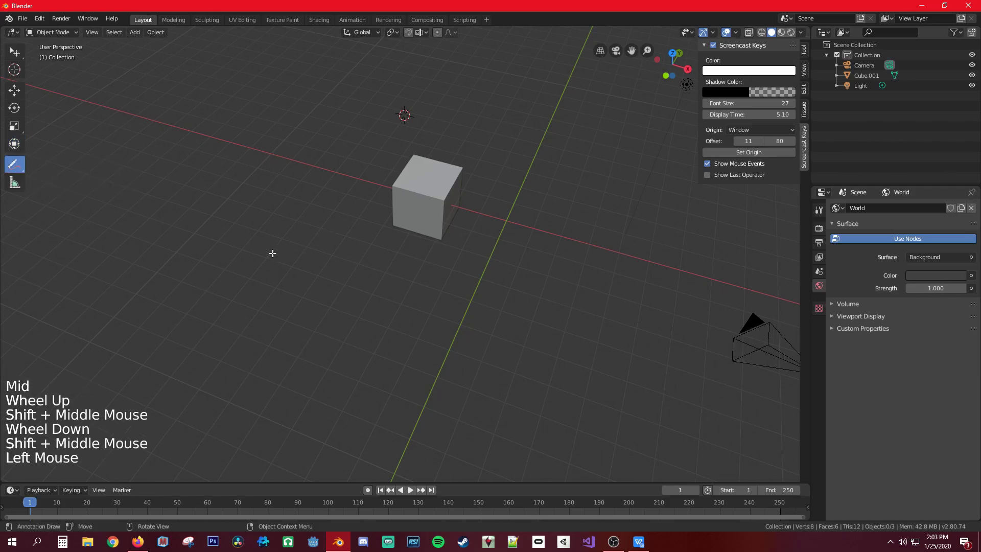
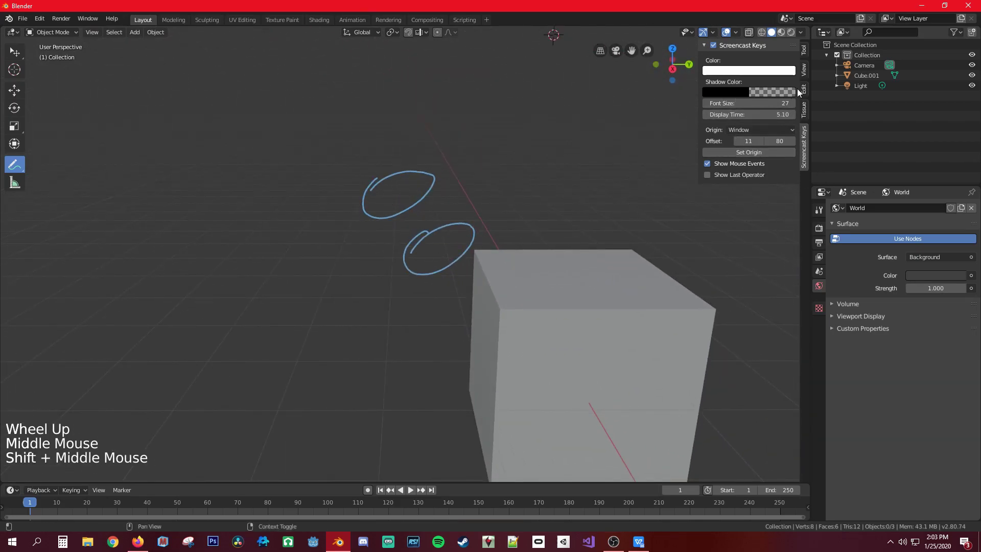
left_click(810, 54)
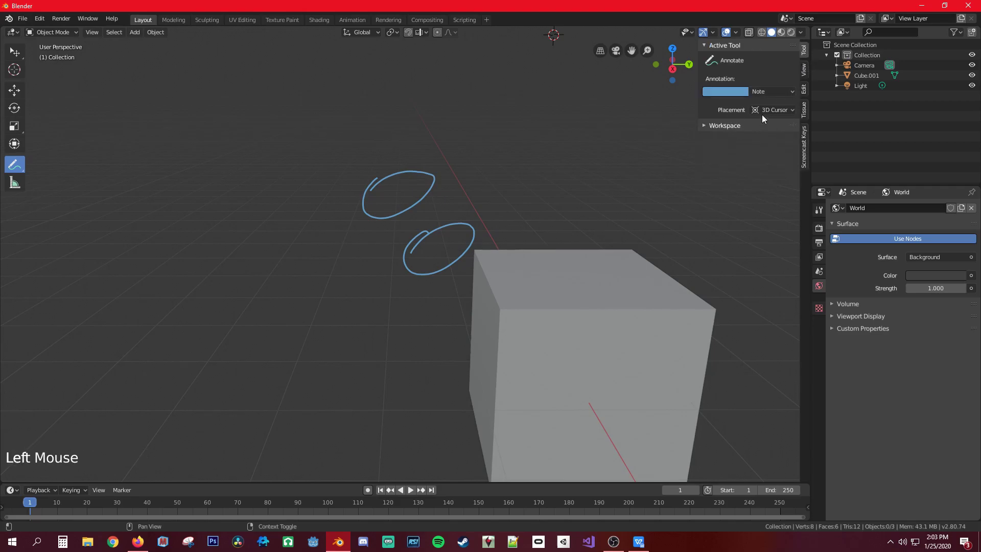
left_click(770, 114)
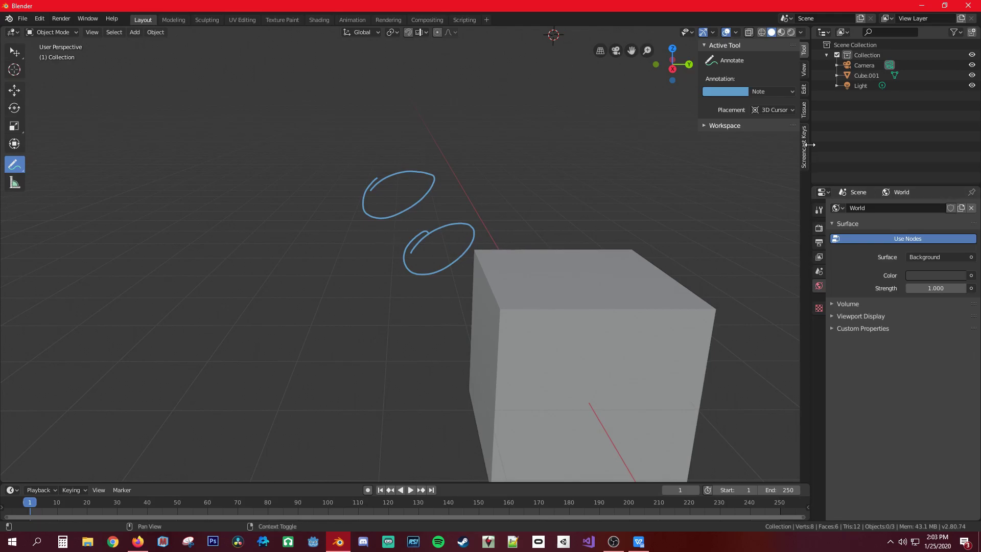
left_click(807, 77)
left_click(806, 46)
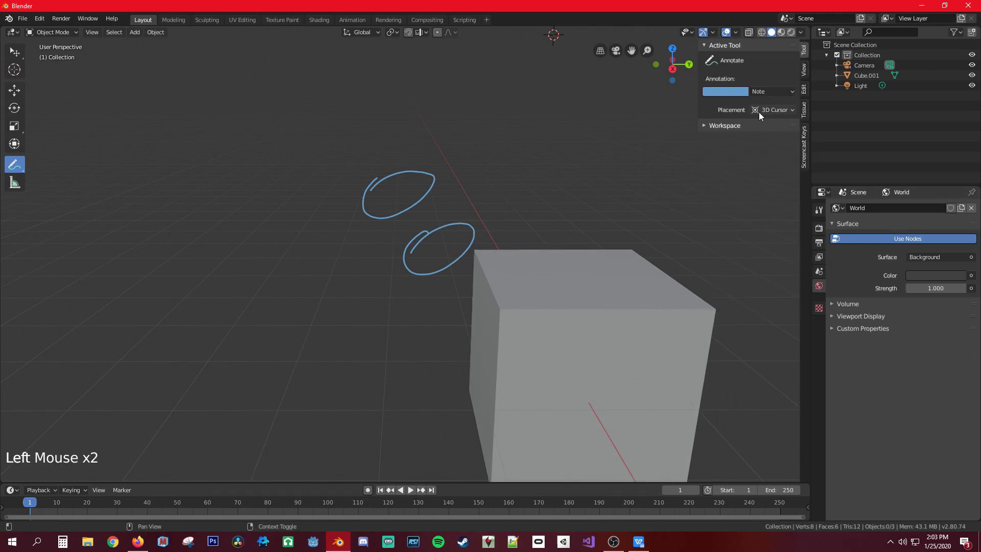
left_click(766, 115)
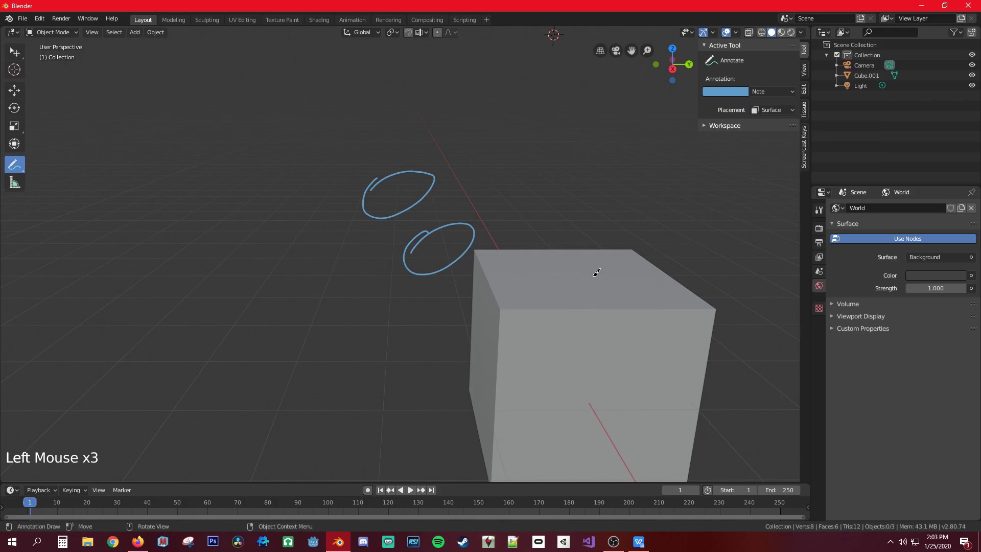
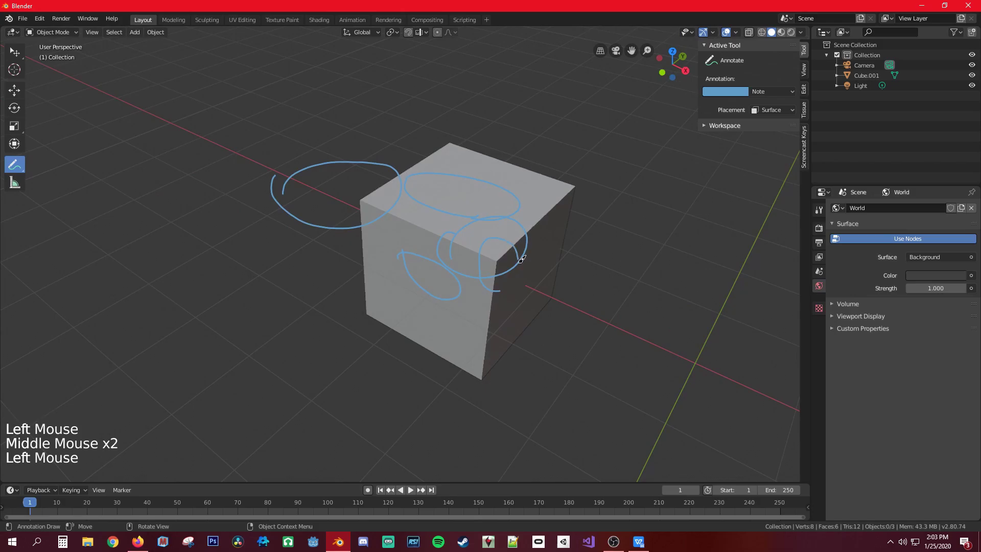
Step: Orbit around the annotated cube and list the annotation tool variants
middle_click(487, 281)
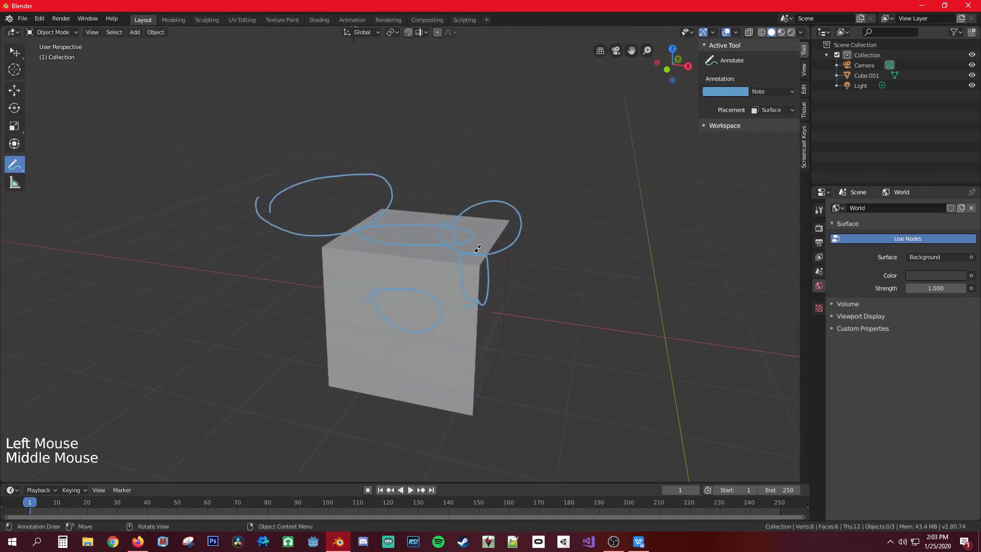
scroll("down", 3)
left_click(20, 164)
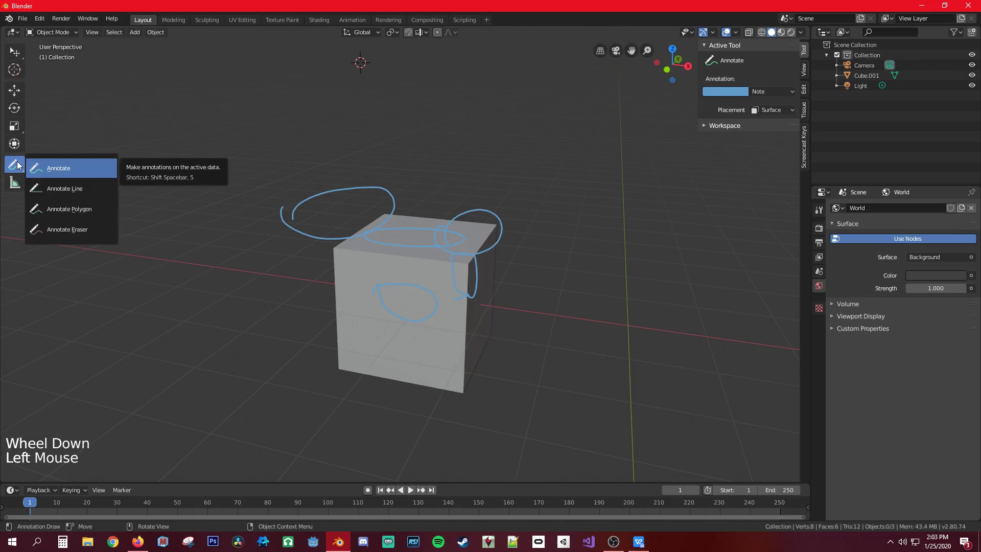
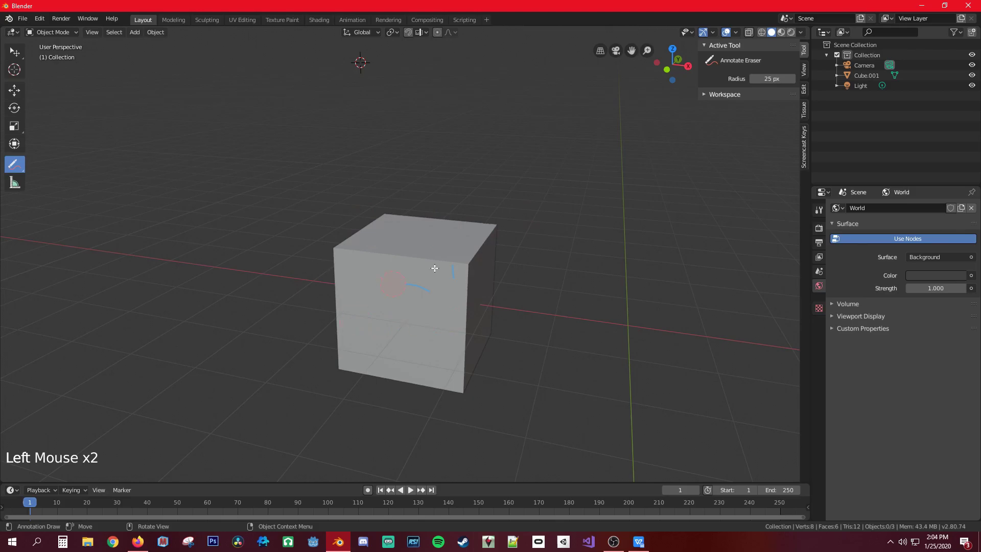
Step: Switch to the Measure tool and measure the height of the cube's left edge
left_click(18, 190)
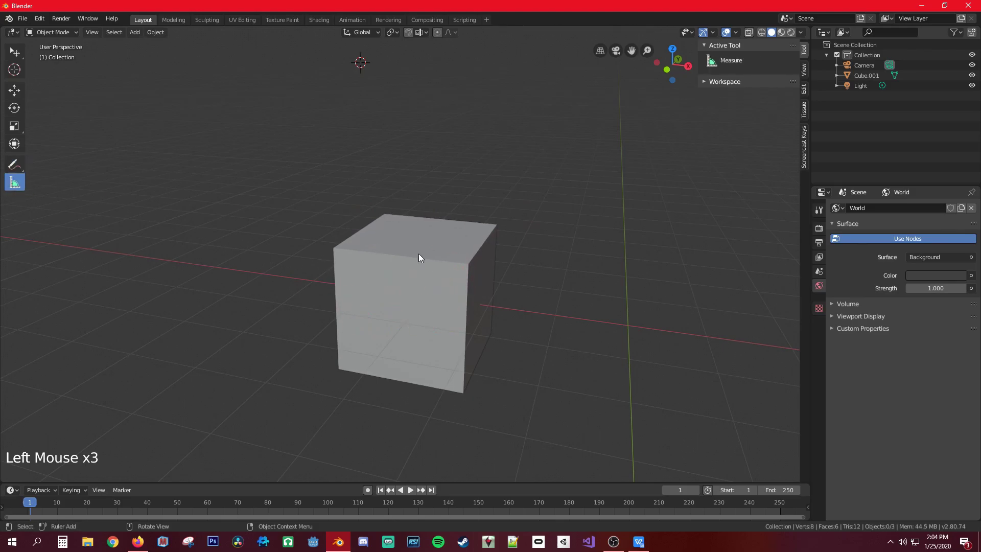
middle_click(406, 267)
middle_click(325, 286)
scroll("up", 3)
middle_click(498, 242)
scroll("down", 3)
middle_click(462, 231)
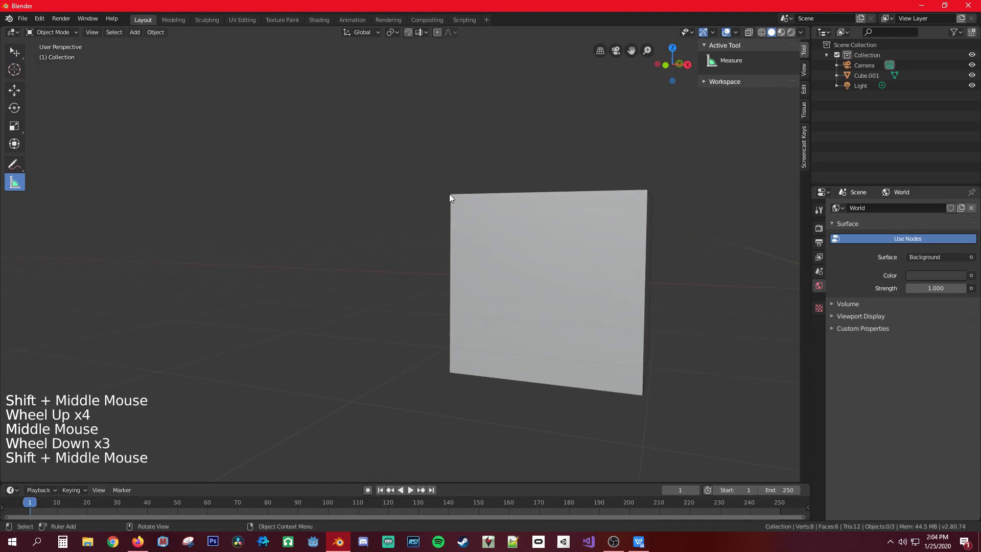
scroll("up", 3)
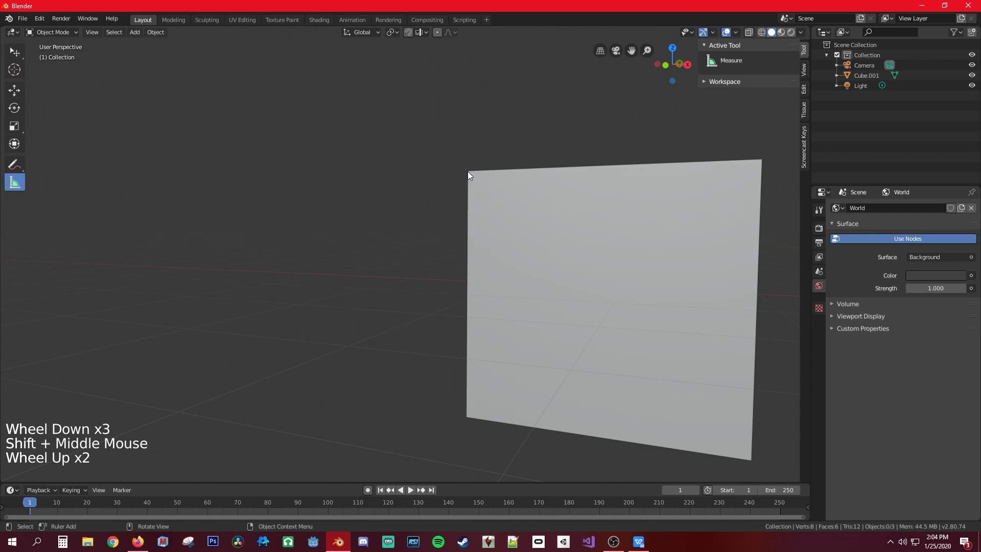
left_click(471, 174)
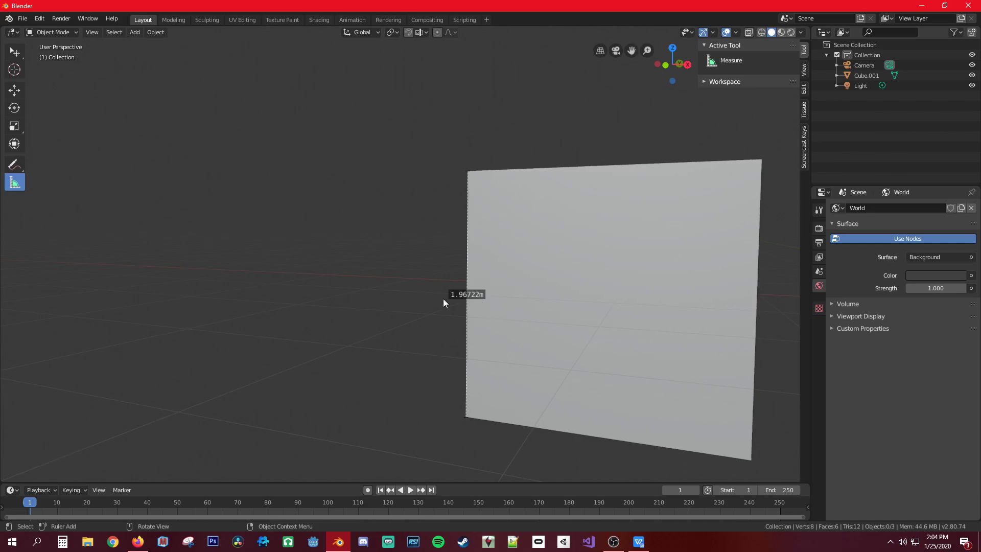
Step: From the front orthographic view, measure the height of the cube's right edge
middle_click(516, 345)
middle_click(458, 321)
scroll("up", 3)
key("KP_1")
scroll("down", 3)
left_click(671, 182)
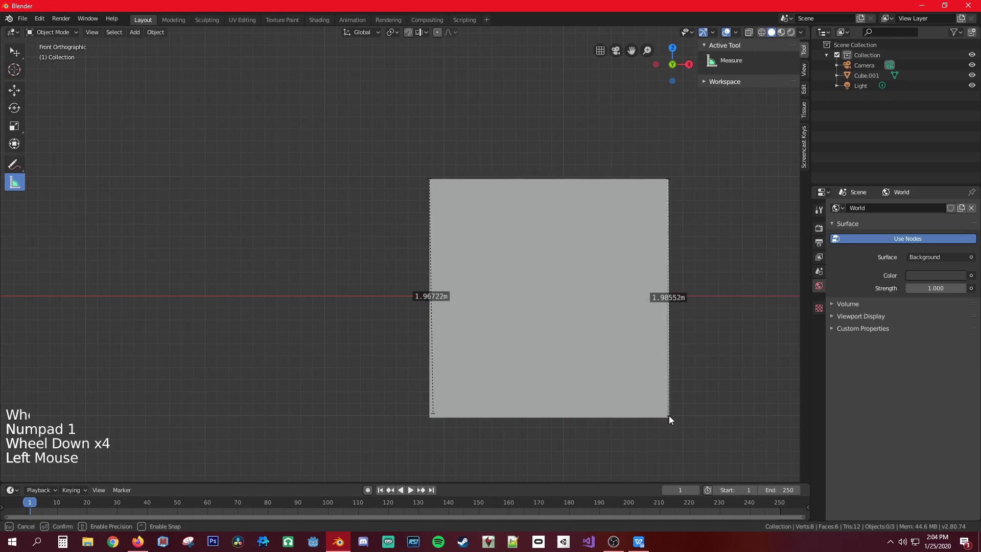
Step: Measure the front vertical edge at about 1.998 m and remove the earlier rulers
middle_click(690, 349)
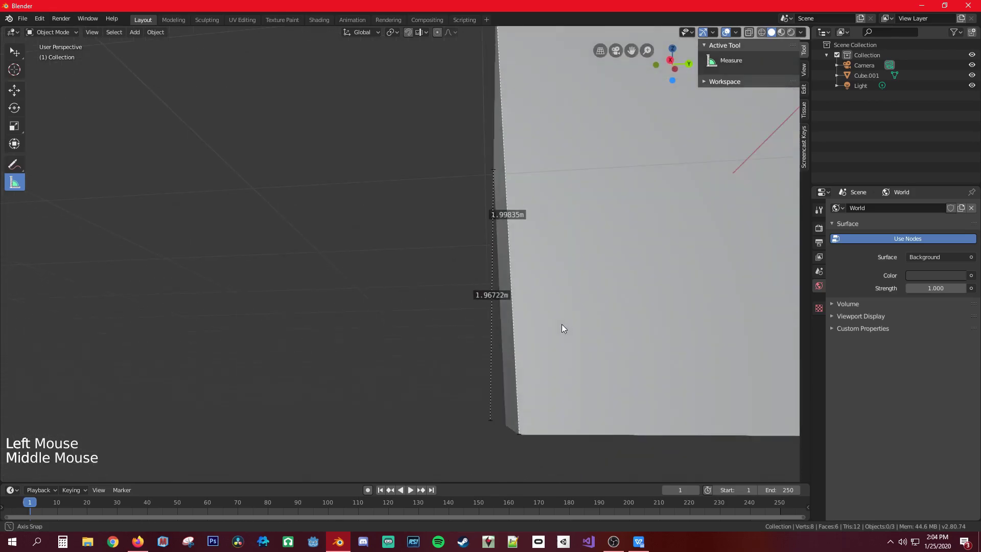
middle_click(701, 346)
scroll("up", 3)
scroll("down", 3)
middle_click(453, 326)
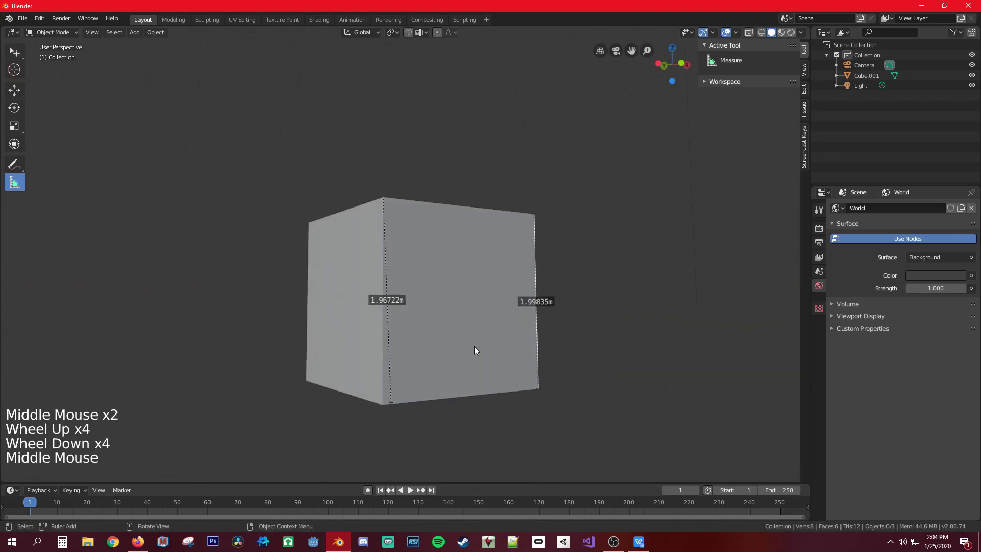
left_click(393, 400)
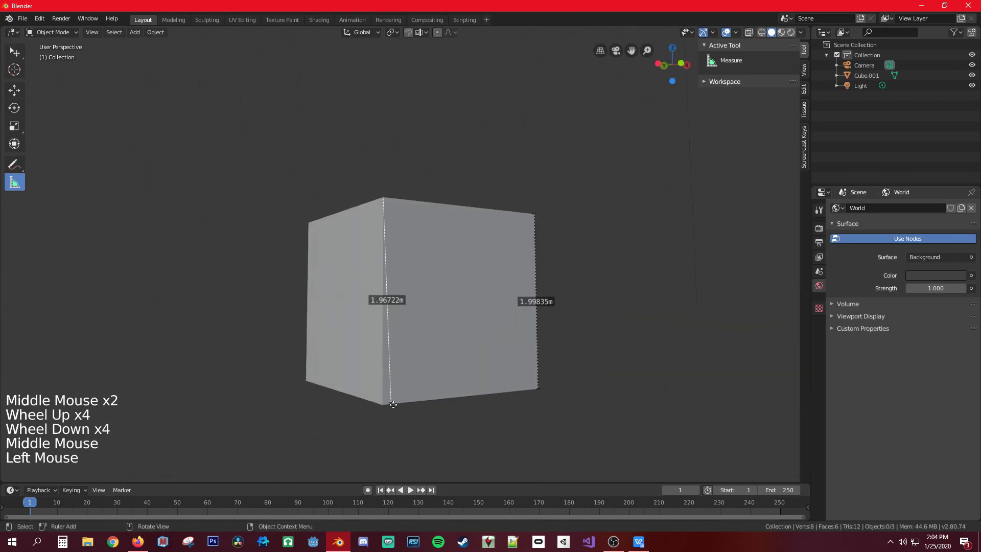
key("Delete")
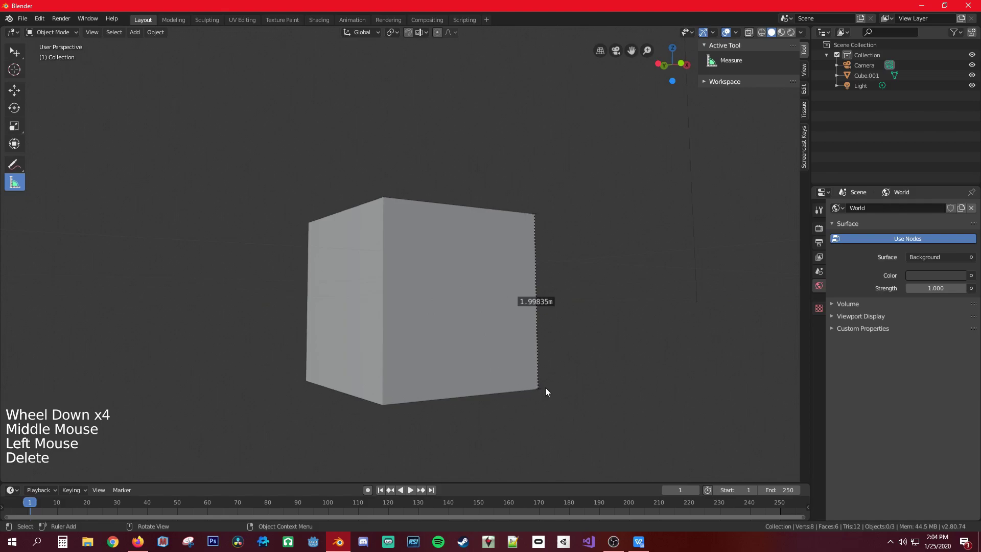
left_click(542, 384)
key("Delete")
Step: Select the cube, try the S, G and R shortcuts, clear the last ruler and return to Select
middle_click(496, 284)
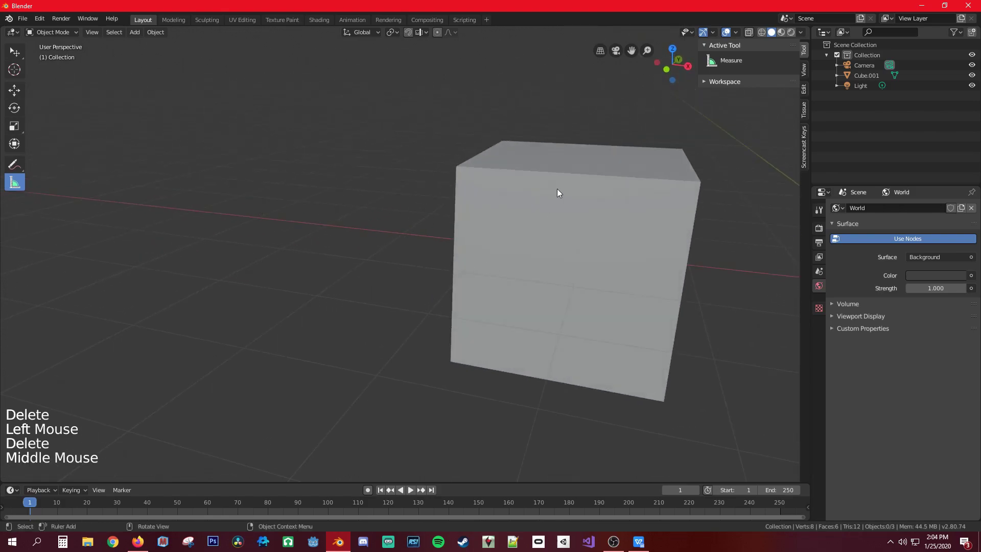
middle_click(483, 244)
middle_click(580, 243)
scroll("down", 3)
middle_click(418, 258)
scroll("up", 3)
middle_click(581, 253)
scroll("down", 3)
left_click(400, 230)
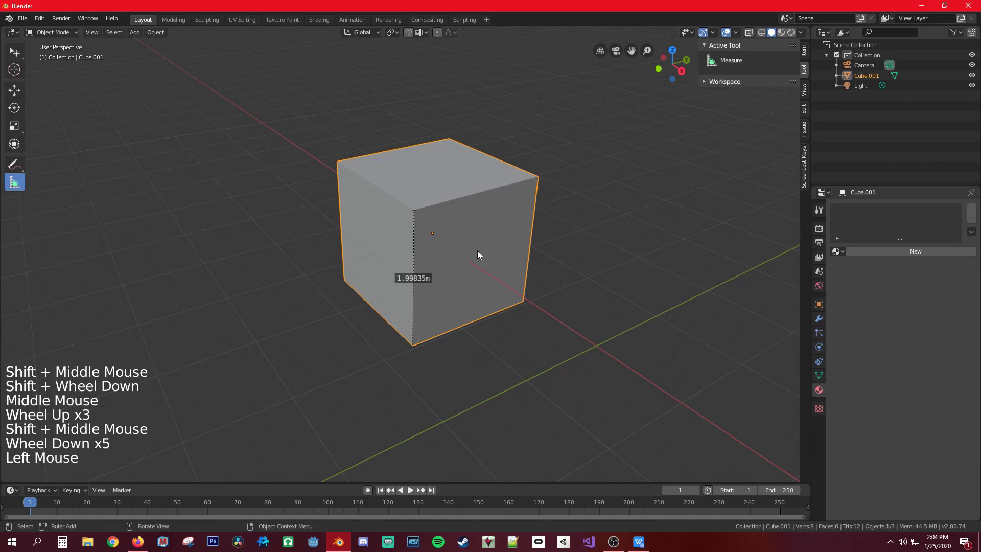
key("s")
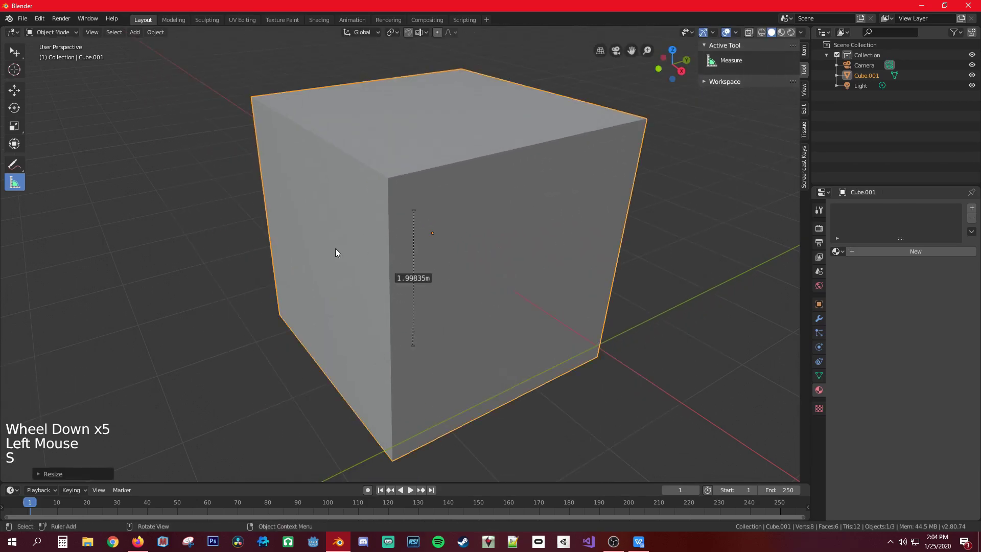
scroll("down", 3)
scroll("up", 3)
key("g")
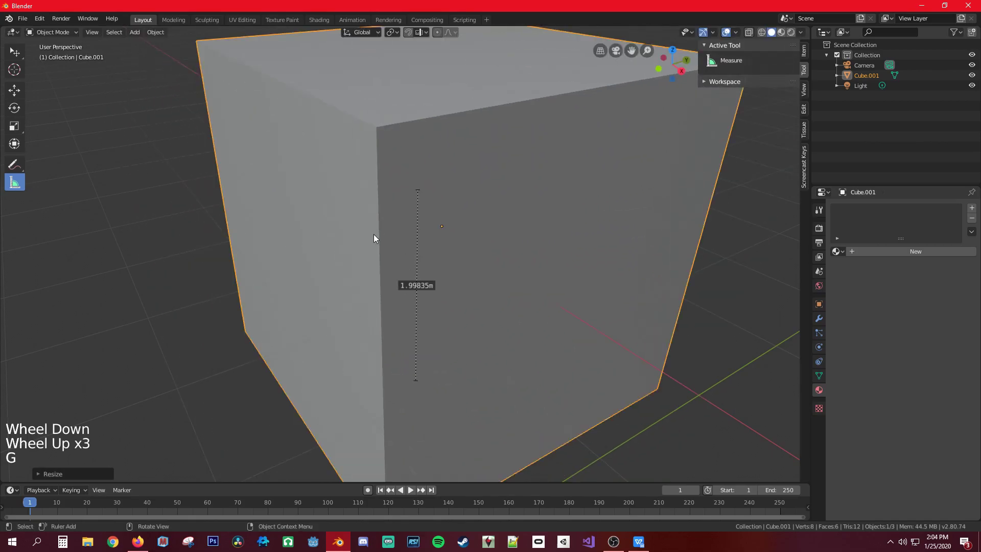
key("r")
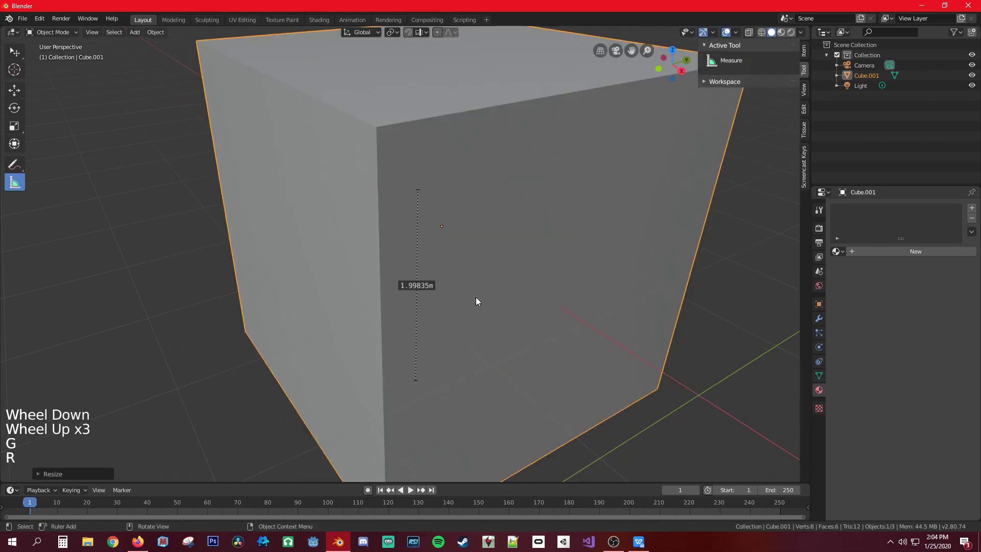
left_click(423, 391)
left_click(420, 380)
key("Delete")
left_click(13, 58)
Step: Switch Cube.001 into Edit Mode, try the Move tool, then return to Select Box
left_click(73, 36)
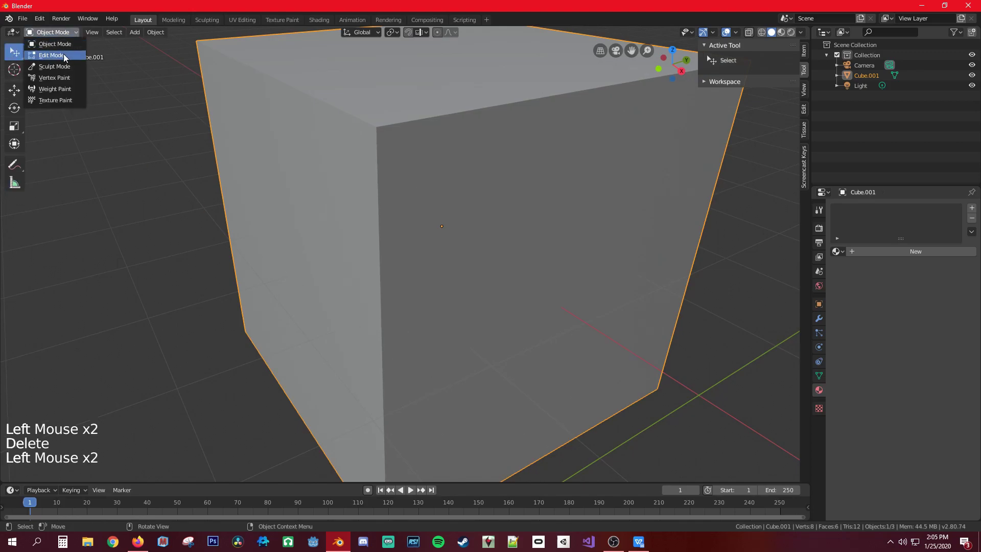
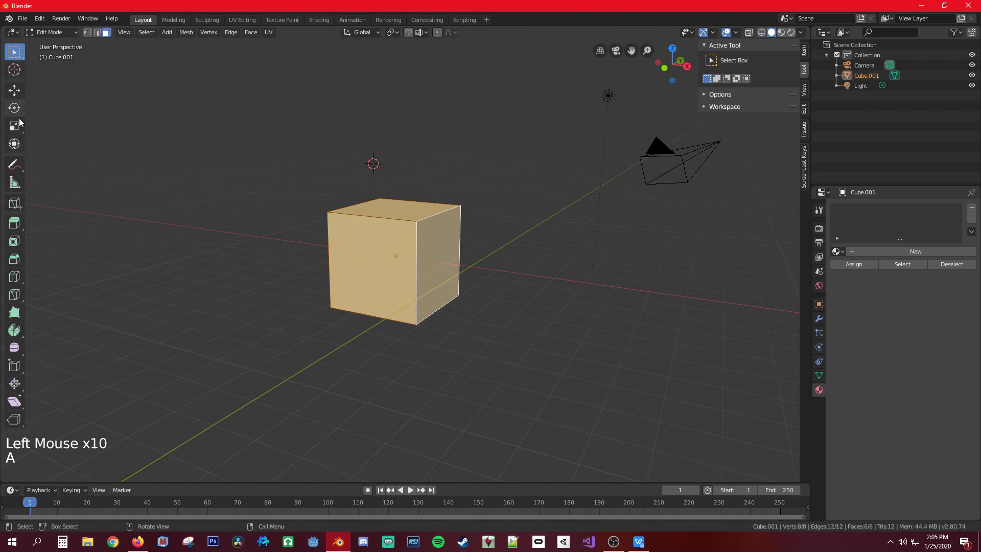
left_click(22, 128)
left_click(22, 95)
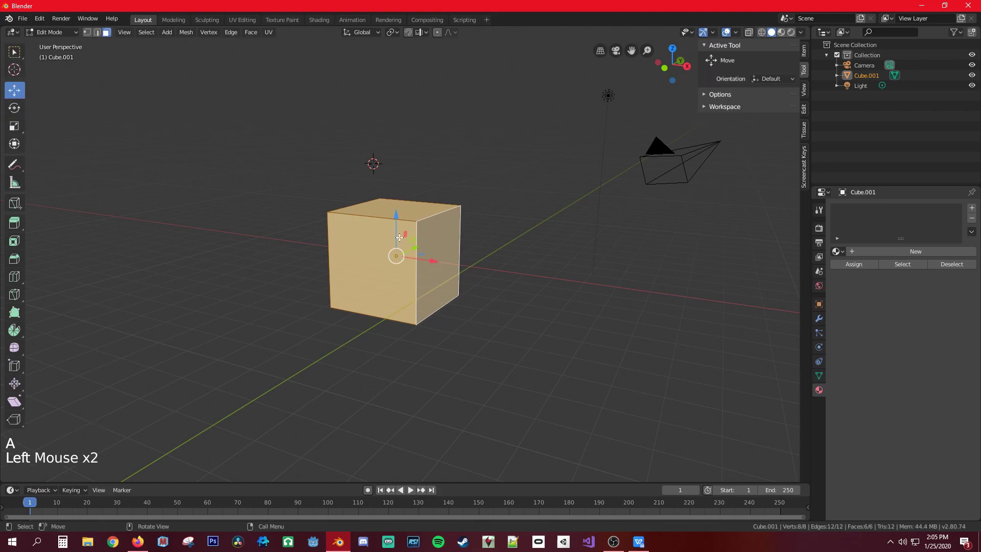
left_click(20, 56)
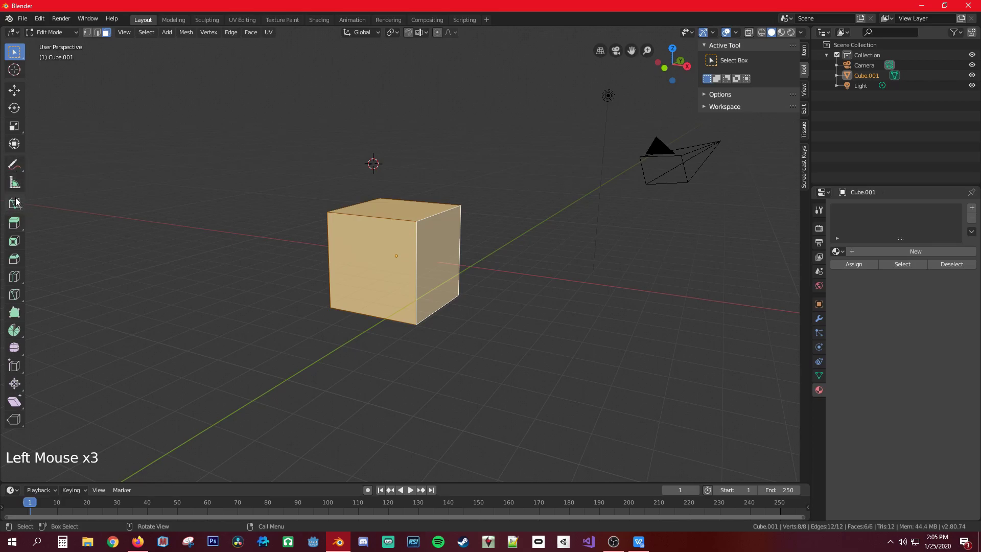
Step: Select the whole mesh and knife-cut across the cube's top face
left_click(16, 204)
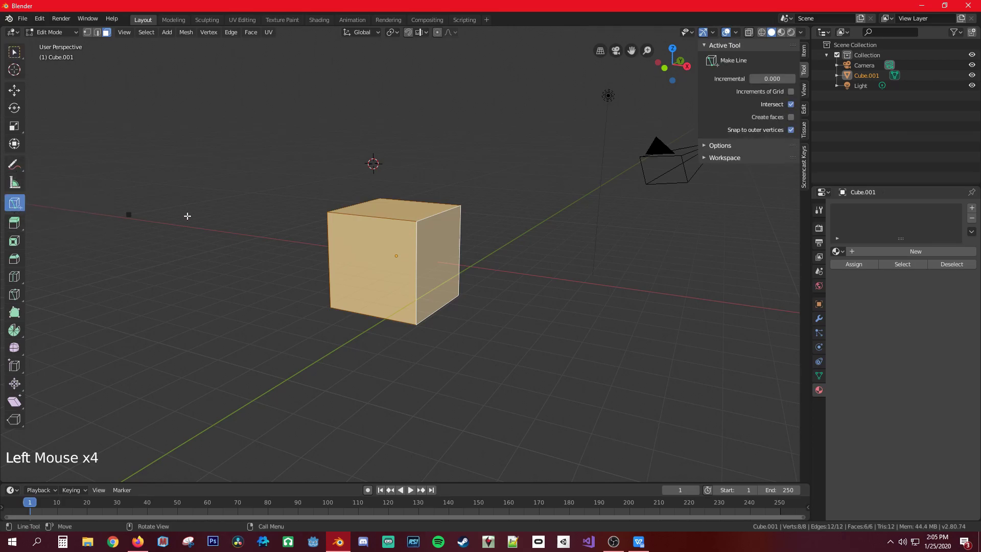
scroll("up", 3)
scroll("down", 3)
middle_click(365, 250)
scroll("up", 3)
scroll("up", 3)
key("a")
left_click(319, 268)
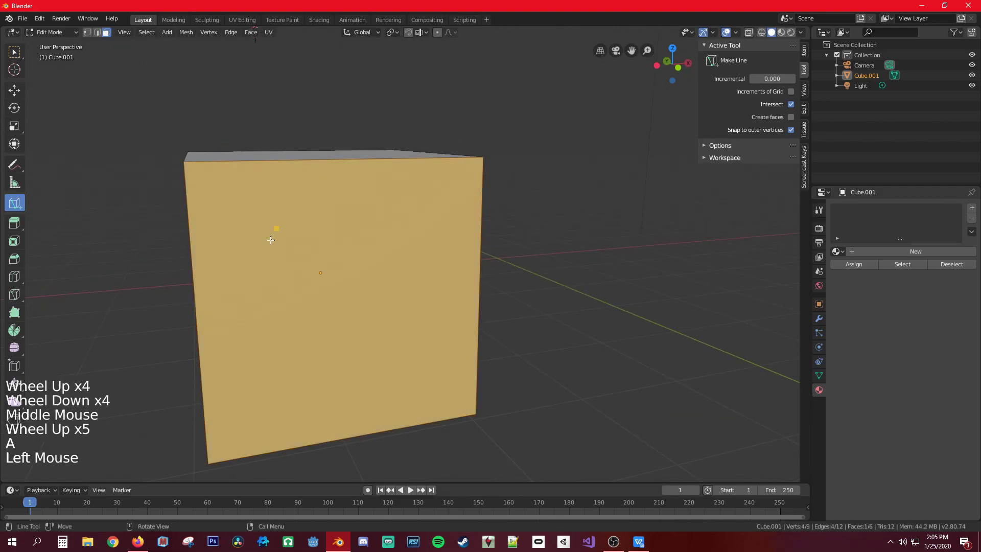
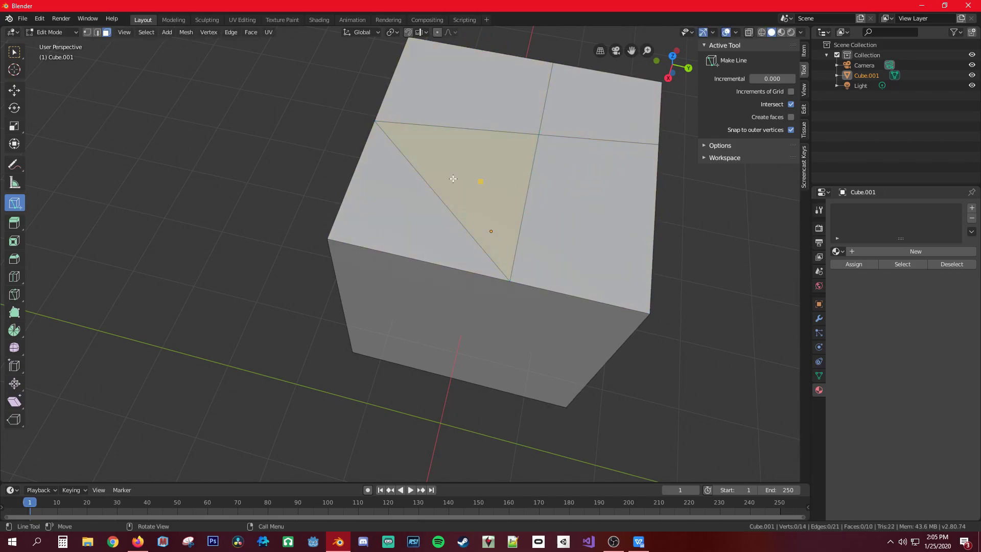
Step: Undo the knife cuts so the top face is plain again
key("ctrl+z")
key("ctrl+z")
key("ctrl+z")
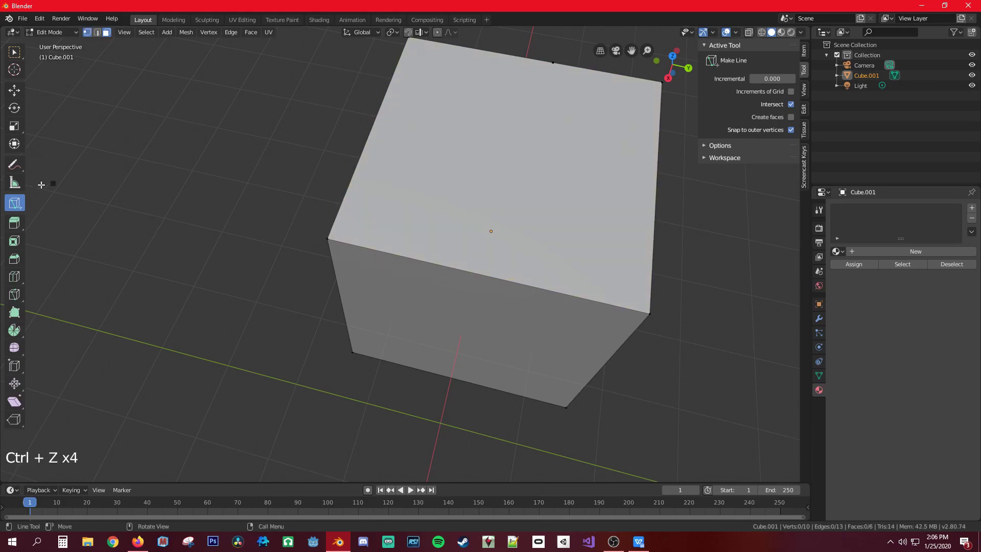
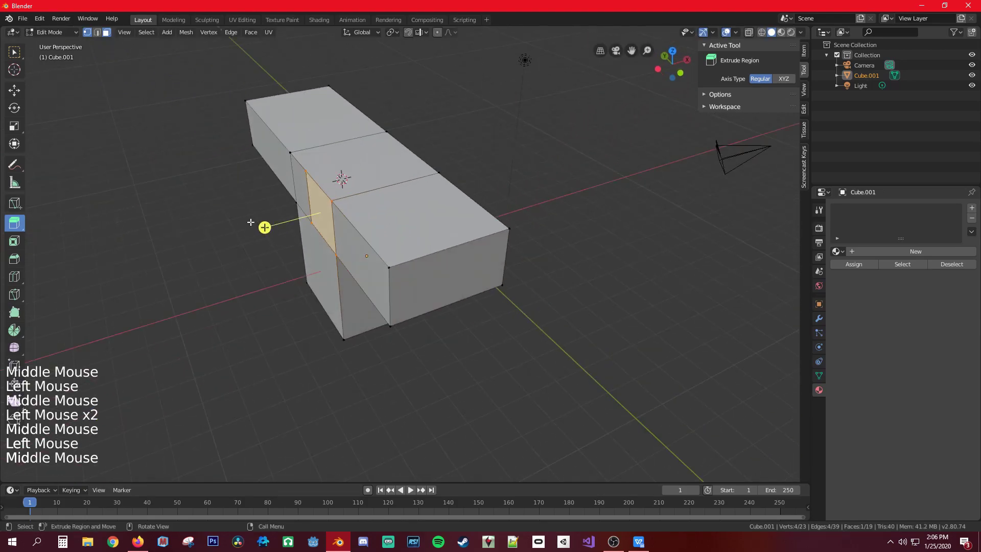
Step: Extrude a side face outward into a cross-shaped block and return to Select Box
left_click(261, 226)
middle_click(242, 189)
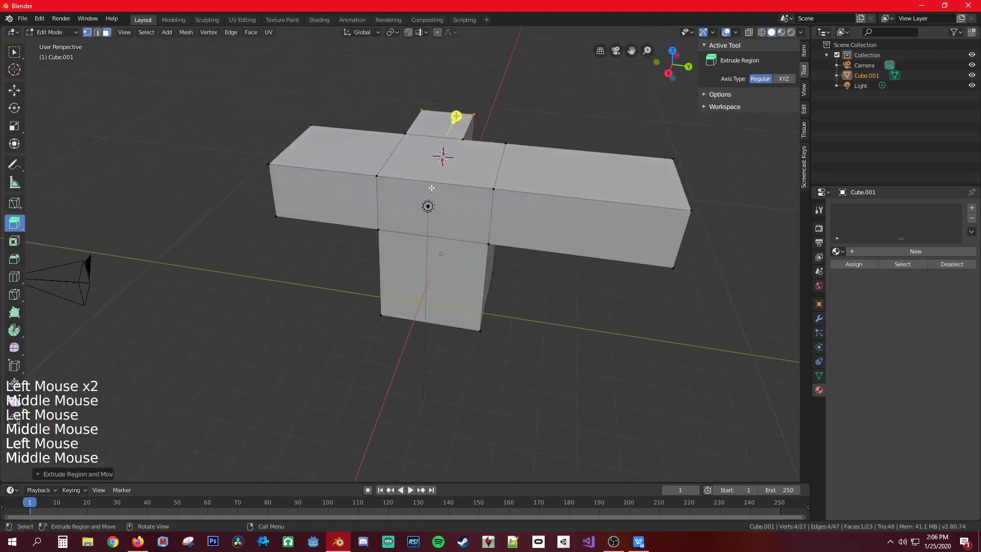
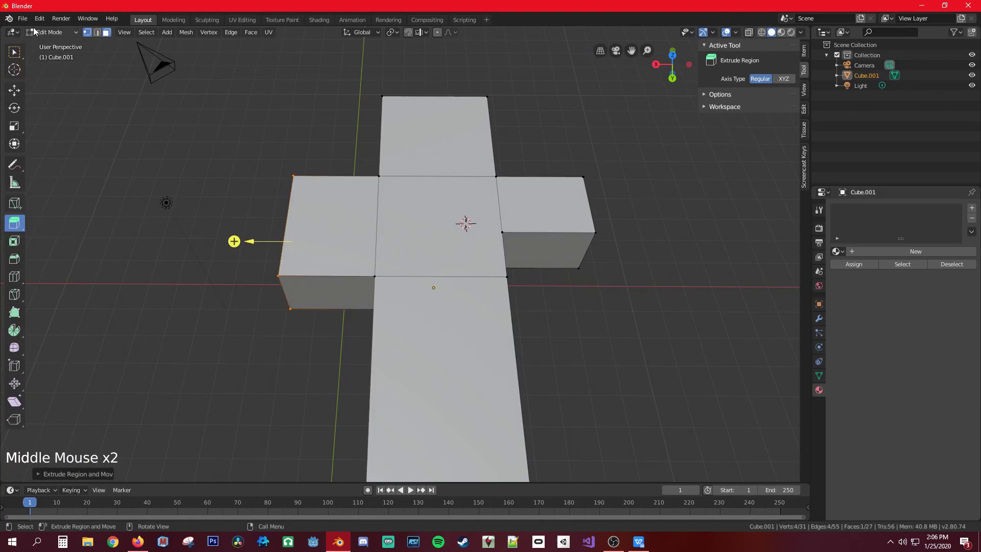
double_click(12, 57)
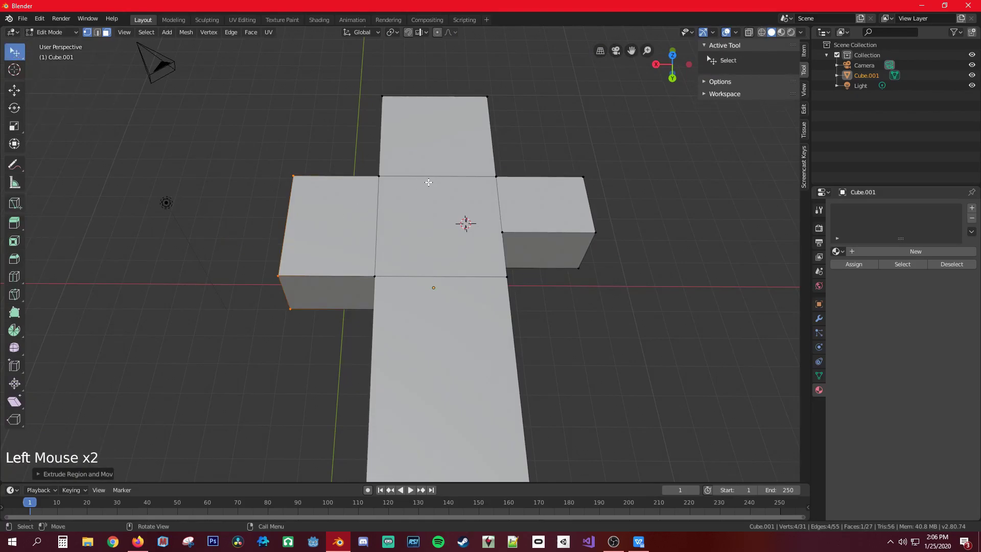
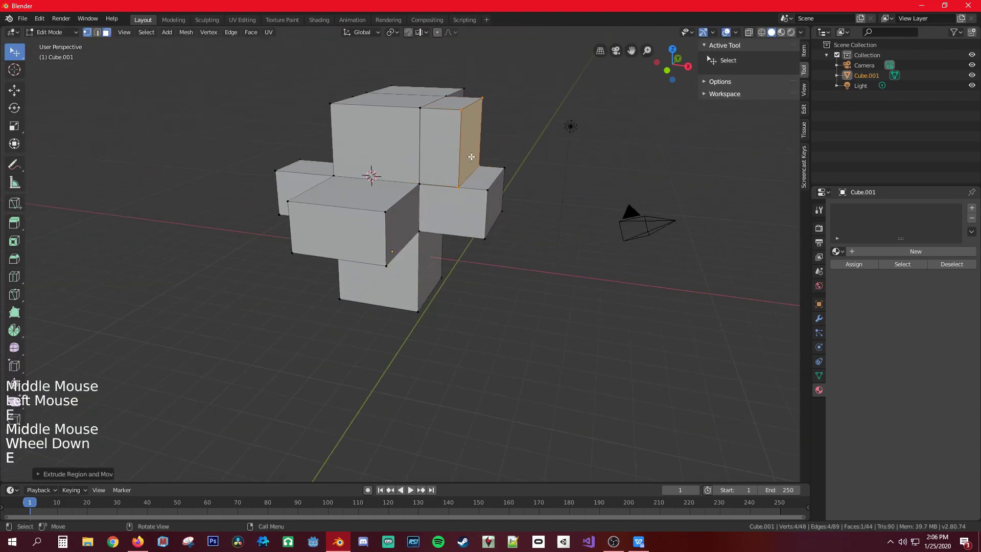
Step: Undo every extrusion until the original plain cube is restored
key("ctrl+z")
key("ctrl+z")
key("ctrl+z")
key("ctrl+z")
key("ctrl+z")
key("ctrl+z")
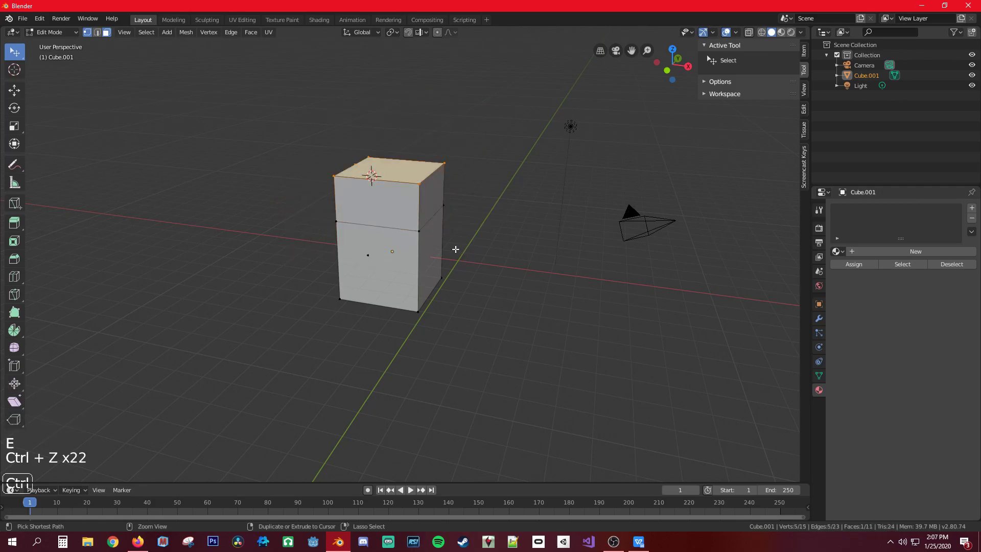
key("ctrl+z")
key("ctrl+z")
key("ctrl+z")
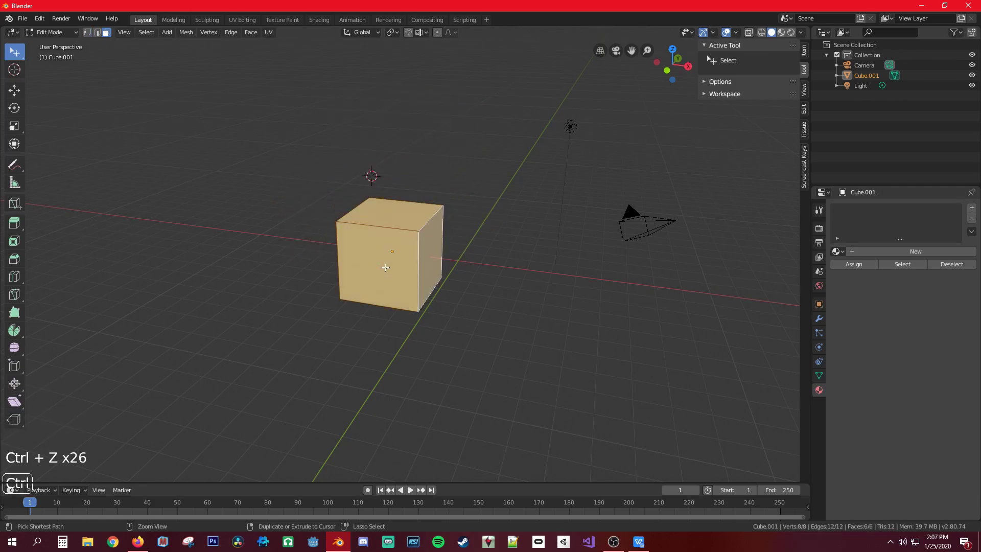
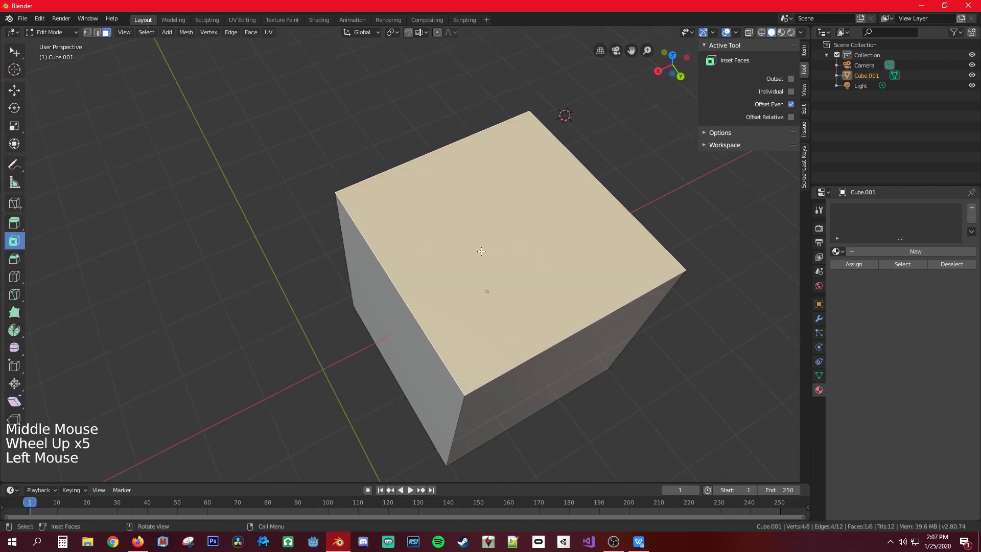
left_click(581, 270)
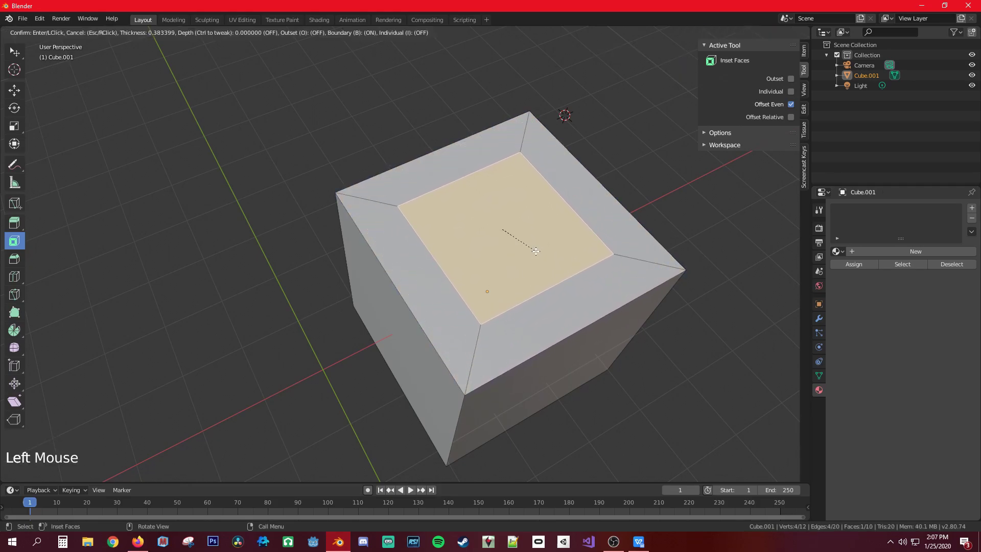
left_click(375, 230)
left_click(441, 181)
left_click(557, 162)
left_click(597, 286)
left_click(500, 235)
left_click(474, 208)
left_click(448, 164)
left_click(396, 274)
middle_click(502, 248)
left_click(531, 181)
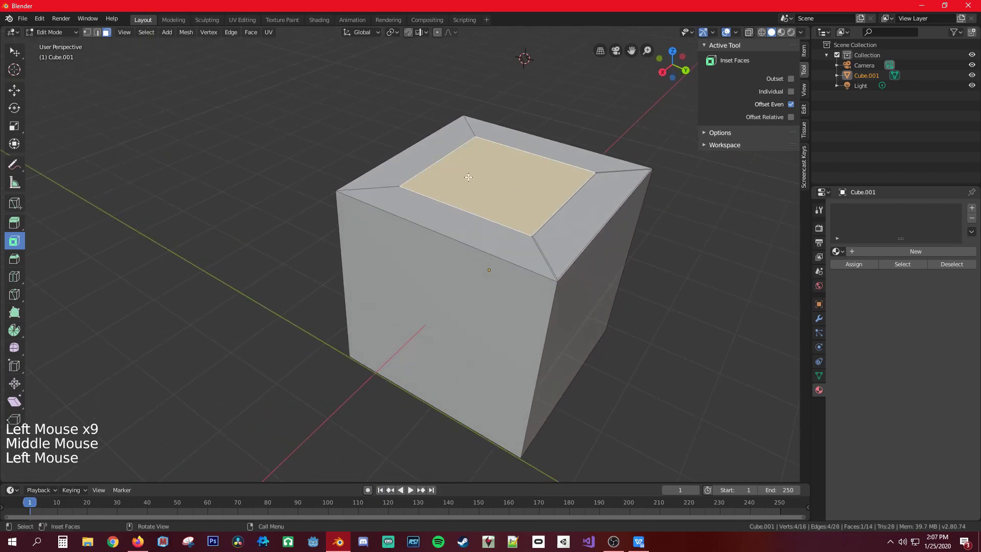
key("e")
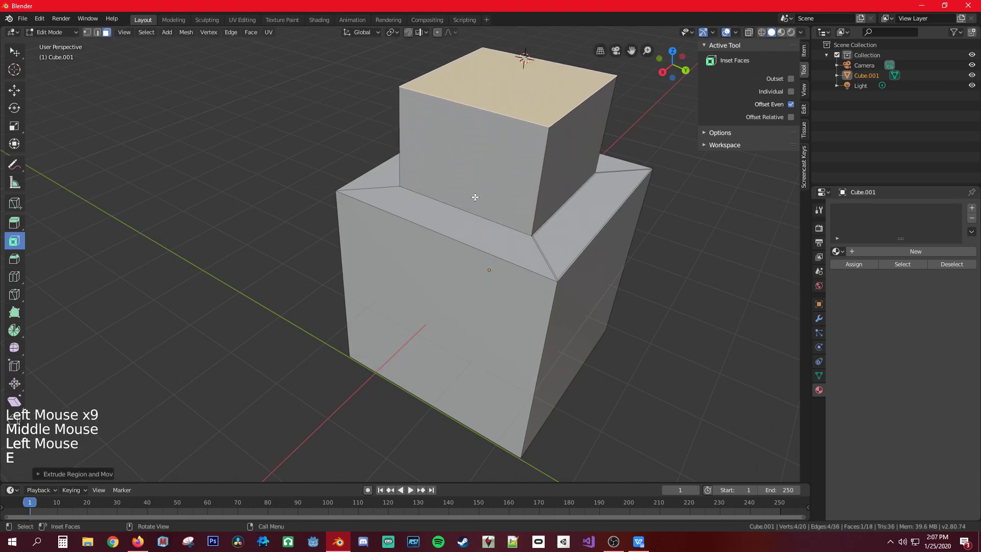
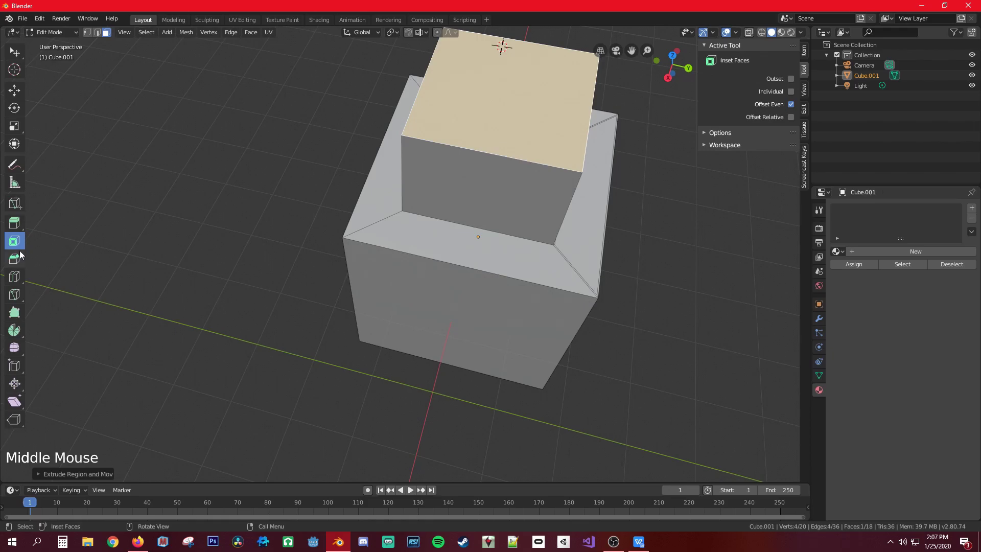
key("i")
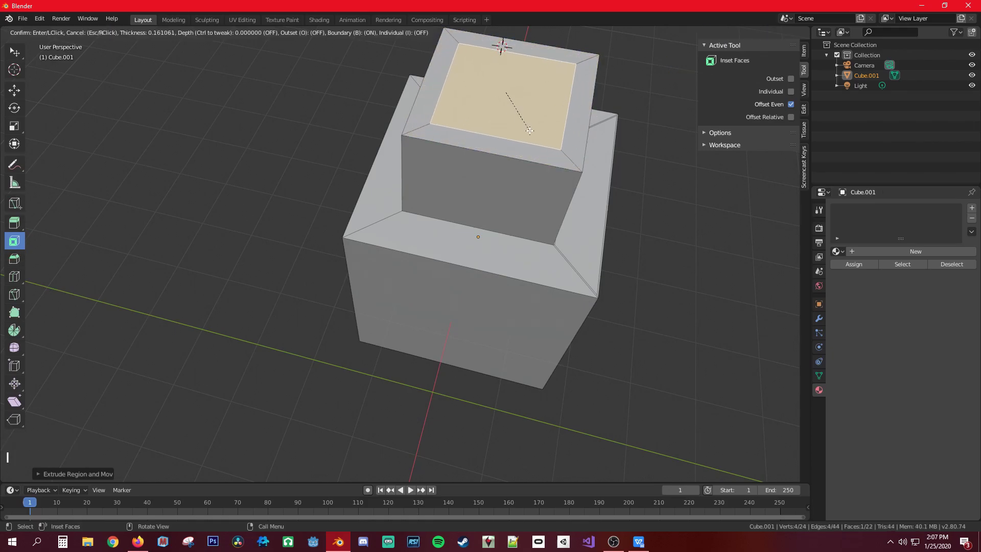
middle_click(459, 180)
scroll("down", 3)
key("e")
scroll("down", 3)
key("i")
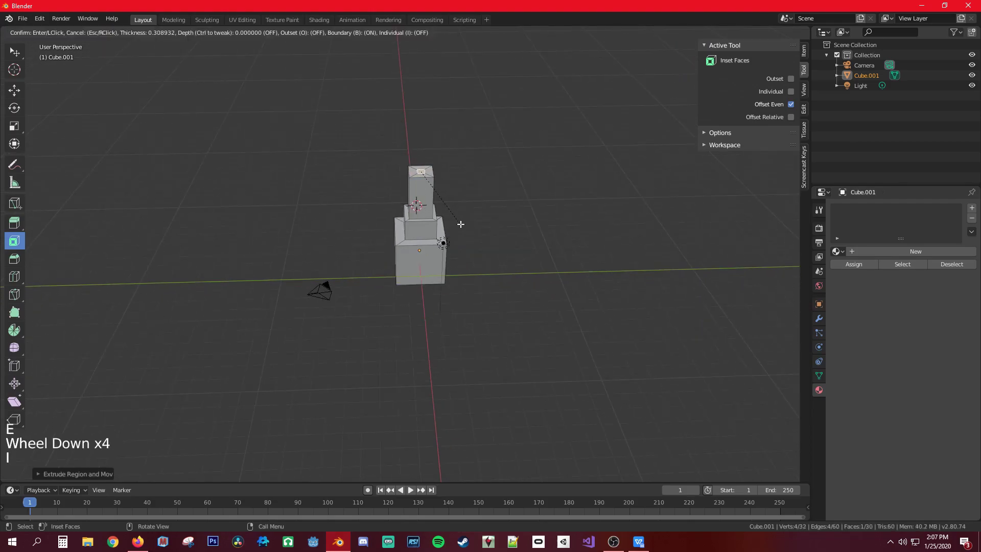
key("e")
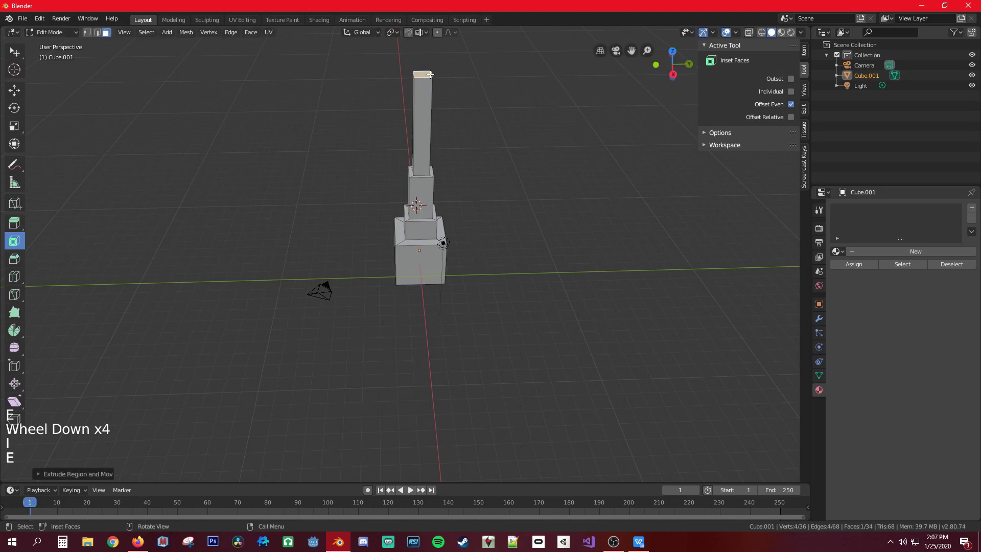
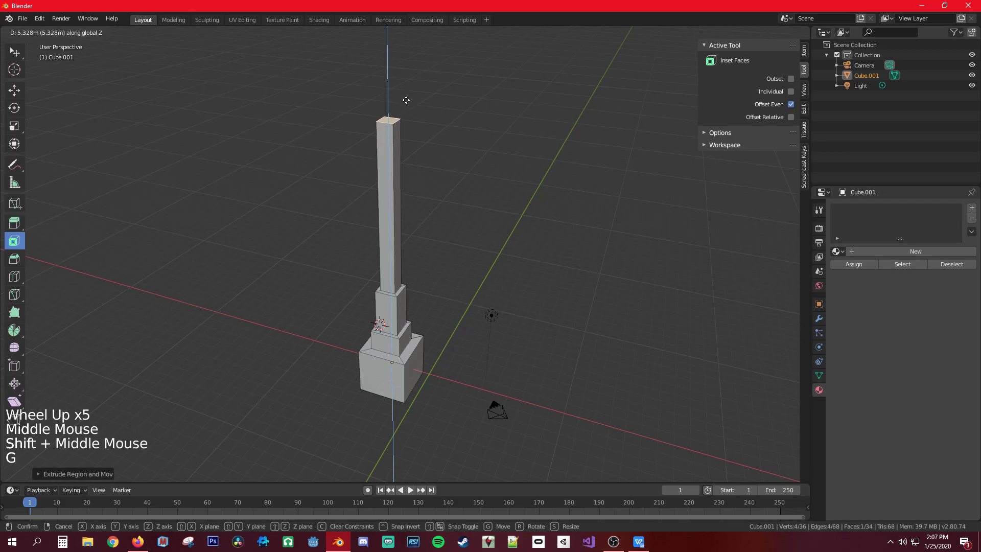
scroll("down", 3)
scroll("down", 3)
key("g")
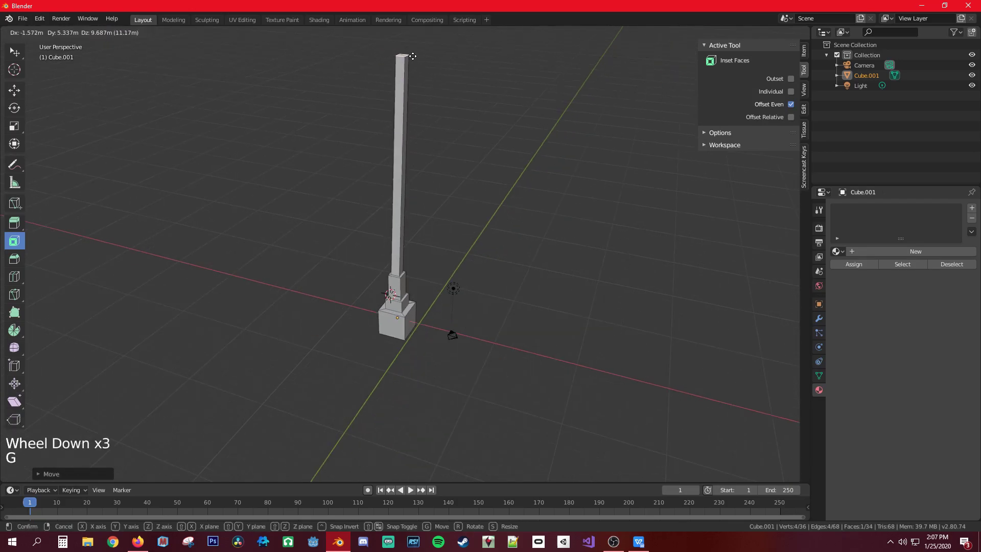
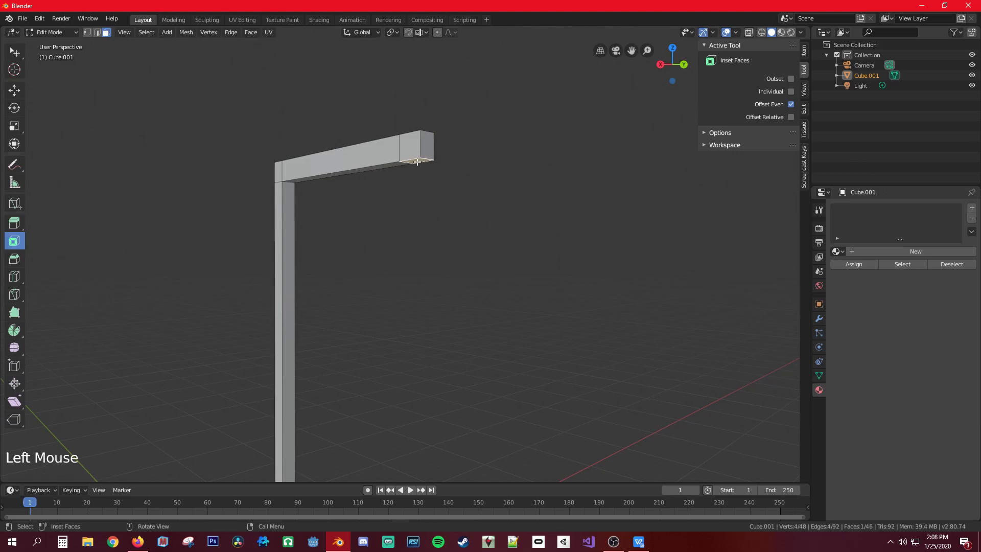
key("e")
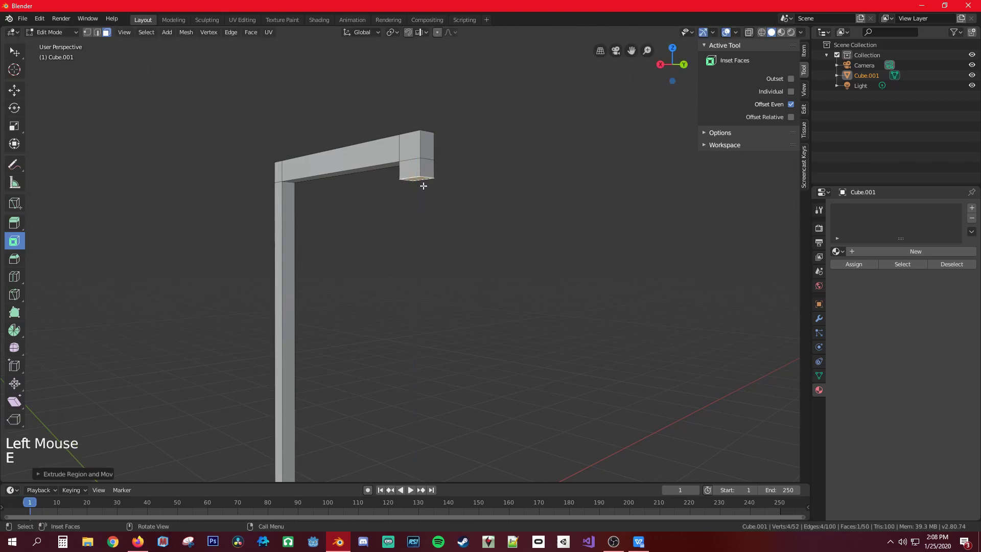
key("e")
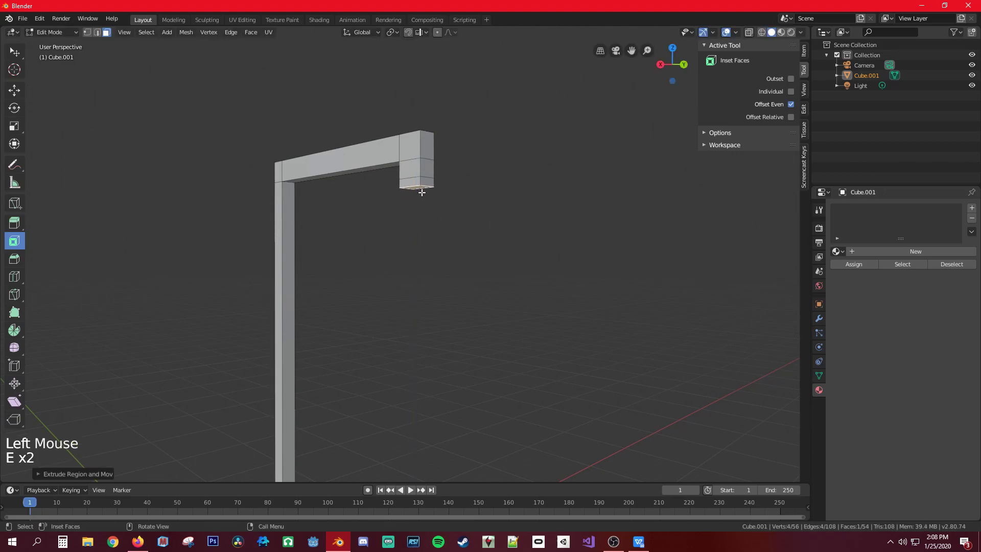
key("s")
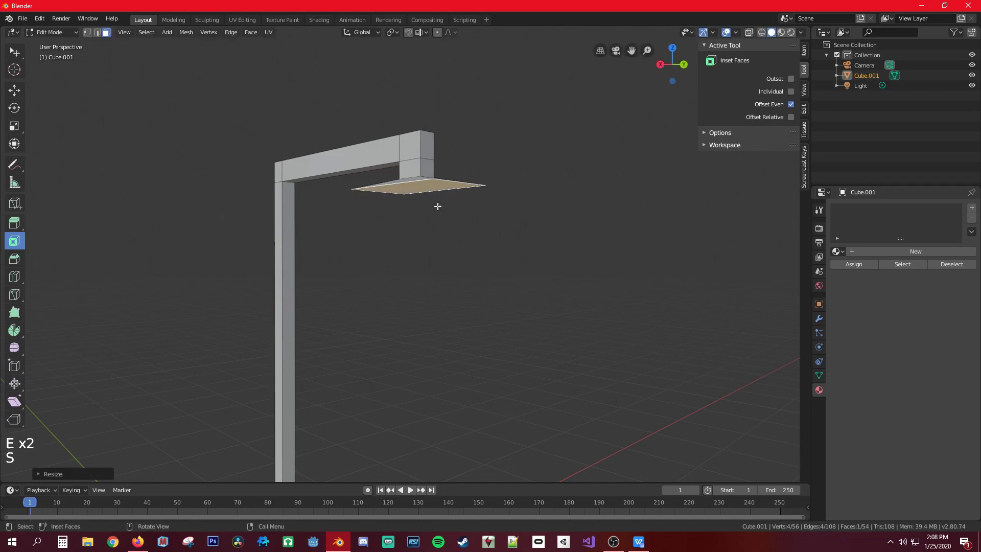
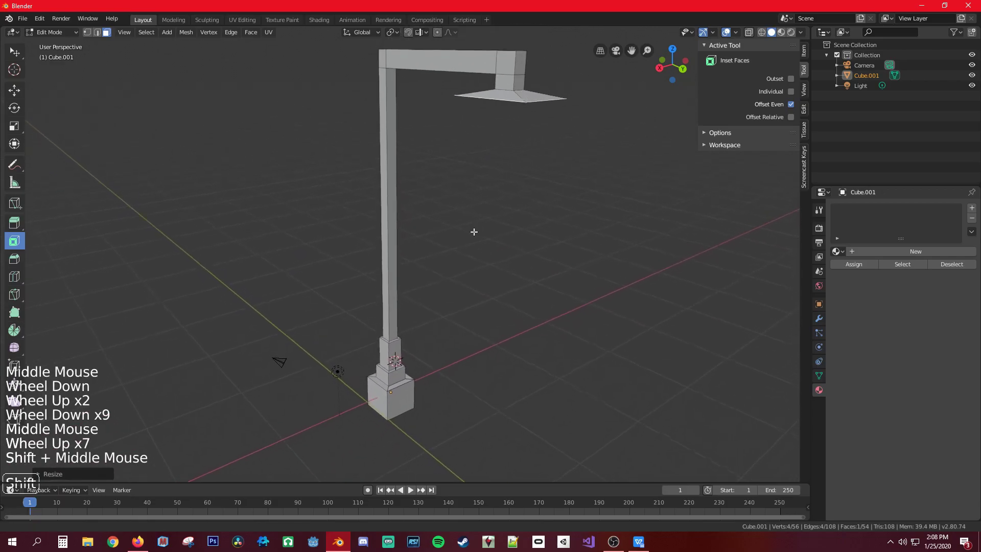
key("ctrl+z")
key("ctrl+z")
key("ctrl+z")
key("ctrl+z")
key("ctrl+z")
key("ctrl+z")
key("ctrl+z")
key("ctrl+z")
key("ctrl+z")
key("ctrl+z")
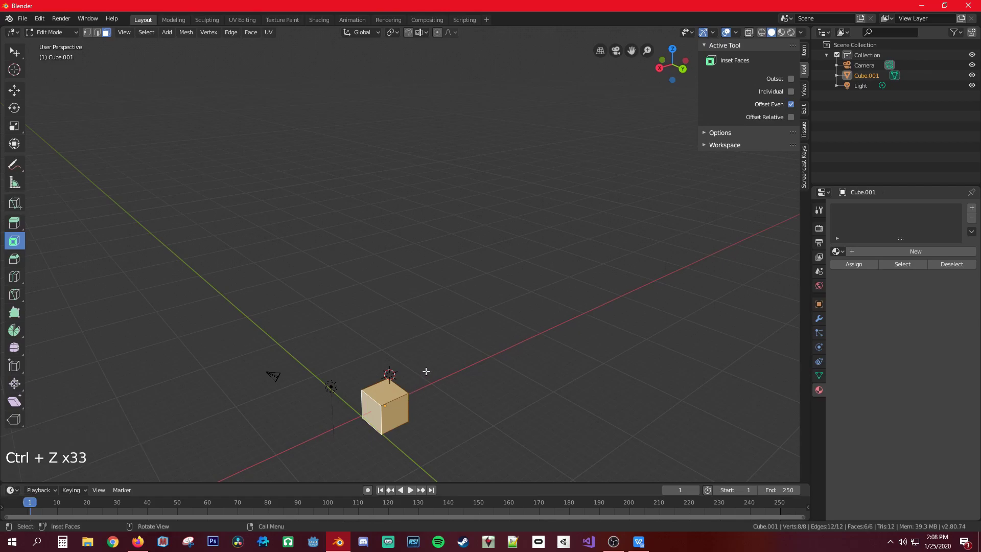
Step: Frame Cube.001 so it fills the viewport
key("KP_Decimal")
scroll("down", 3)
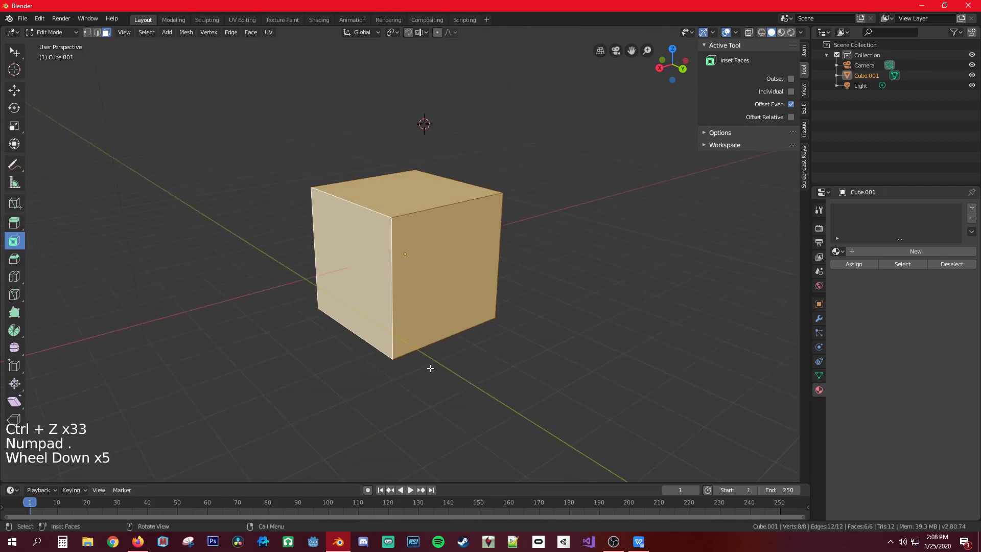
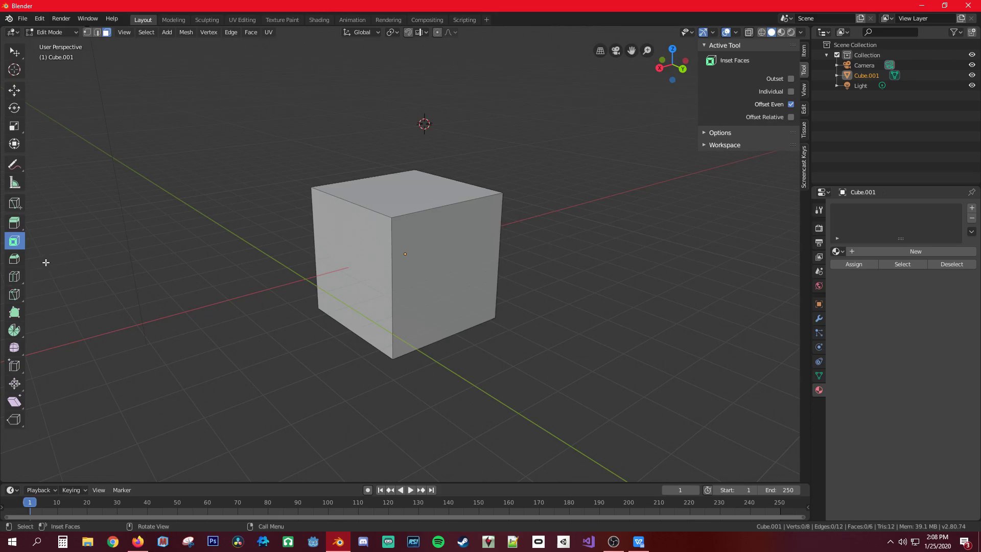
Step: Switch to the Bevel tool in edge select mode and undo the flat single-step bevel
left_click(16, 263)
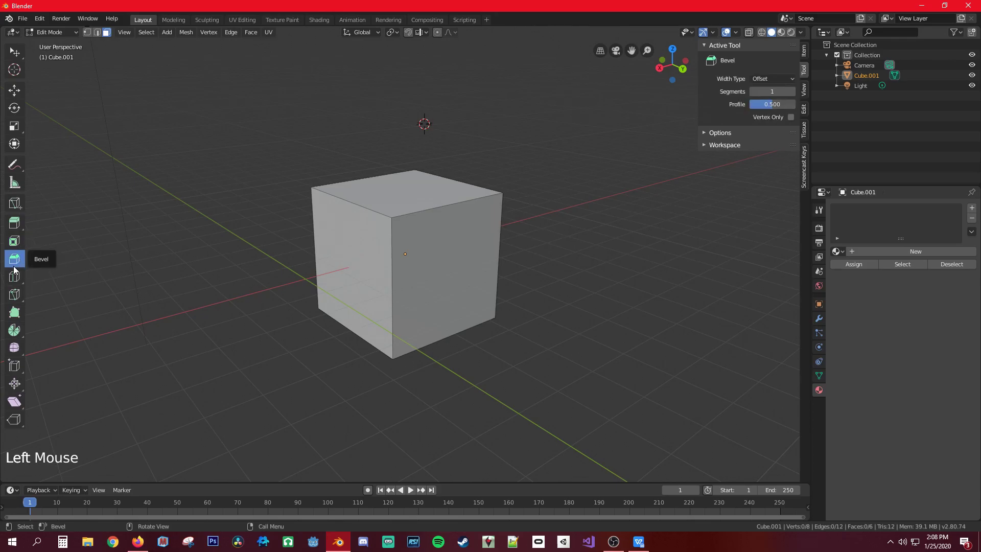
scroll("up", 3)
scroll("up", 3)
left_click(102, 34)
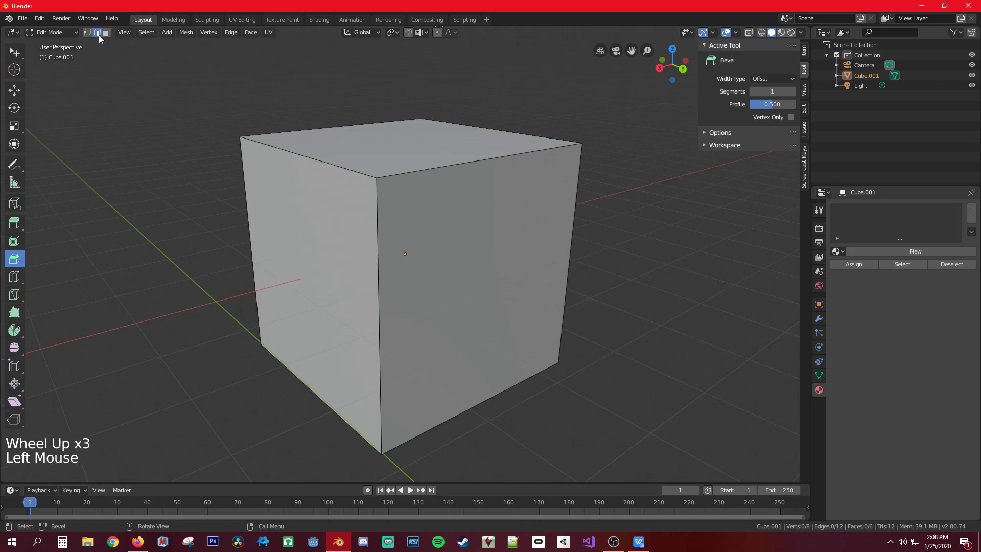
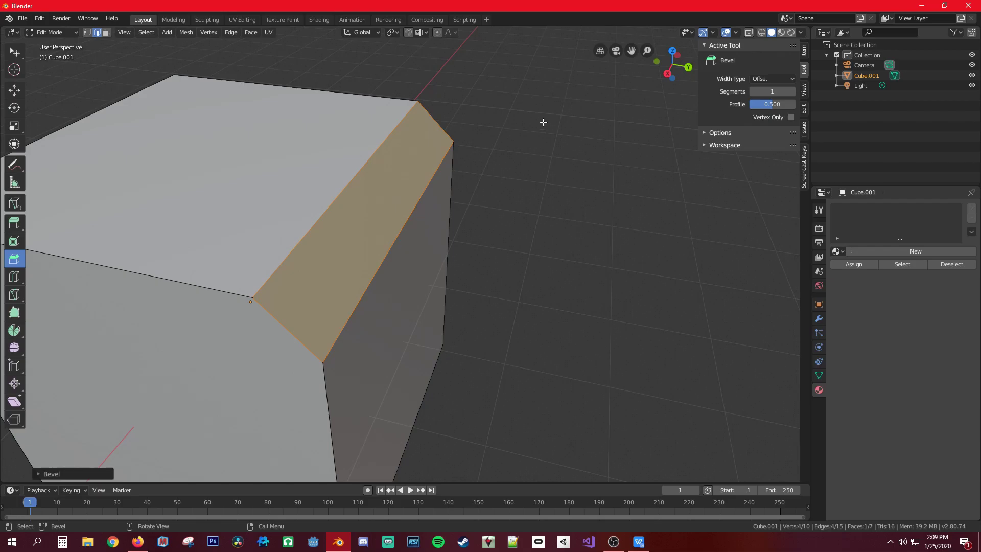
key("ctrl+z")
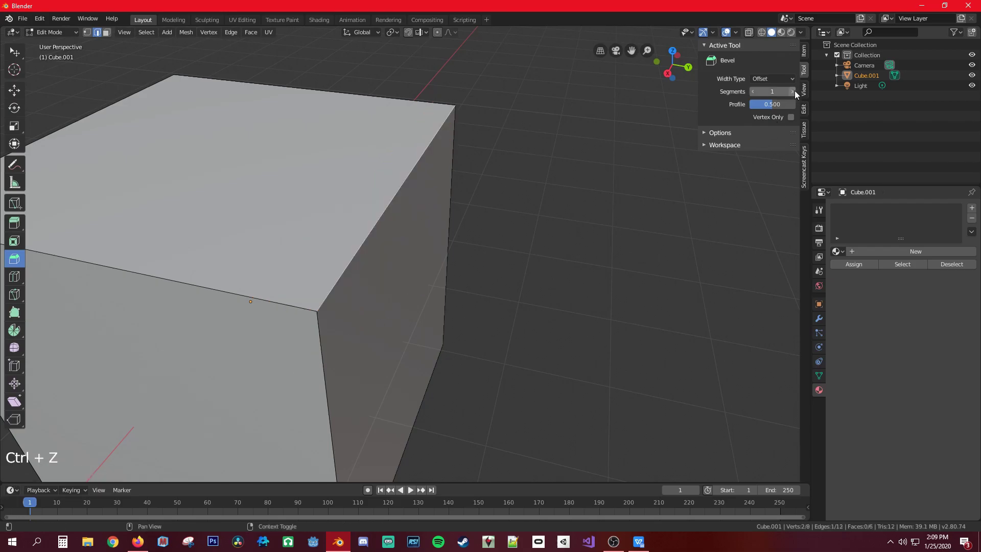
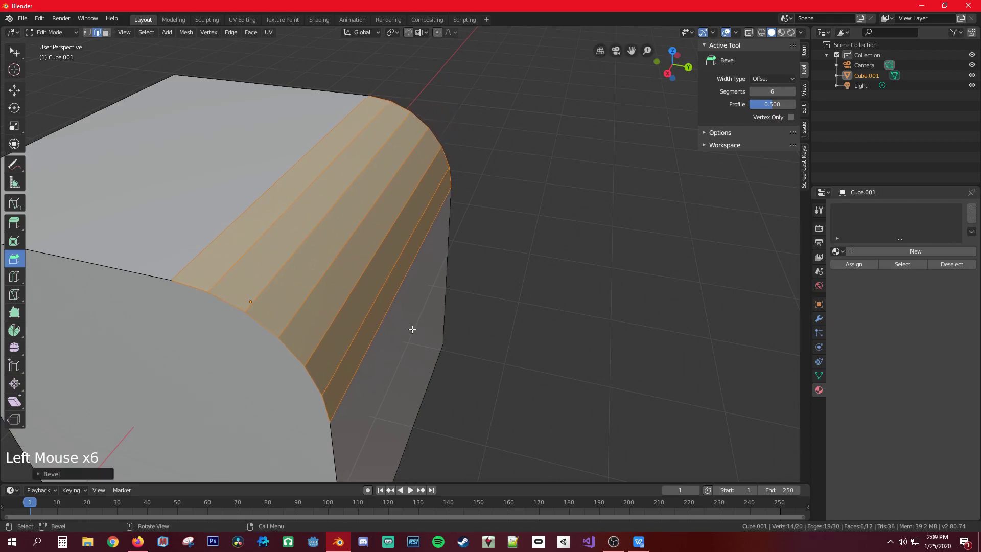
Step: Inspect the spiky mesh and undo the spin and bevel edits back to a plain cube
middle_click(319, 342)
scroll("up", 3)
scroll("down", 3)
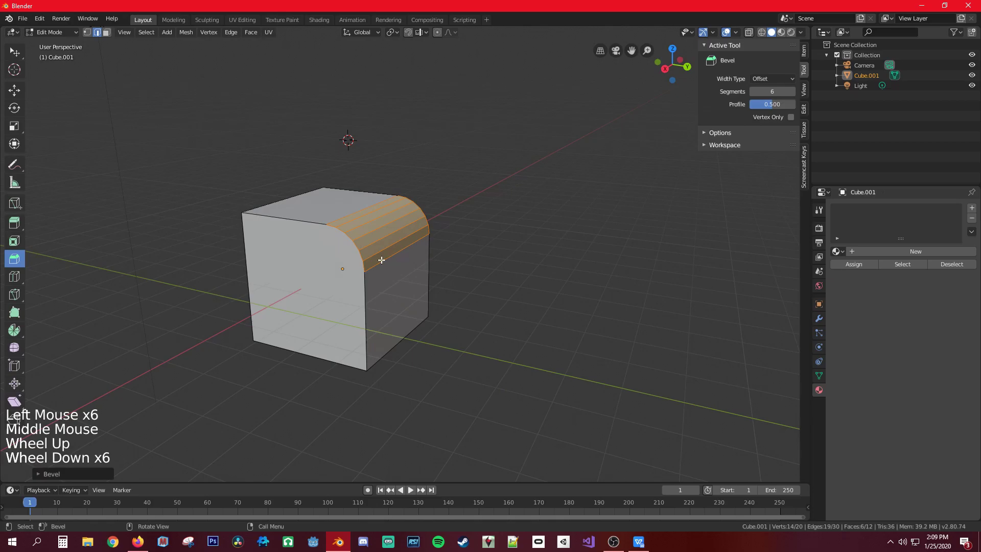
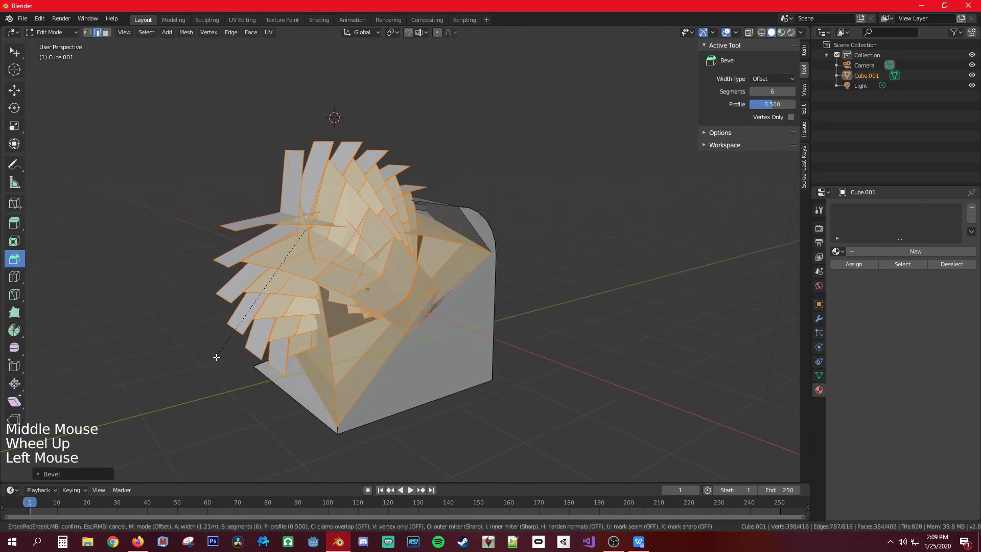
scroll("up", 3)
middle_click(363, 319)
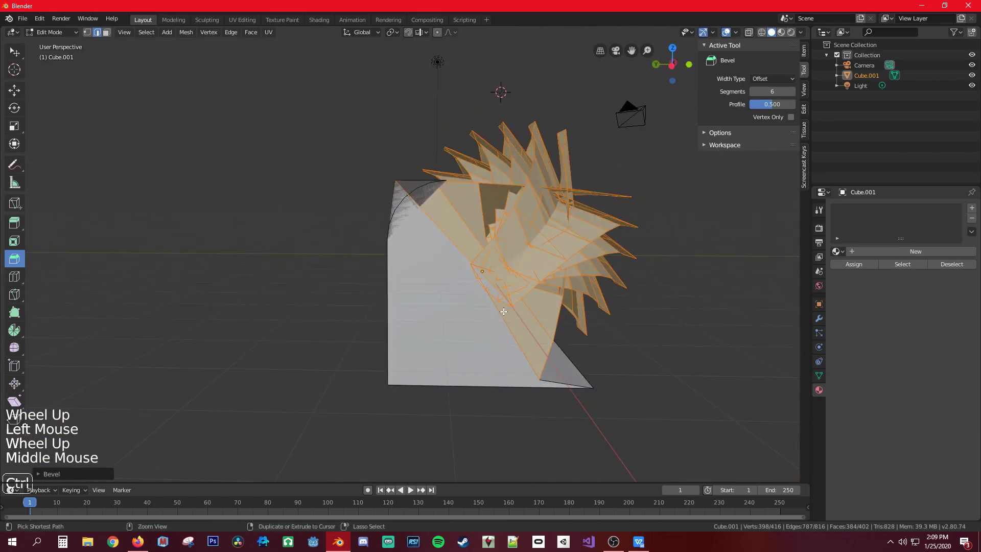
key("ctrl+z")
middle_click(547, 225)
scroll("down", 3)
key("ctrl+z")
key("ctrl+z")
key("ctrl+z")
Step: Insert a single centred edge loop across the cube without sliding it
middle_click(528, 294)
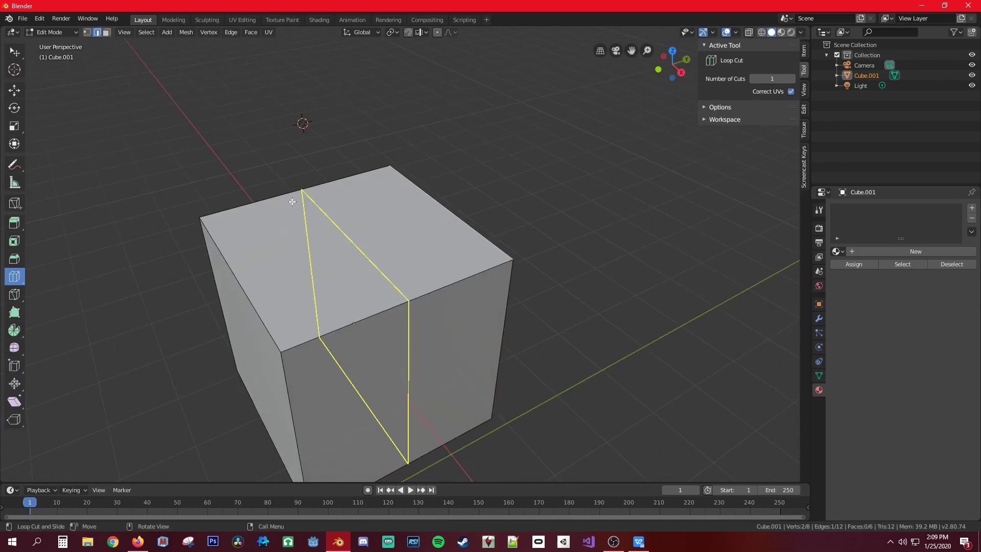
left_click(797, 82)
left_click(401, 308)
right_click(502, 279)
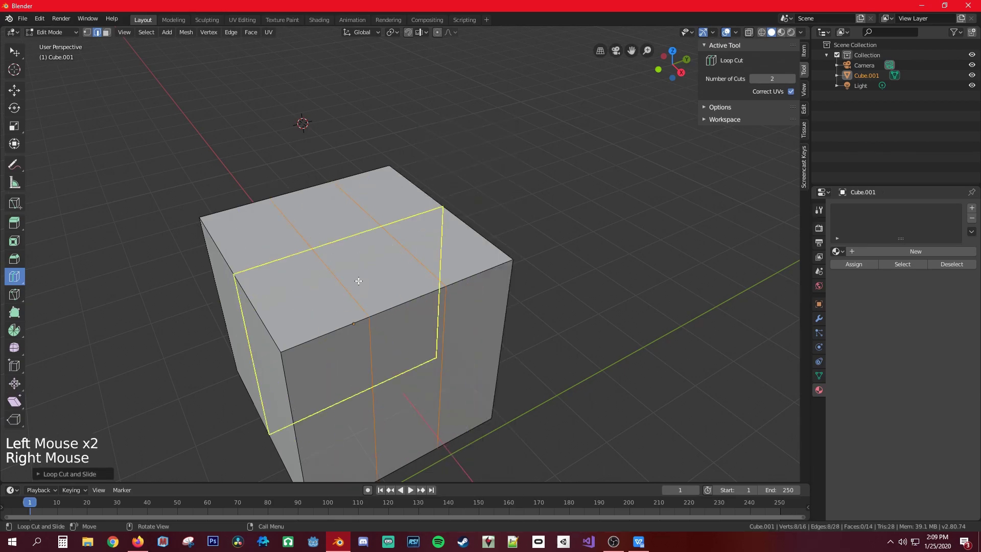
Step: Set Number of Cuts to 2 and add two parallel loops across the cube
left_click(24, 58)
left_click(284, 280)
left_click(339, 256)
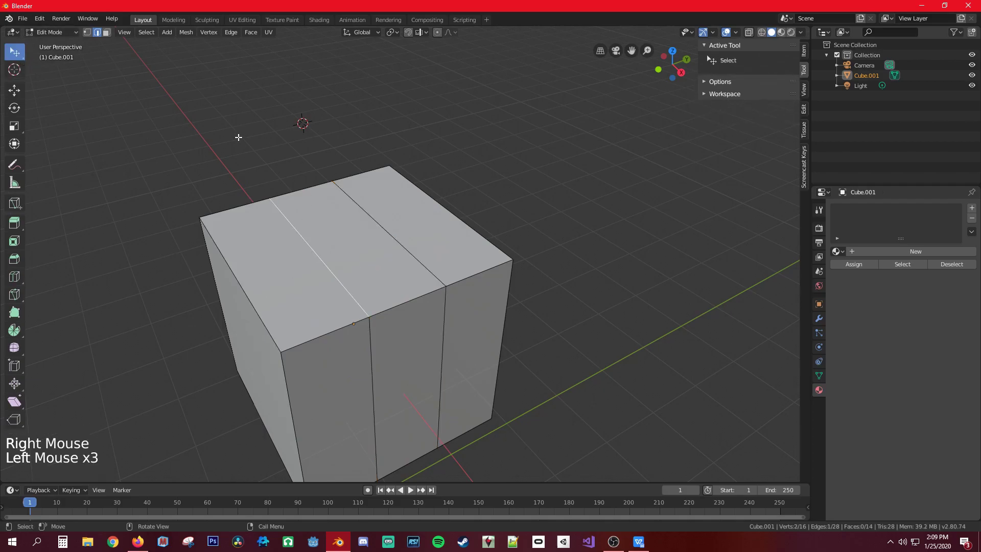
Step: Back with the Select tool, pick parts of the cut cube and end with one face selected
key("3")
left_click(305, 265)
left_click(353, 251)
left_click(437, 234)
left_click(474, 311)
left_click(397, 343)
left_click(338, 370)
middle_click(402, 243)
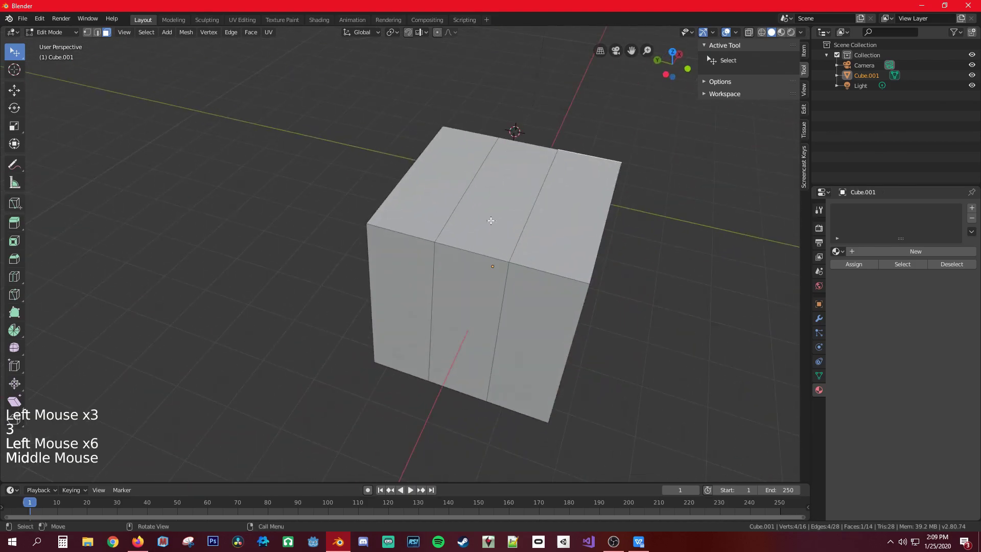
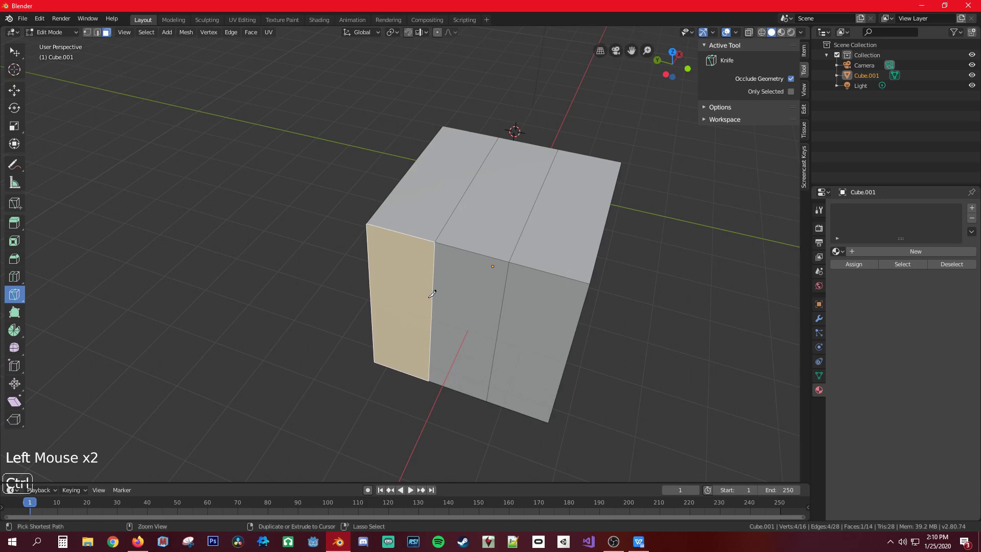
Step: Undo all the loop cuts back to the uncut six-faced cube
key("ctrl+z")
key("ctrl+z")
key("ctrl+z")
key("ctrl+z")
key("ctrl+z")
key("ctrl+z")
key("ctrl+z")
key("ctrl+z")
key("ctrl+z")
key("ctrl+z")
key("ctrl+z")
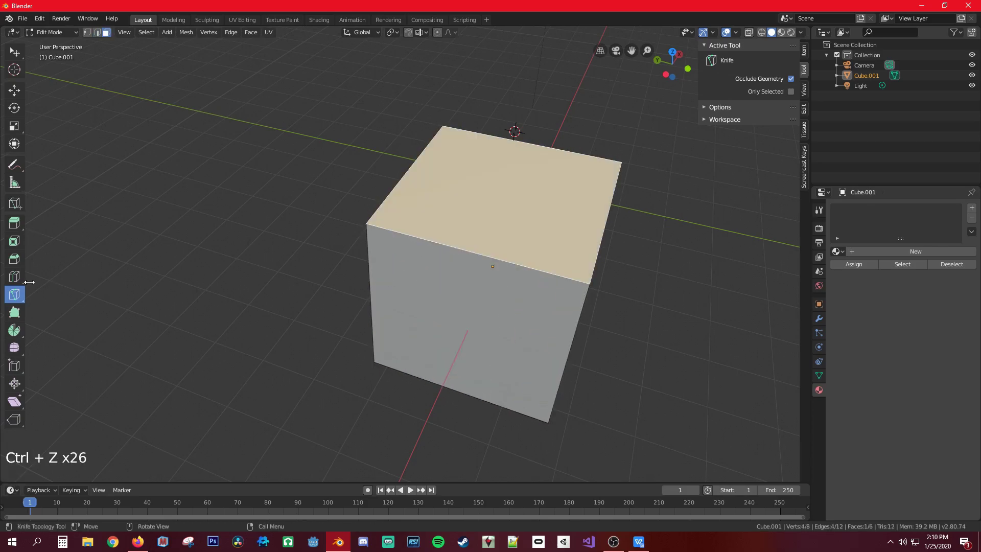
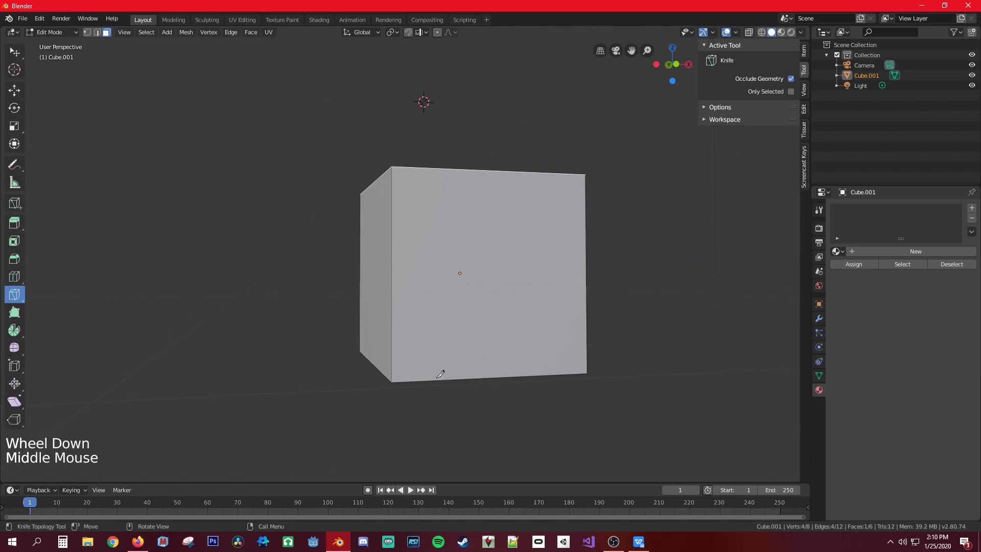
Step: Knife-cut a diagonal across the cube's front face into triangles
key("k")
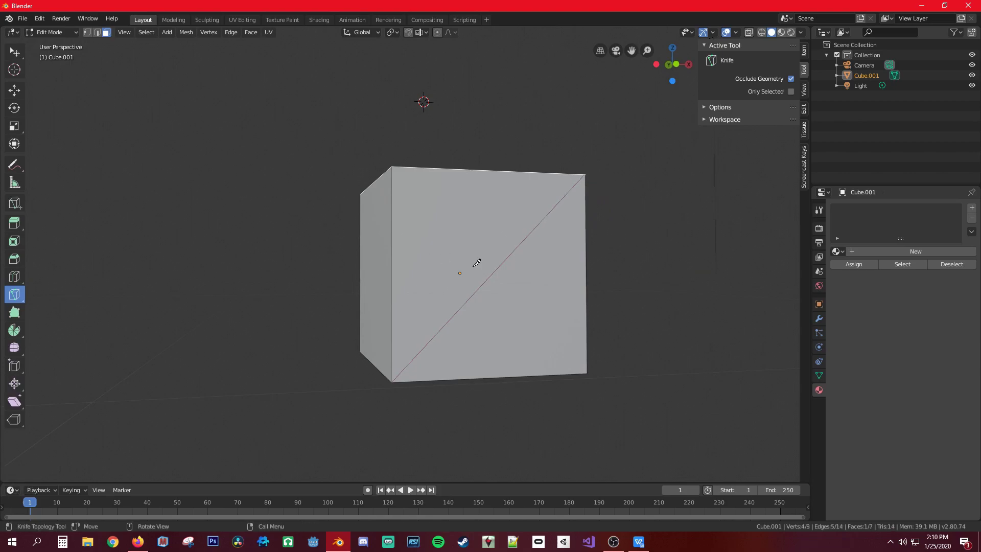
left_click(22, 59)
left_click(464, 226)
left_click(530, 302)
left_click(449, 216)
left_click(516, 301)
left_click(438, 248)
middle_click(543, 291)
Step: Undo the diagonal knife cut, leaving the plain cube with its top face selected
key("ctrl+z")
key("ctrl+x")
key("ctrl+z")
key("ctrl+z")
key("ctrl+z")
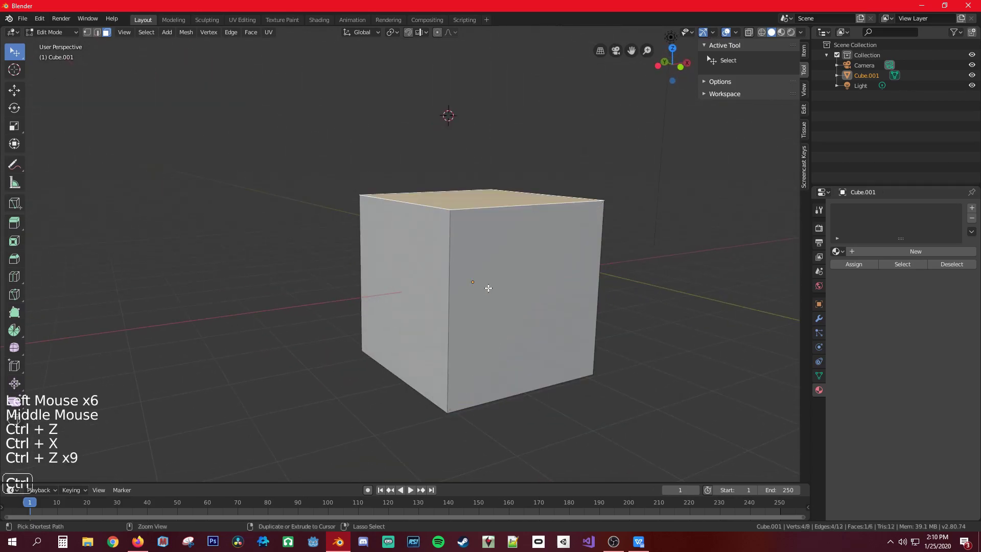
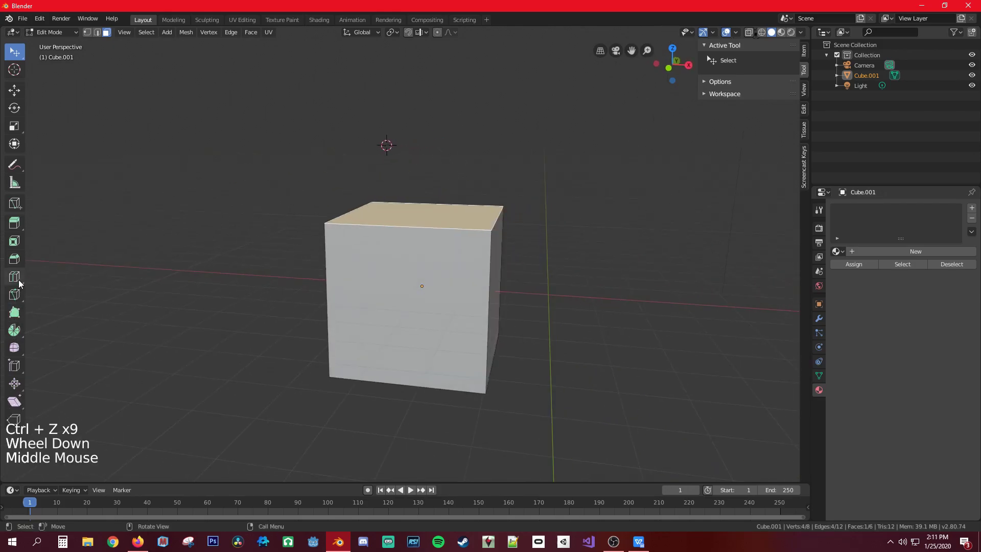
Step: Switch to the Poly Build tool on the cube
left_click(16, 320)
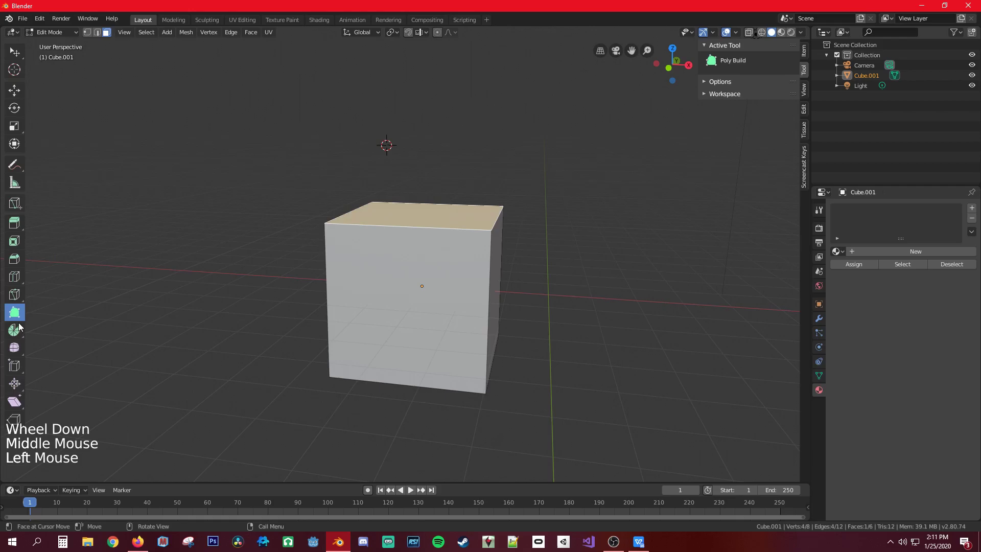
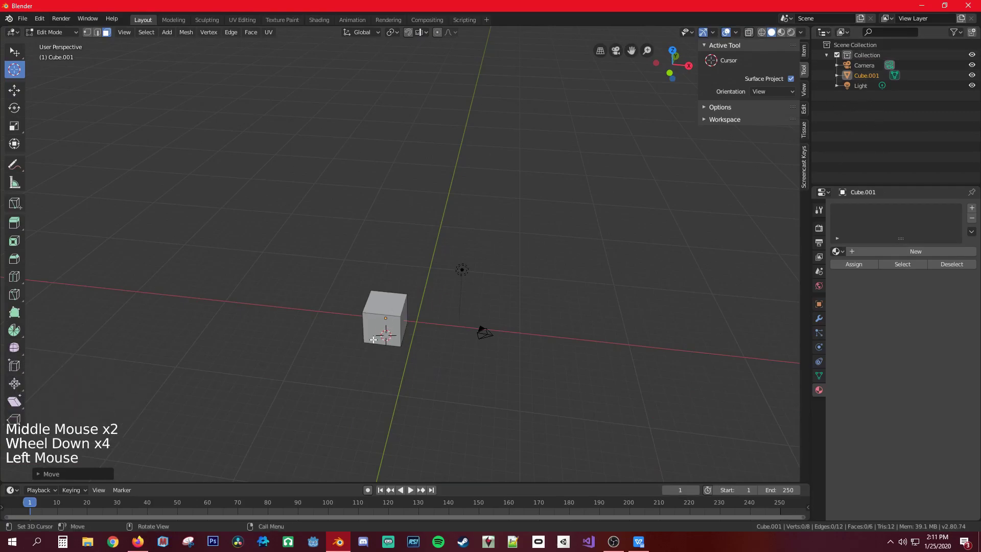
Step: In Object Mode show the cube's Item transform values and snap the 3D cursor to the world origin
left_click(24, 57)
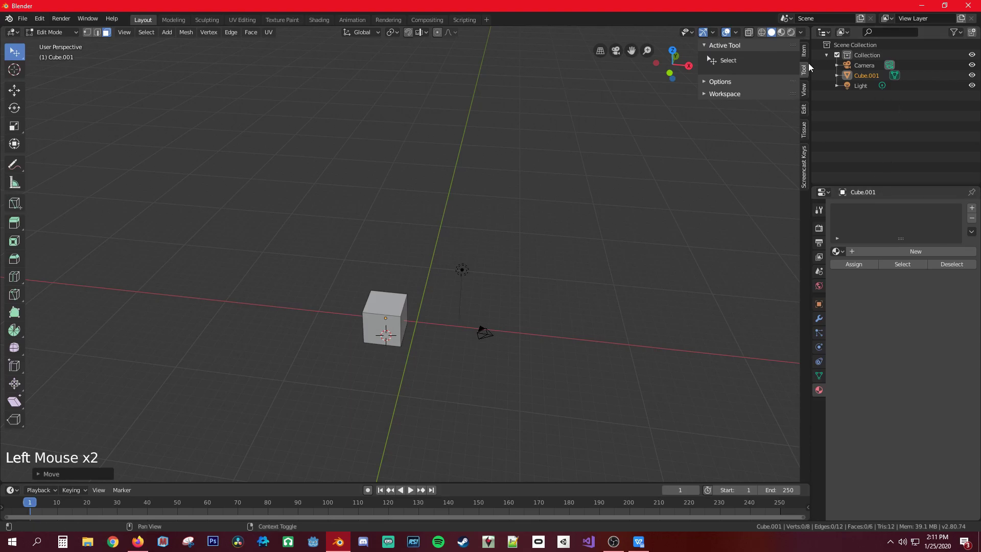
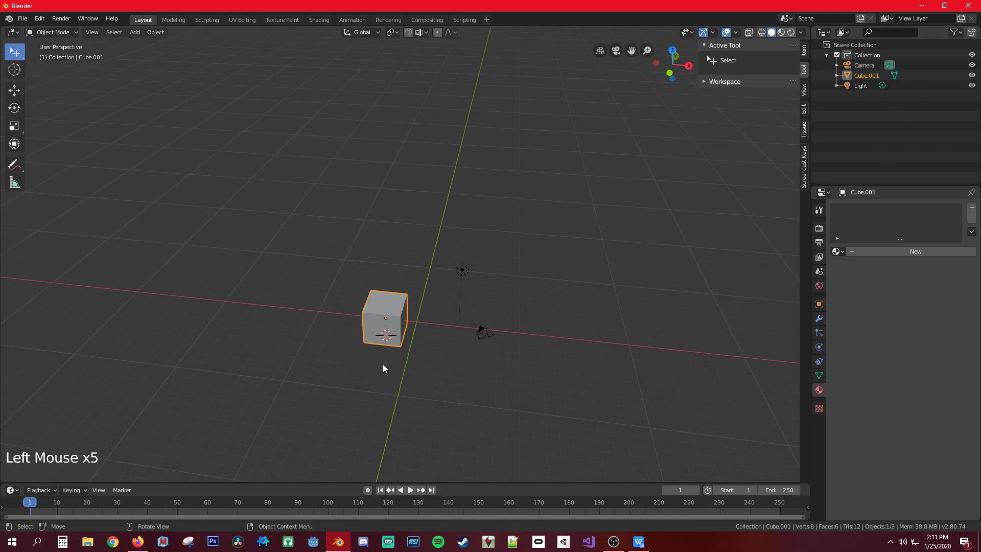
left_click(374, 323)
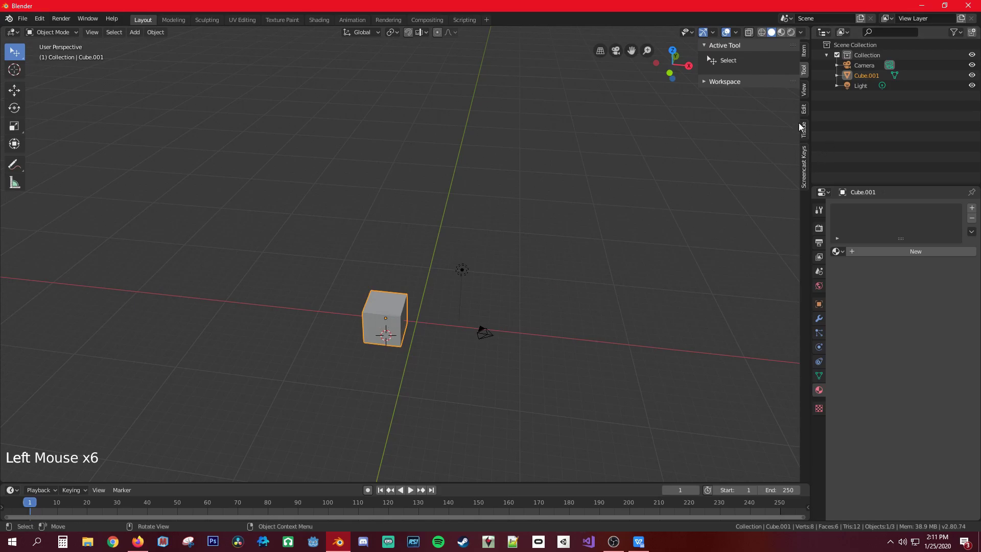
left_click(810, 52)
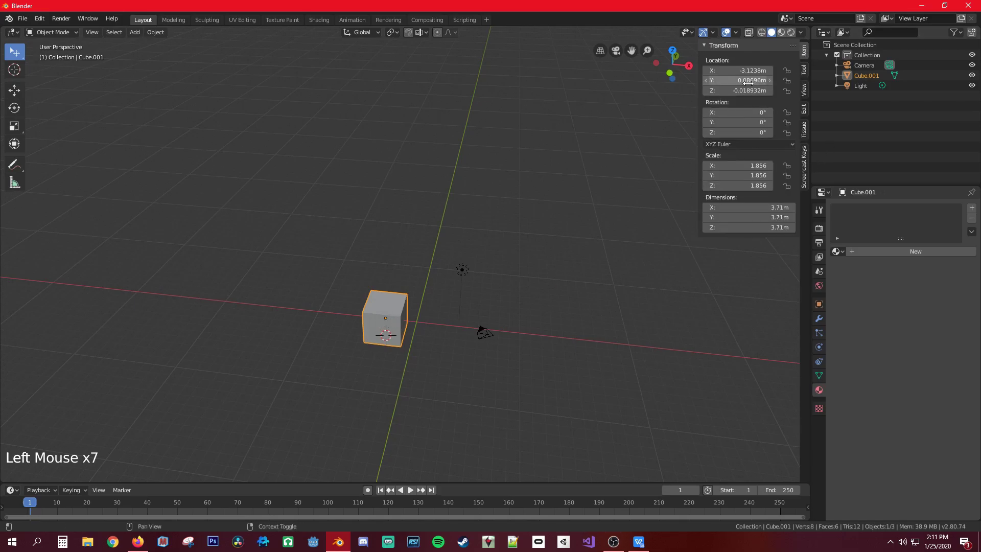
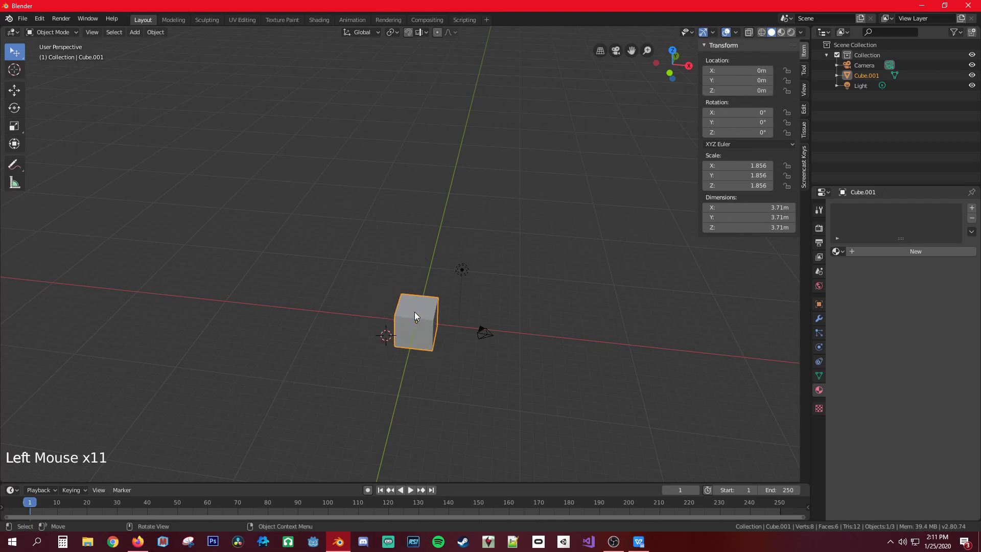
key("shift+s")
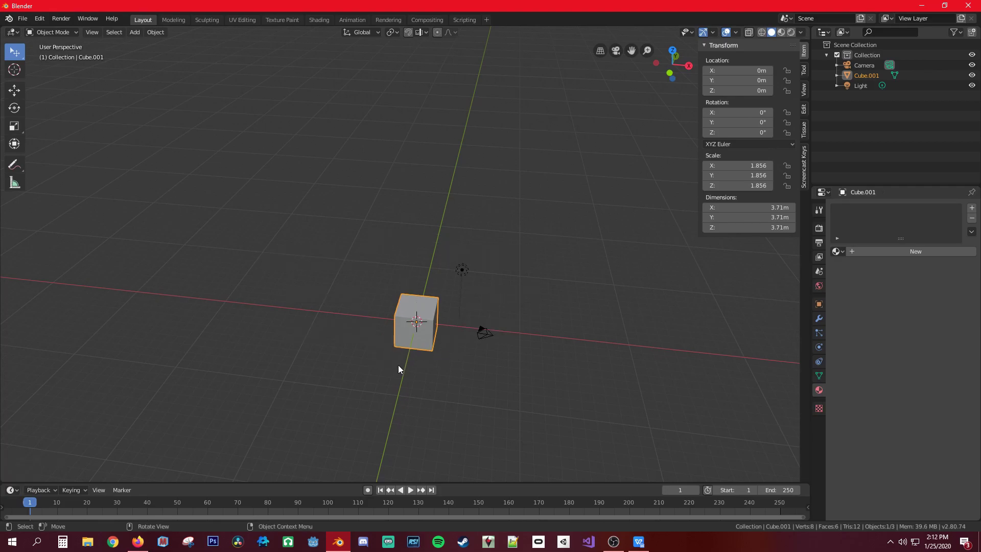
Step: Set the 3D cursor Y to 19.3 m in the View tab and return to Edit Mode
scroll("up", 3)
scroll("down", 3)
left_click(809, 94)
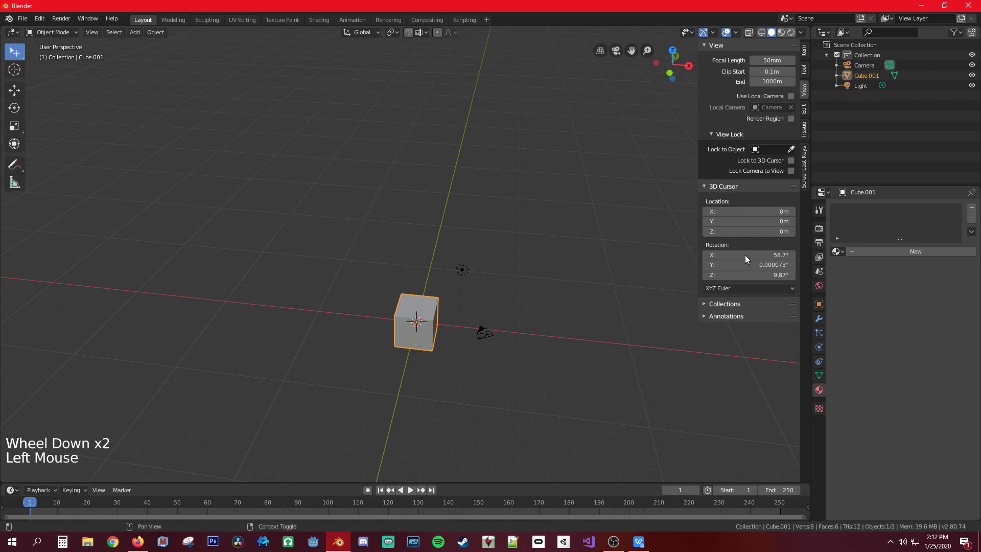
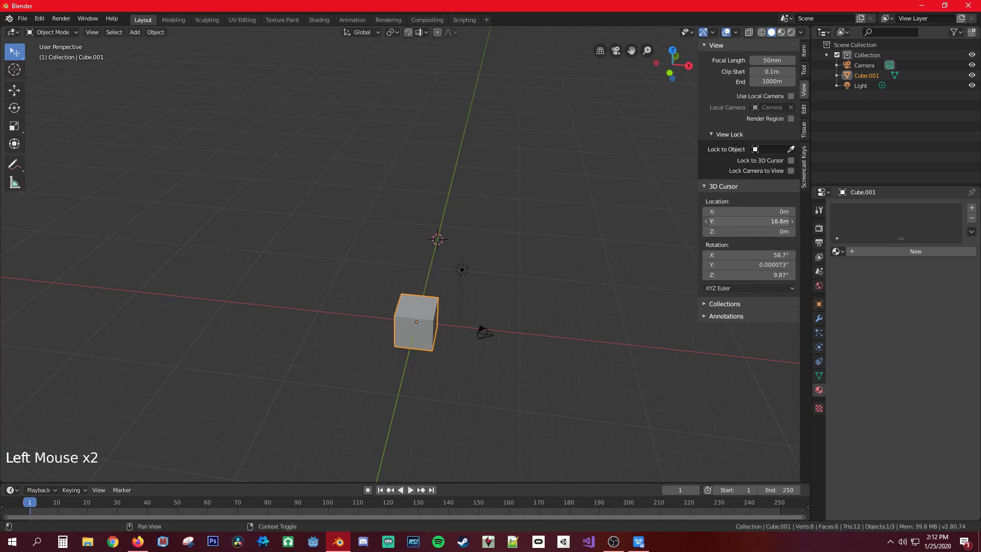
scroll("up", 3)
middle_click(494, 295)
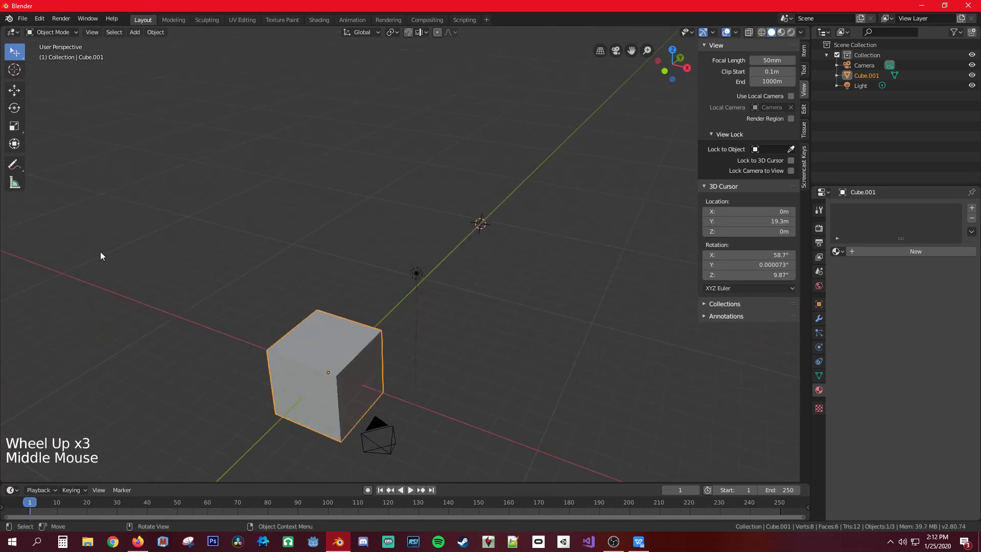
left_click(59, 33)
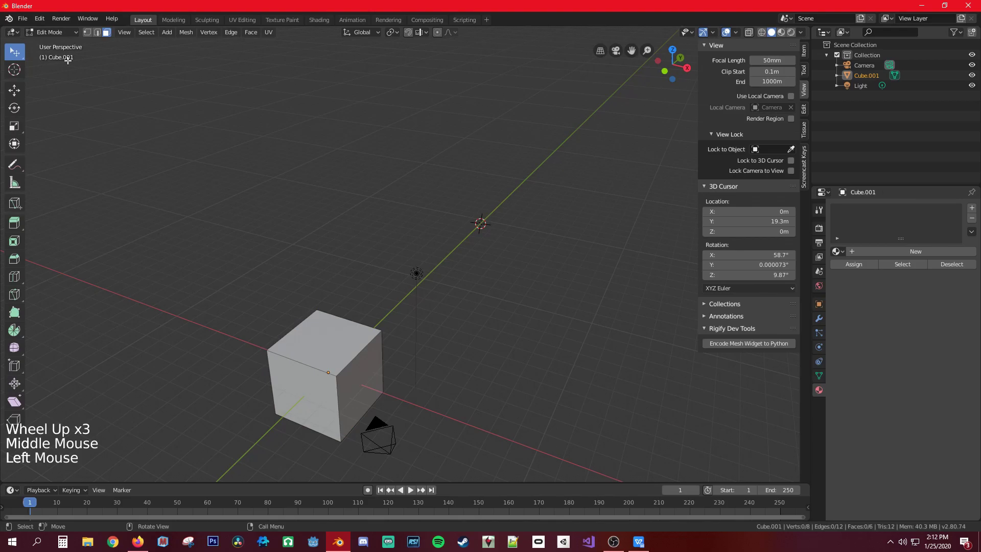
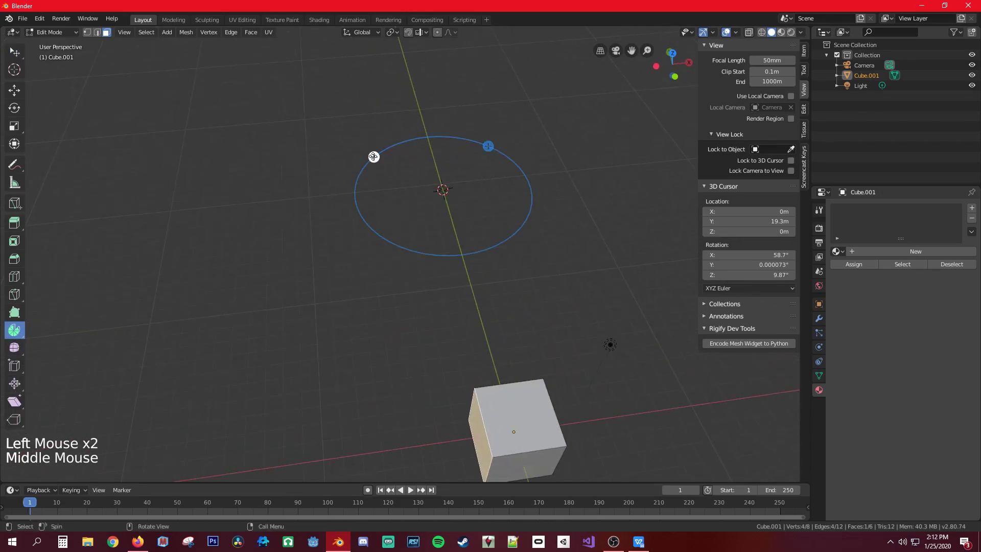
Step: Spin the end face around the 3D cursor and edit the number of spin steps
left_click(495, 146)
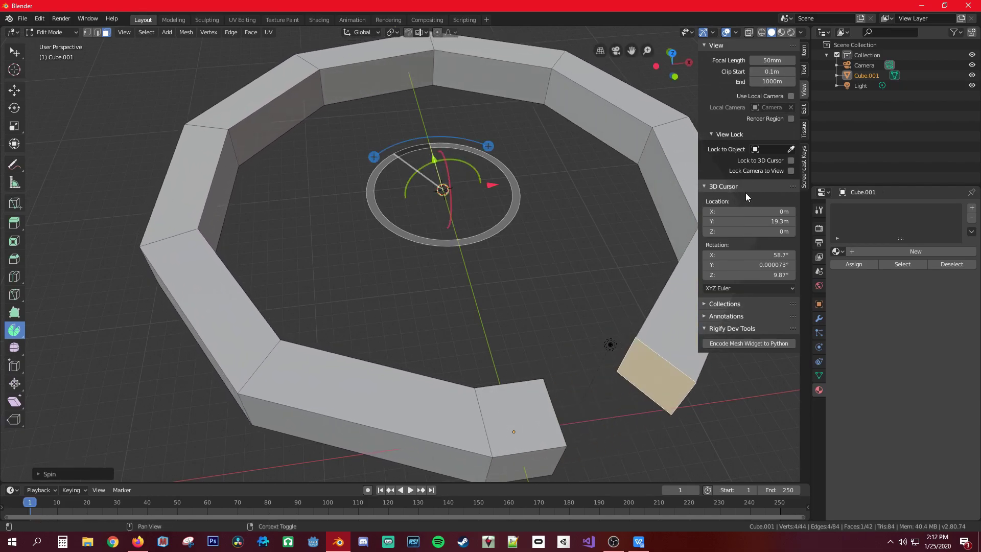
left_click(806, 72)
left_click(796, 85)
left_click(795, 85)
left_click(796, 85)
left_click(795, 85)
double_click(796, 85)
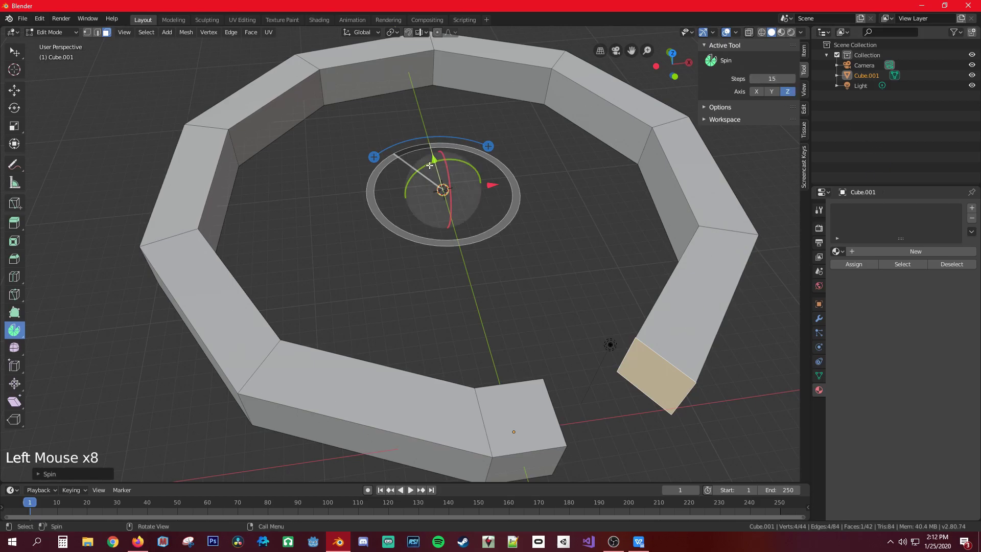
left_click(378, 157)
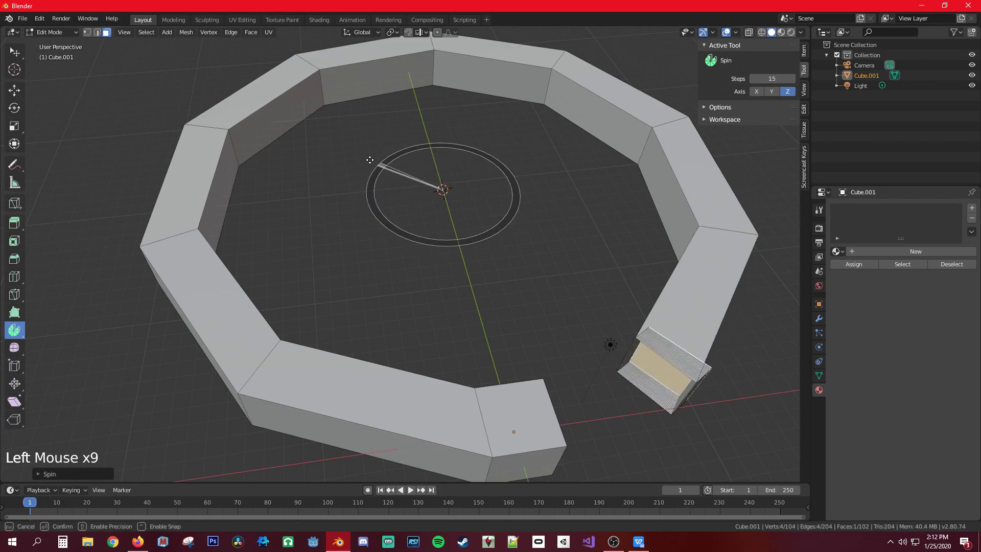
Step: Redo the spin and raise Steps to 24 so the face closes into a full ring
key("ctrl+z")
key("ctrl+z")
double_click(797, 84)
left_click(492, 146)
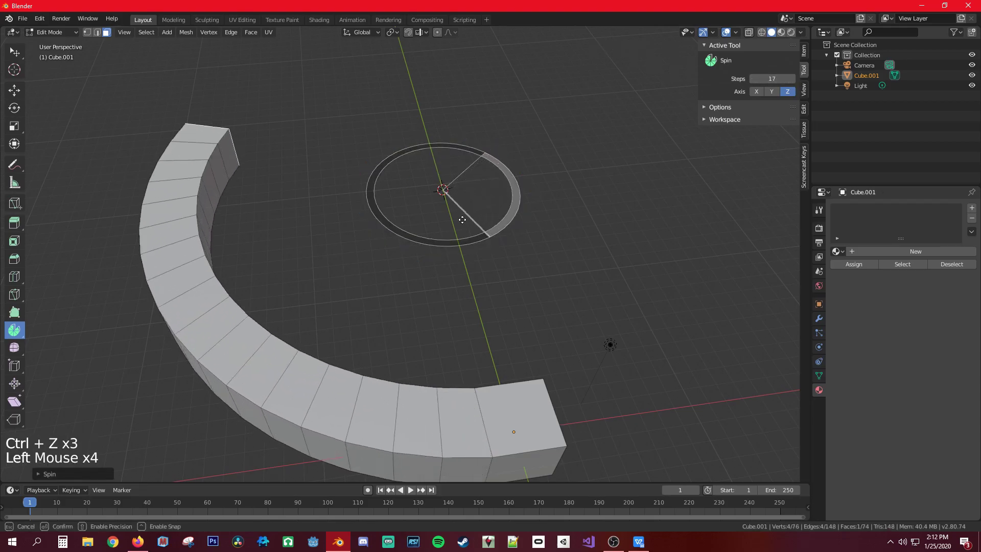
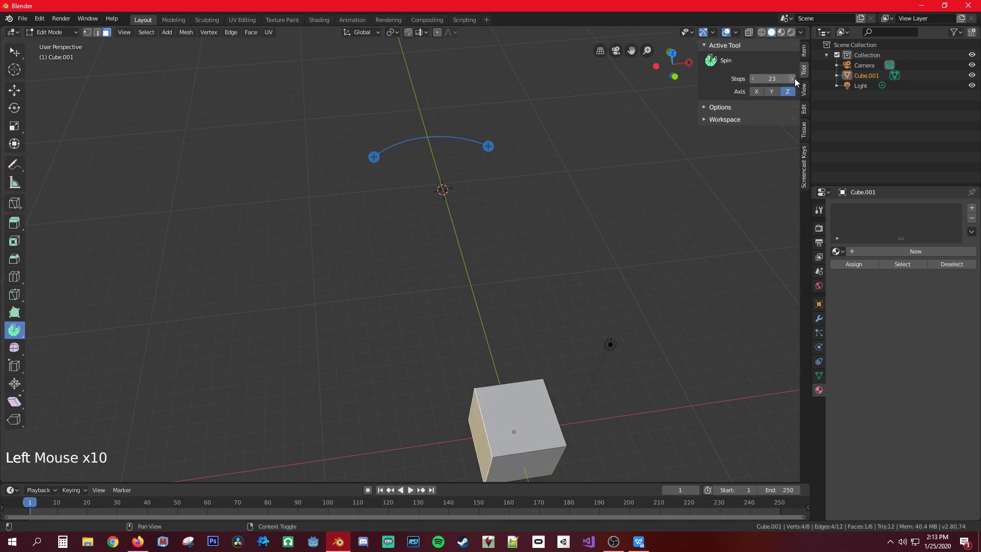
left_click(797, 82)
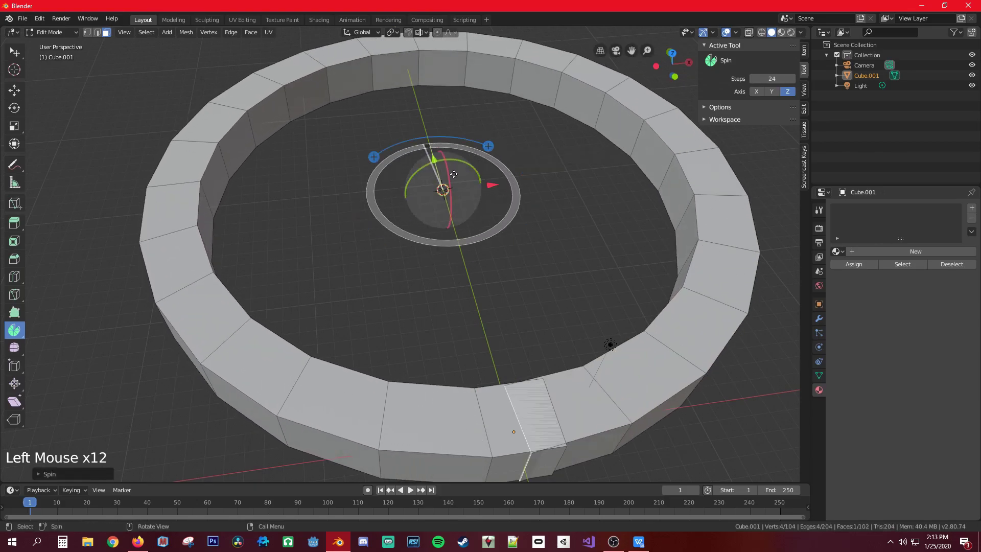
Step: Inspect the whole ring, then undo the spin back to the single cube
middle_click(374, 275)
scroll("down", 3)
scroll("up", 3)
scroll("down", 3)
scroll("up", 3)
middle_click(408, 269)
scroll("down", 3)
scroll("down", 3)
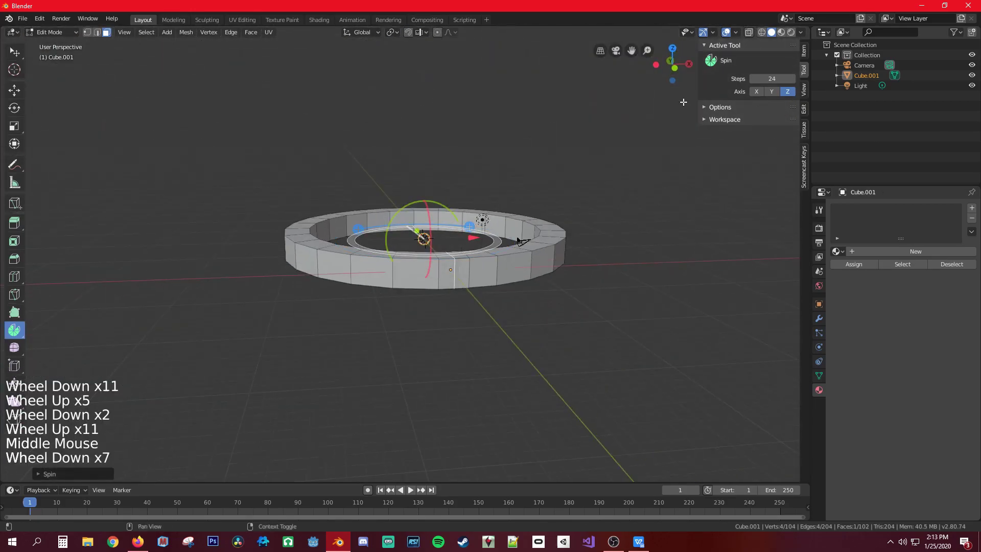
key("ctrl+z")
key("ctrl+z")
key("ctrl+z")
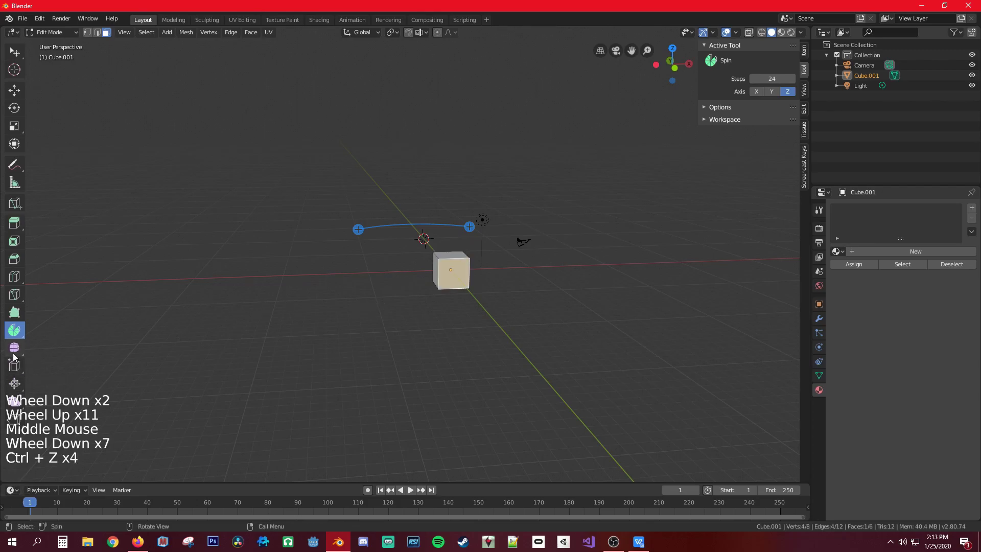
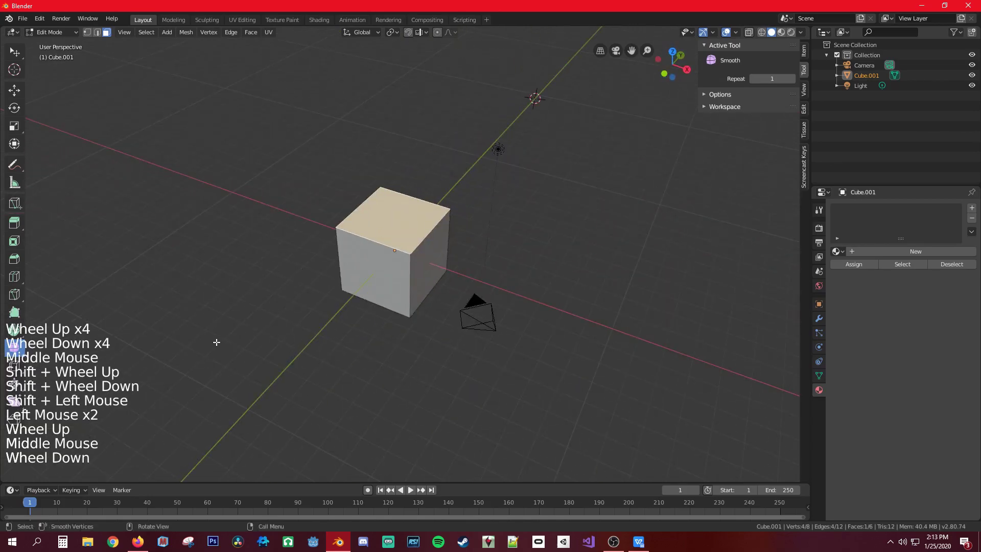
Step: Zoom out from the cube while the Smooth tool is active
scroll("down", 3)
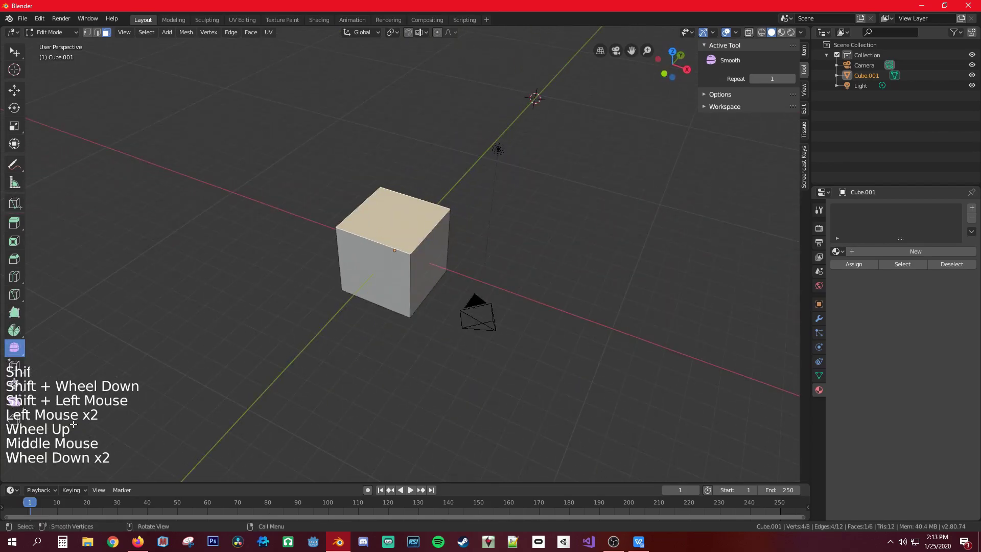
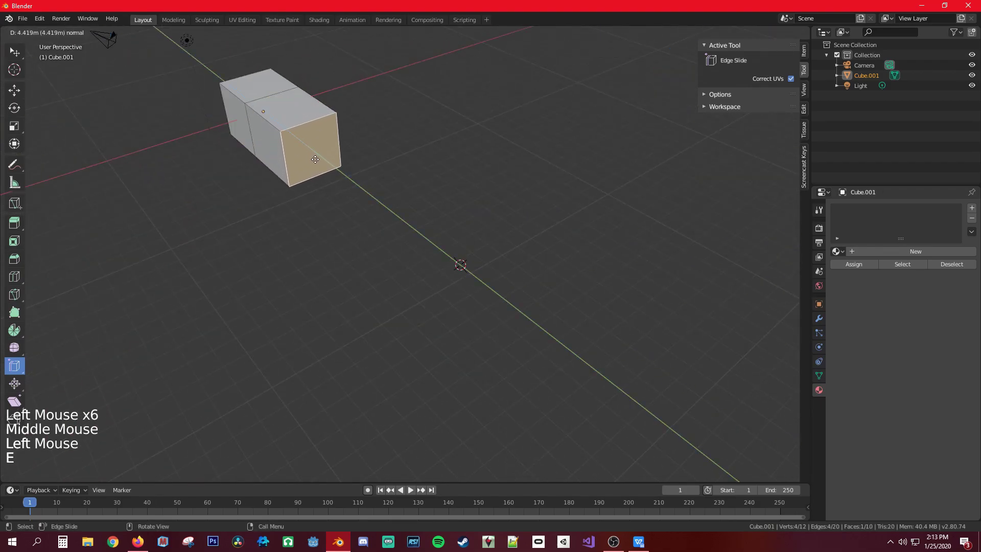
Step: Extrude the end face again into a long bar and select an edge loop around it
key("e")
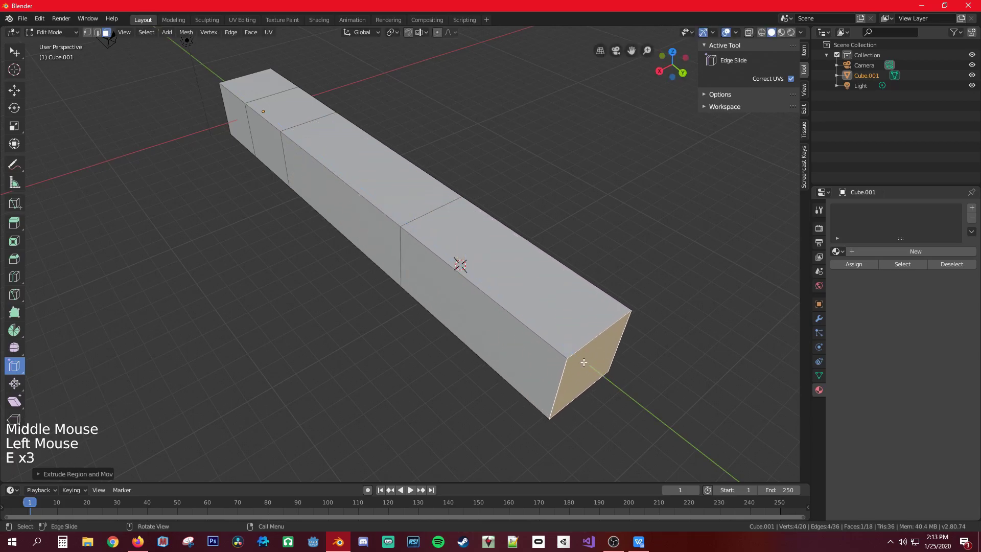
middle_click(293, 173)
left_click(328, 202)
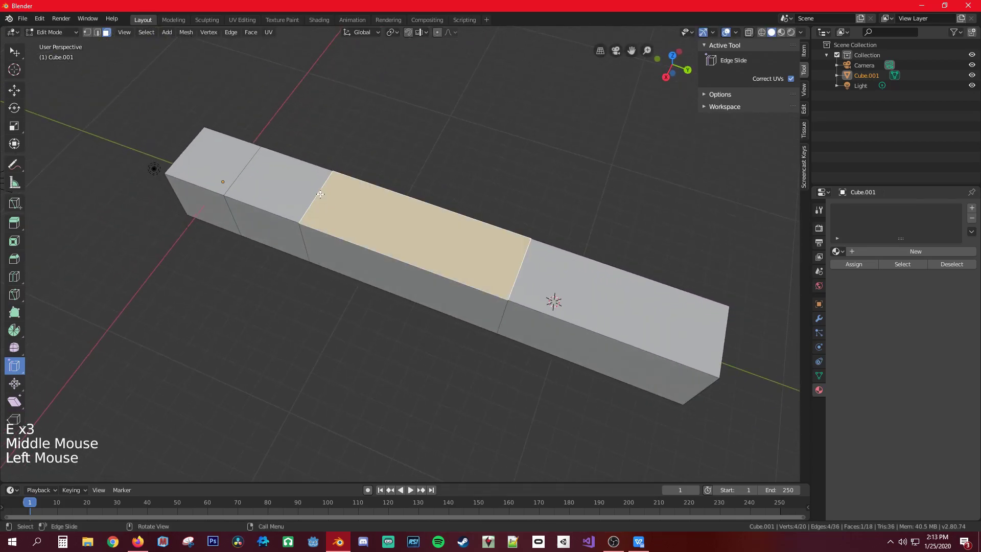
key("2")
left_click(311, 180)
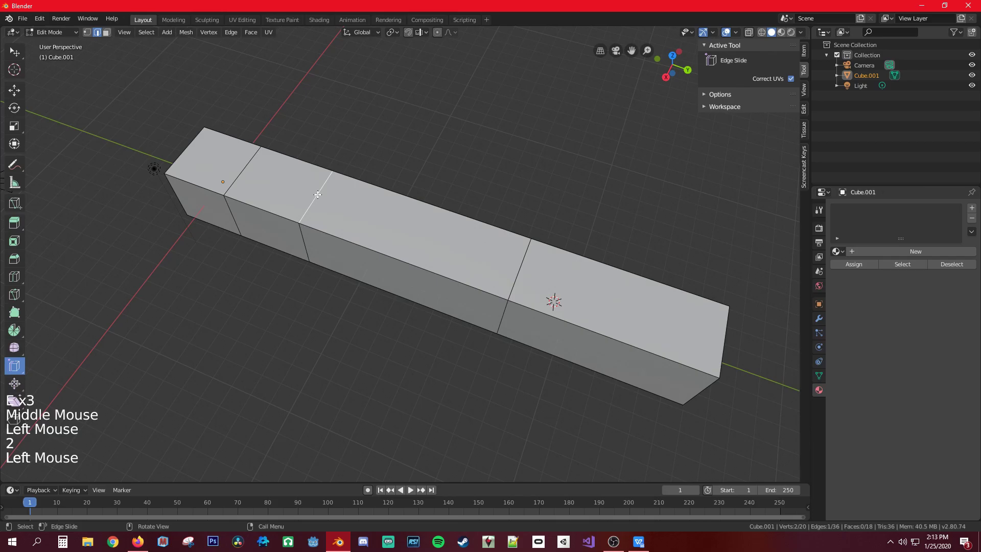
left_click(319, 193)
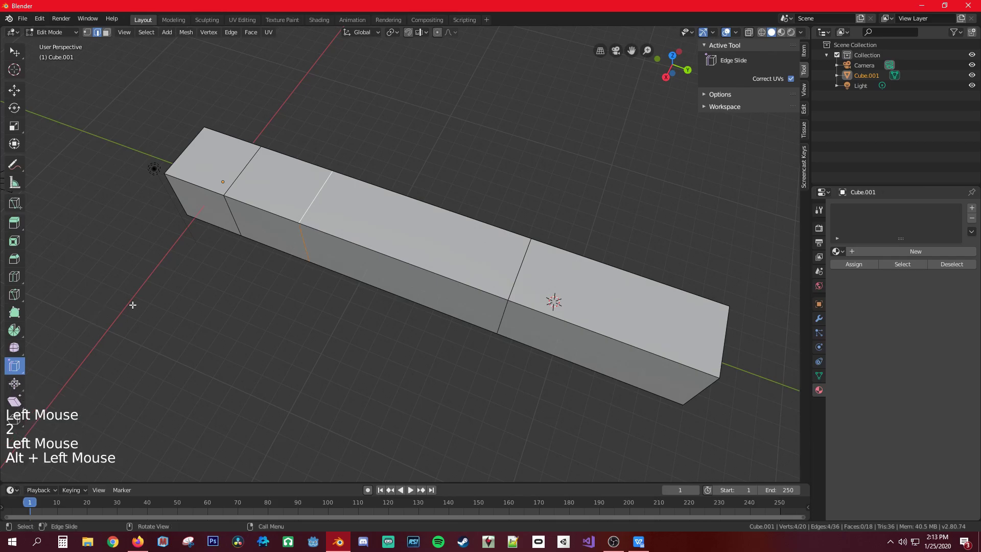
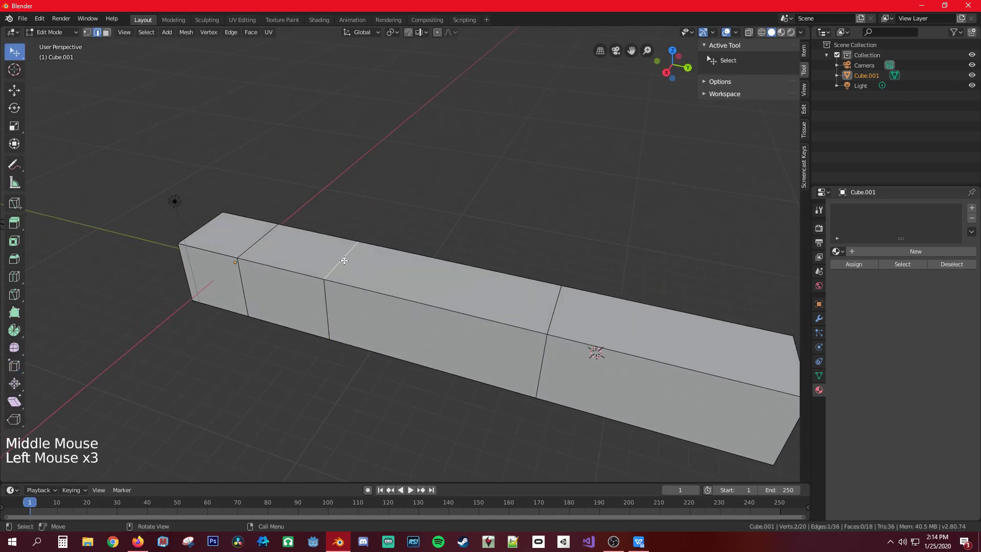
Step: Edge-slide the selected loop along the bar with G G and confirm its position
key("g")
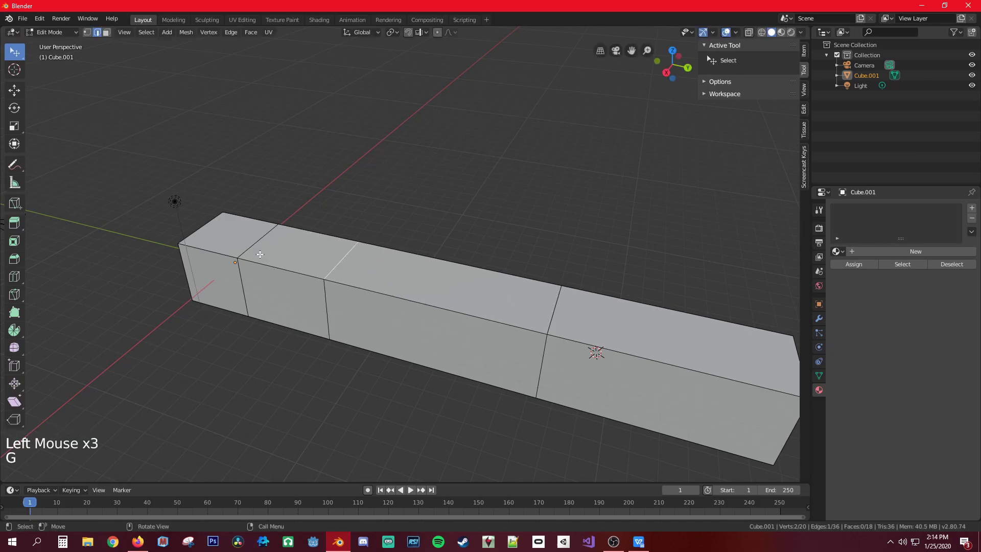
key("g")
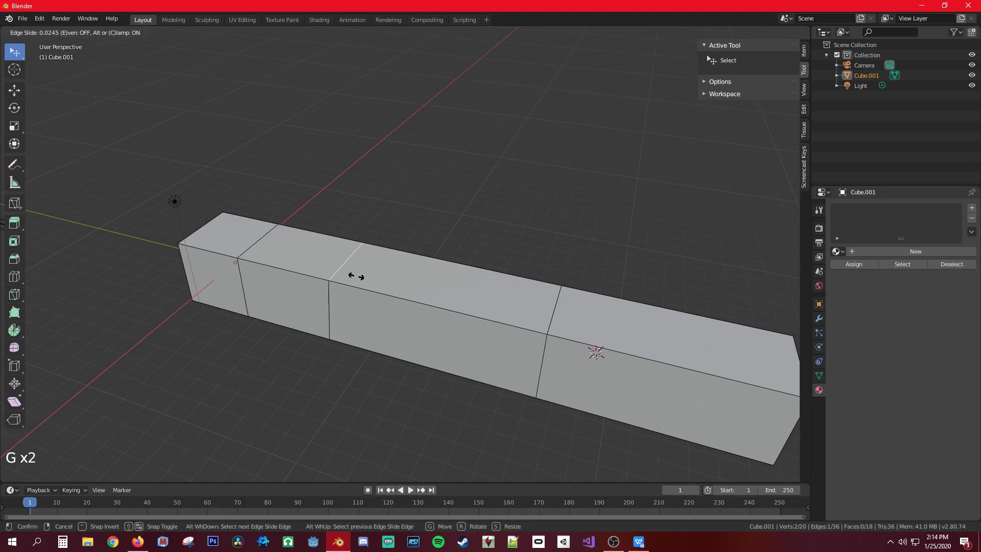
left_click(331, 301)
Step: Select the loop's top edge and activate the Shrink/Fatten tool
key("g")
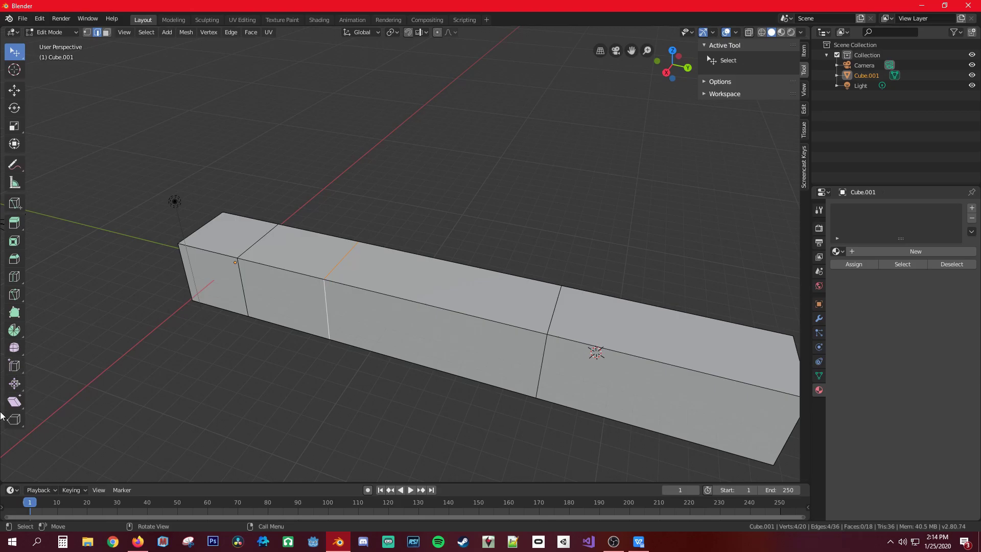
left_click(20, 390)
left_click(317, 260)
left_click(347, 283)
left_click(331, 272)
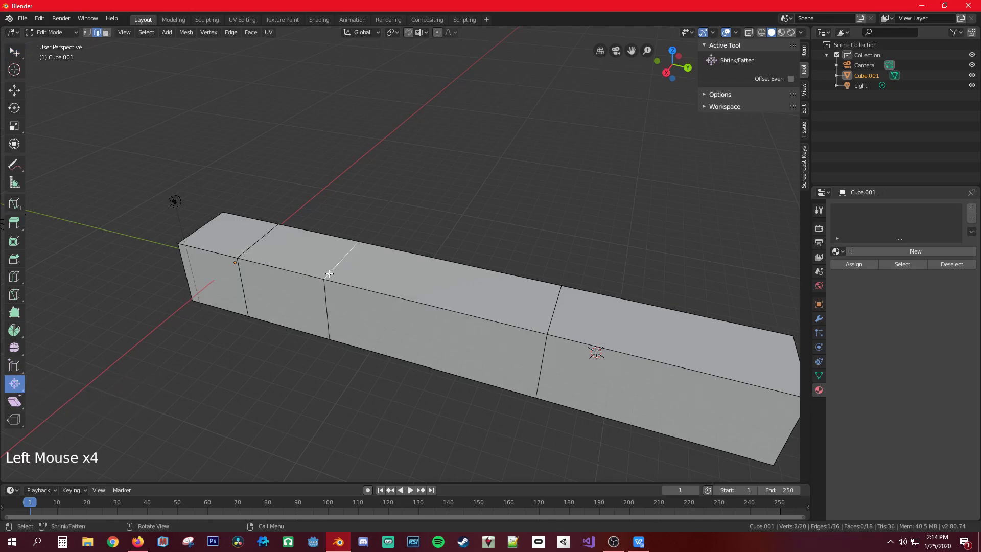
Step: Raise the top edge into a tall peak, browse the Add Modifier list, then start a loop cut with Ctrl+R
key("g")
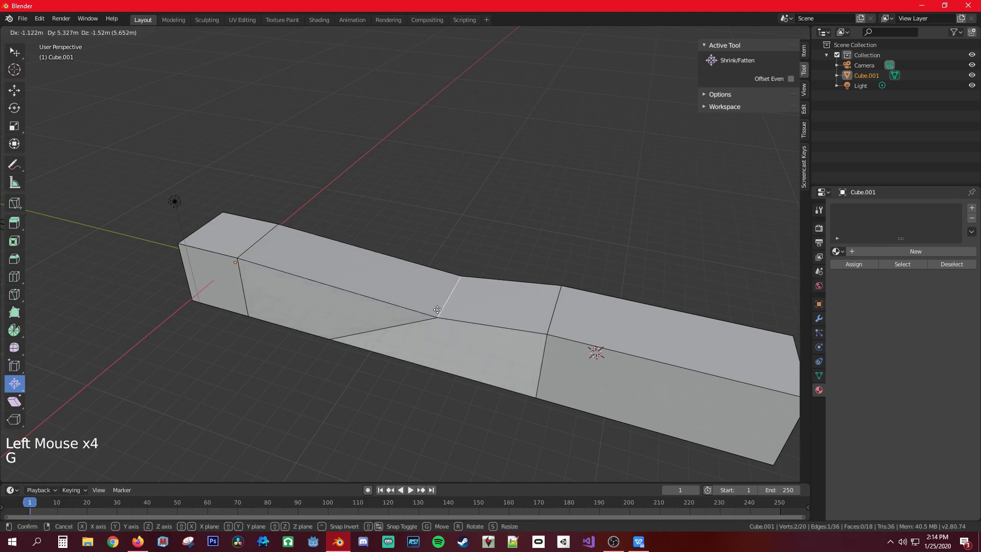
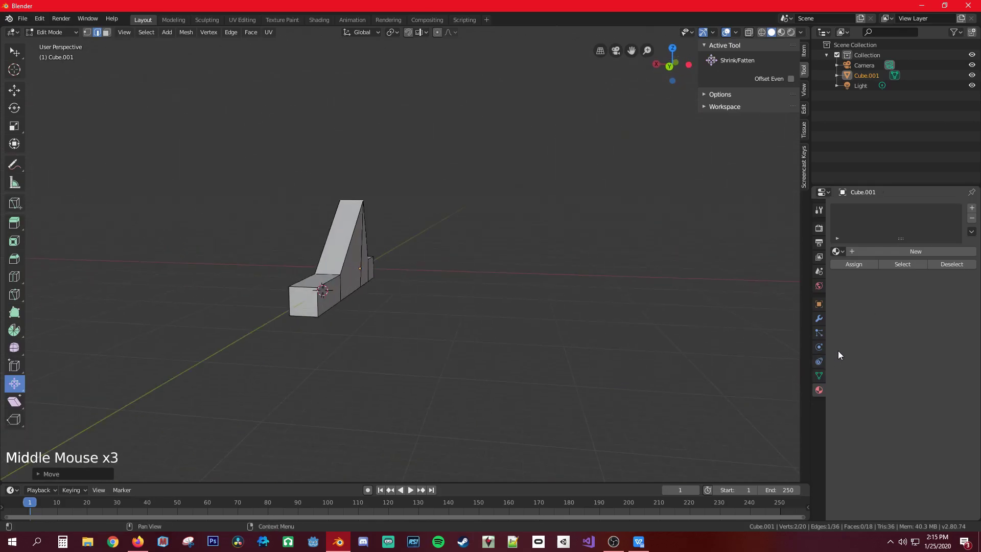
left_click(825, 317)
left_click(870, 214)
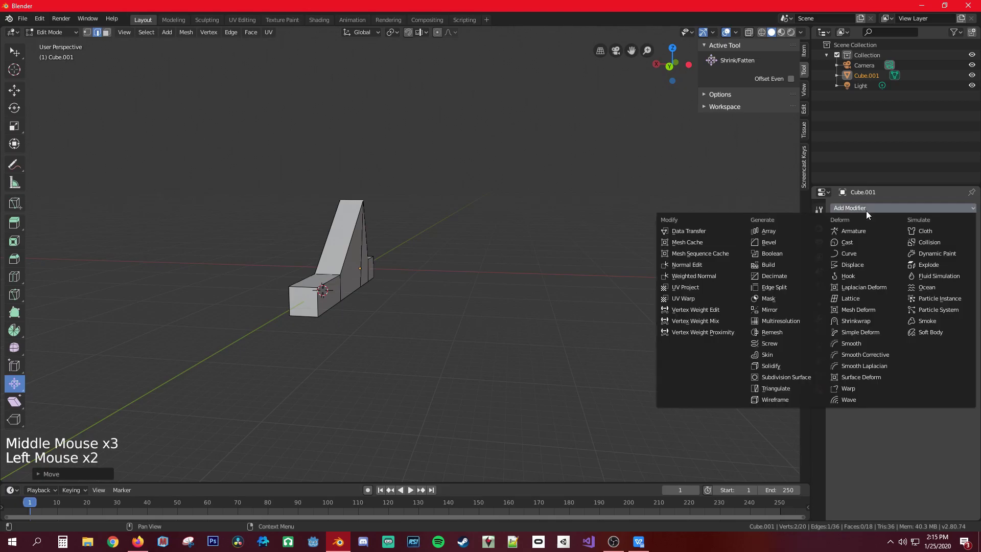
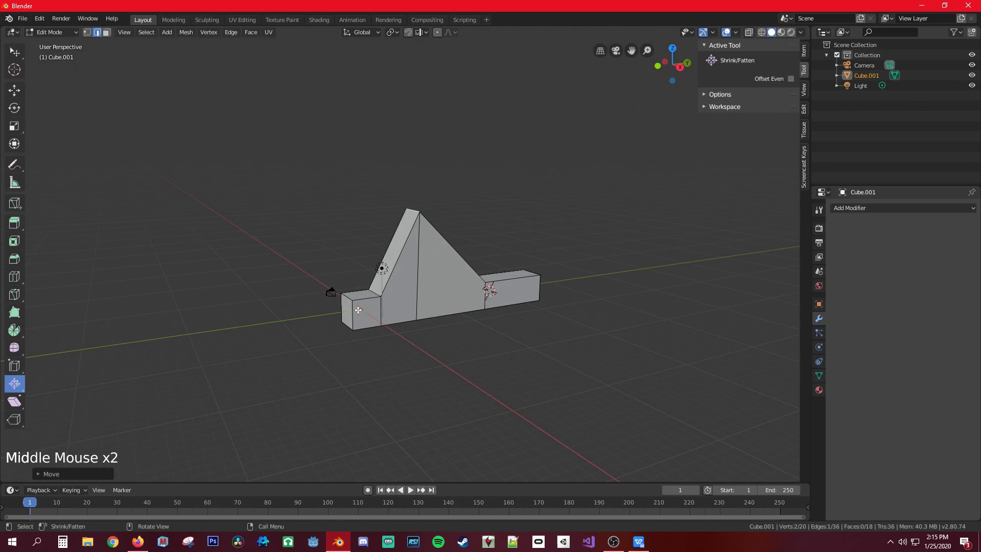
scroll("down", 3)
key("ctrl+r")
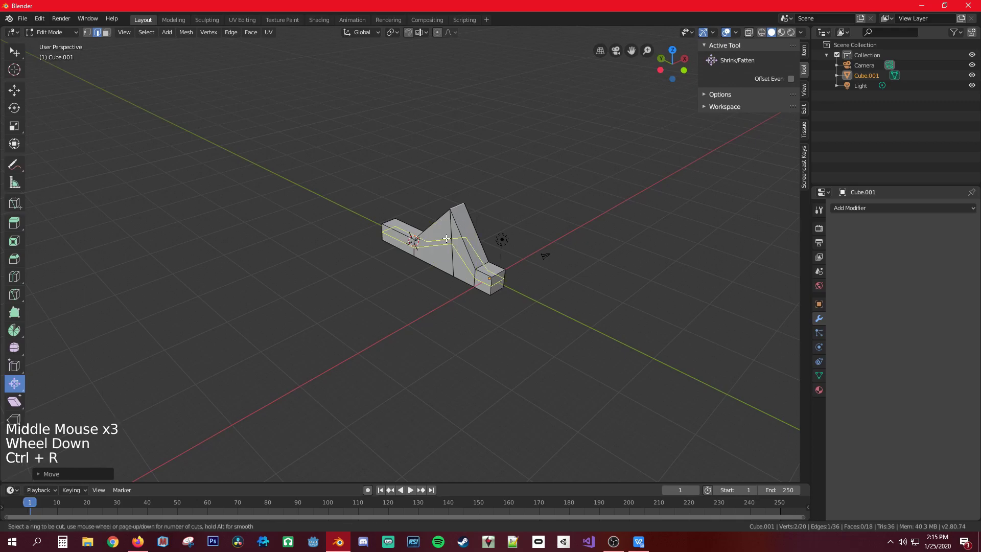